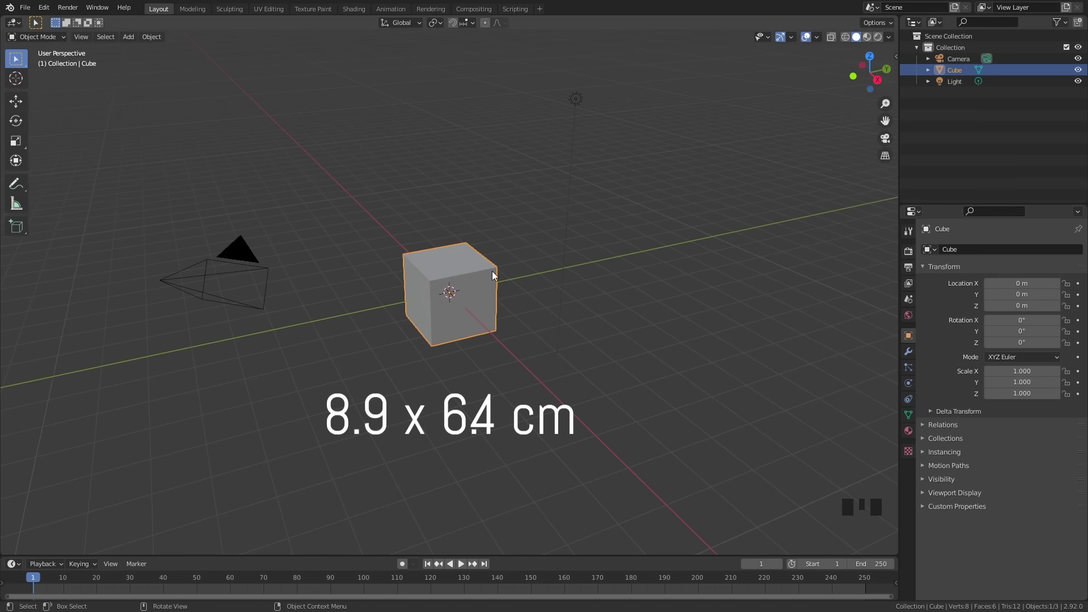
Show the cube's transform and dimension values in the sidebar
key("n")
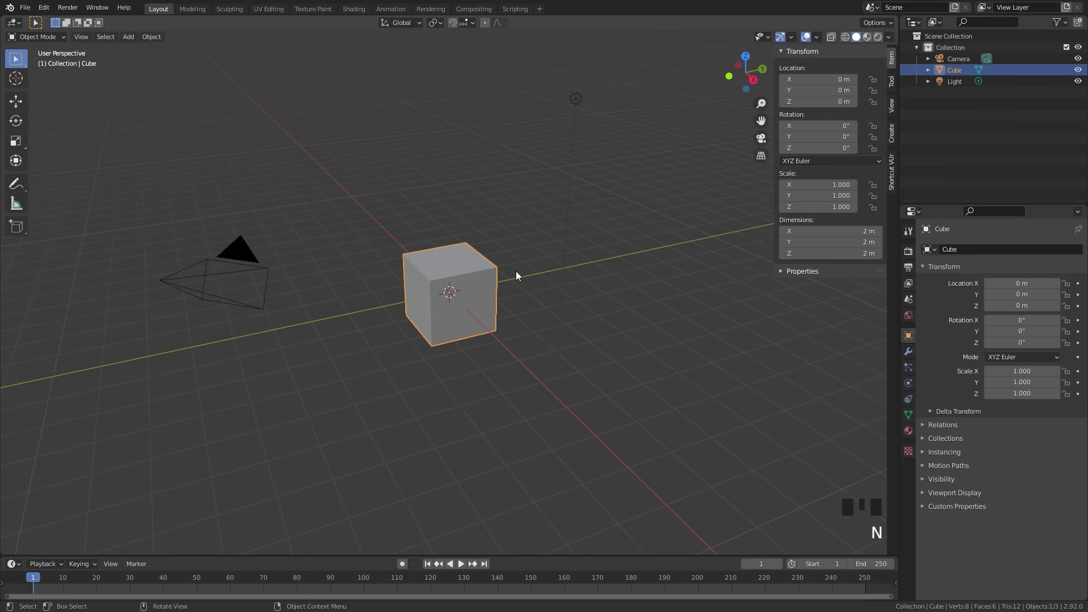
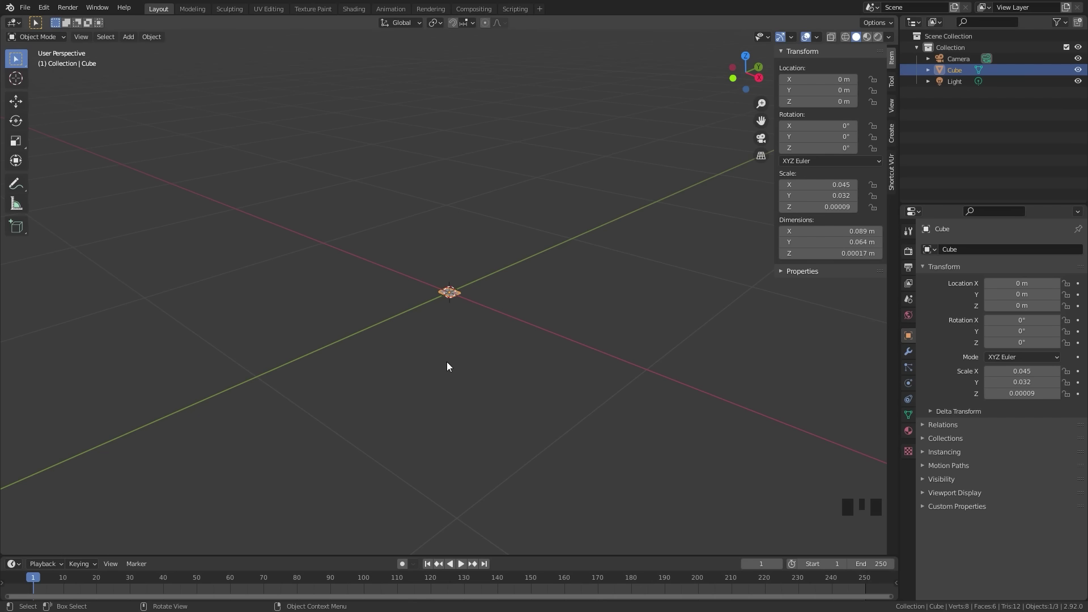
Frame the tiny card in view and add 13 parallel loop cuts along its length
scroll("up", 3)
key("KP_Decimal")
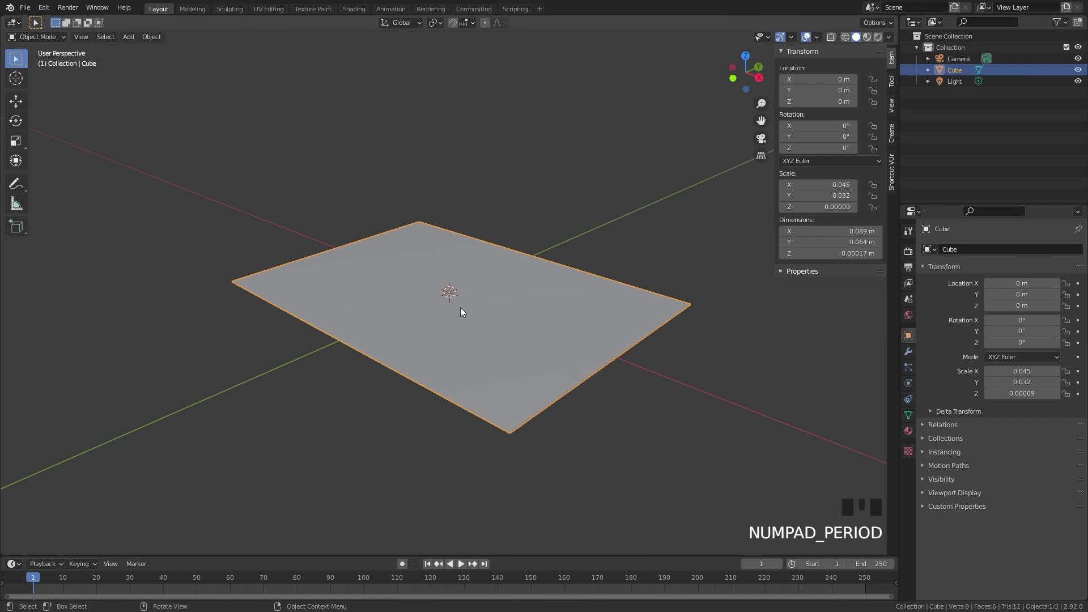
scroll("down", 3)
left_click_drag(446, 323, 529, 388)
scroll("up", 3)
left_click_drag(501, 373, 445, 301)
scroll("down", 3)
left_click_drag(423, 358, 432, 339)
scroll("up", 3)
left_click_drag(471, 336, 457, 346)
key("Tab")
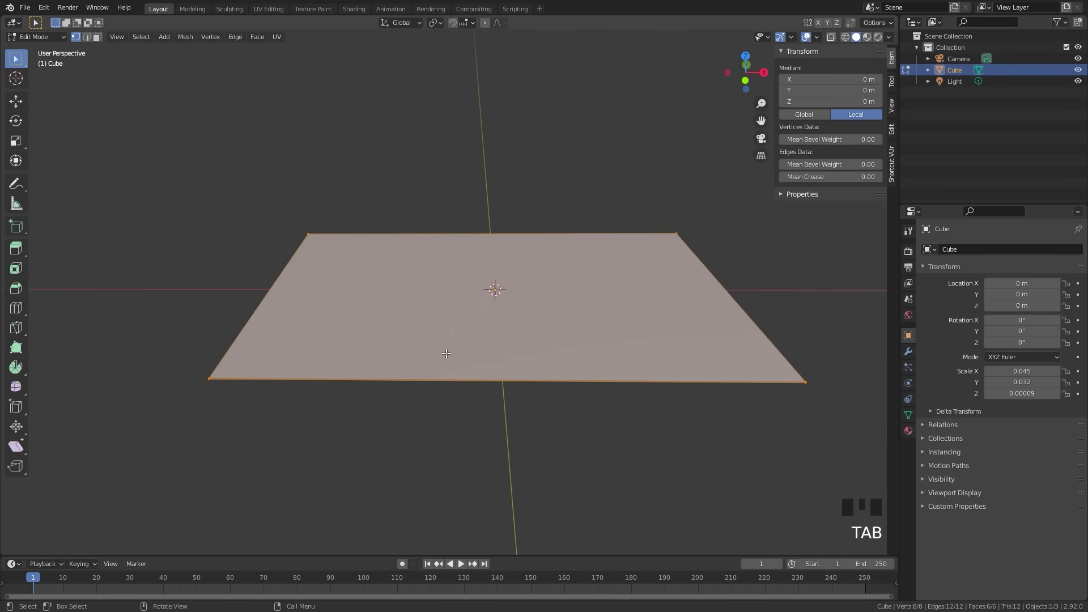
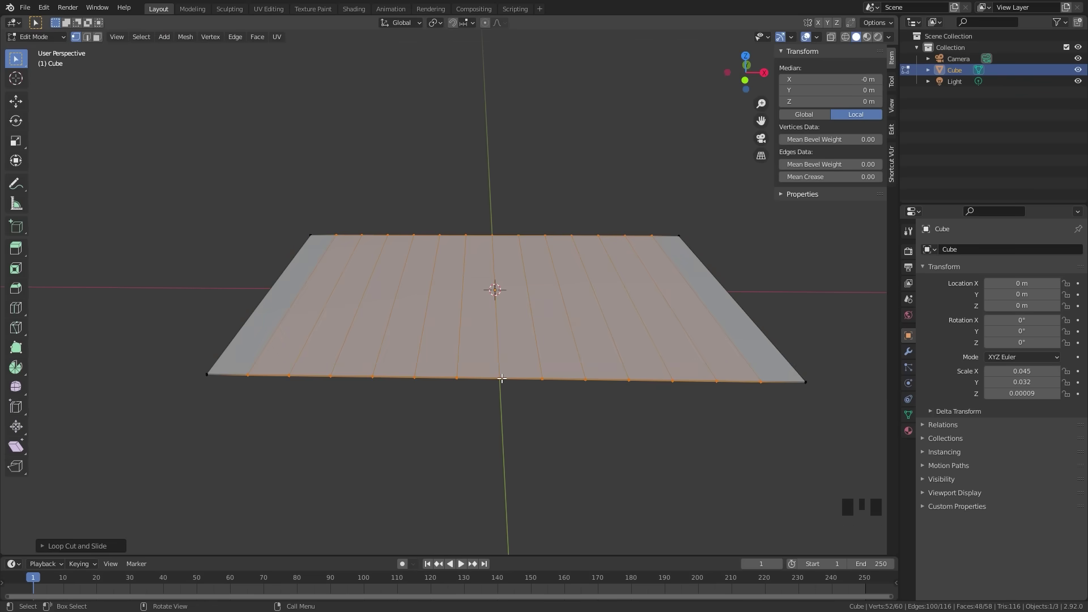
key("Tab")
Apply the card's scale so its transform reads 1.000
left_click_drag(520, 313, 484, 453)
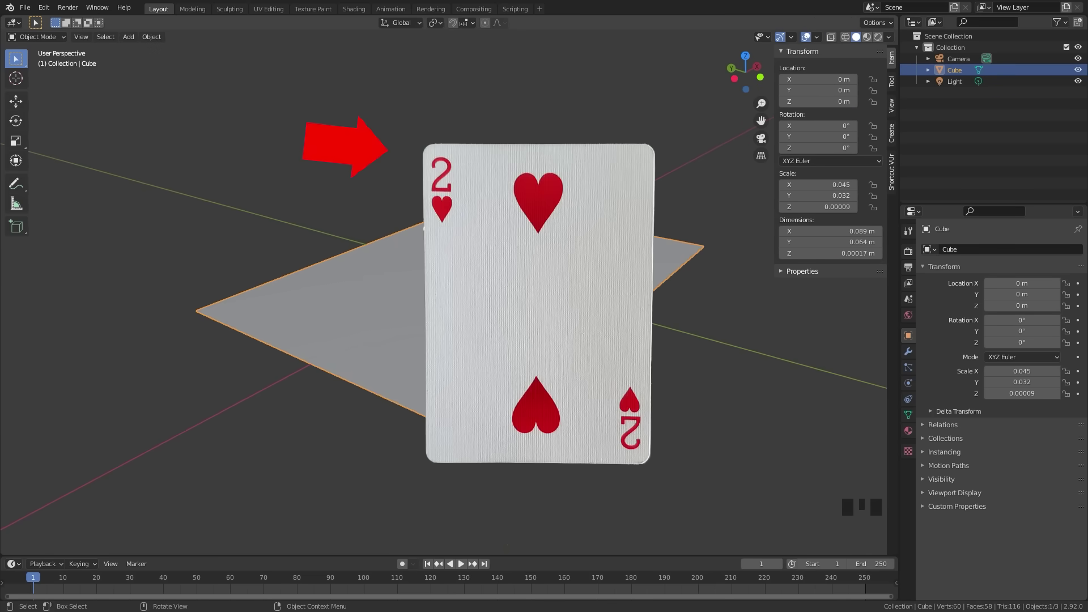
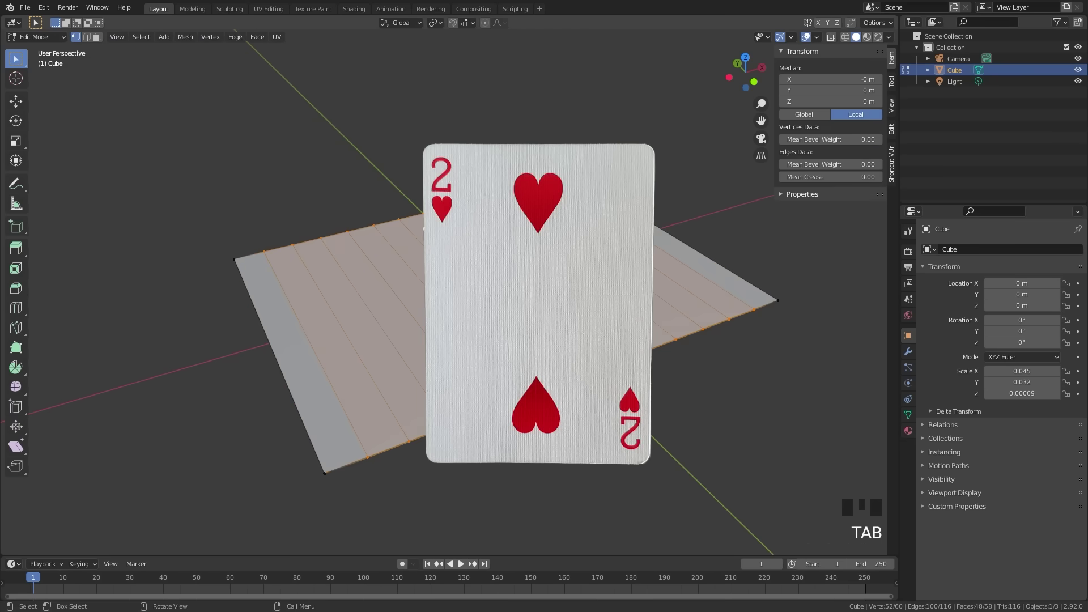
key("Tab")
key("ctrl+a")
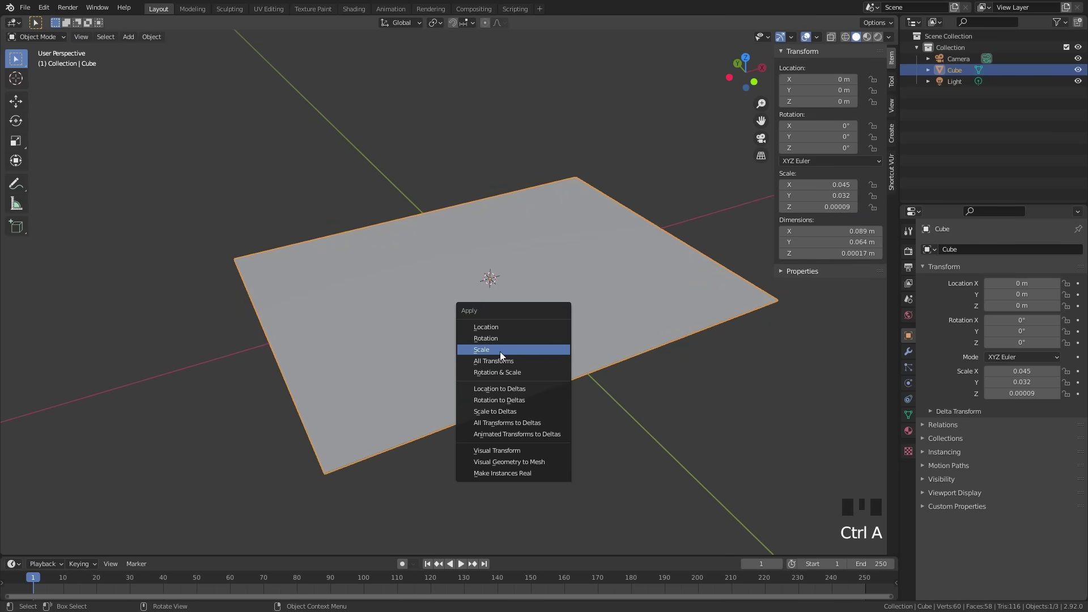
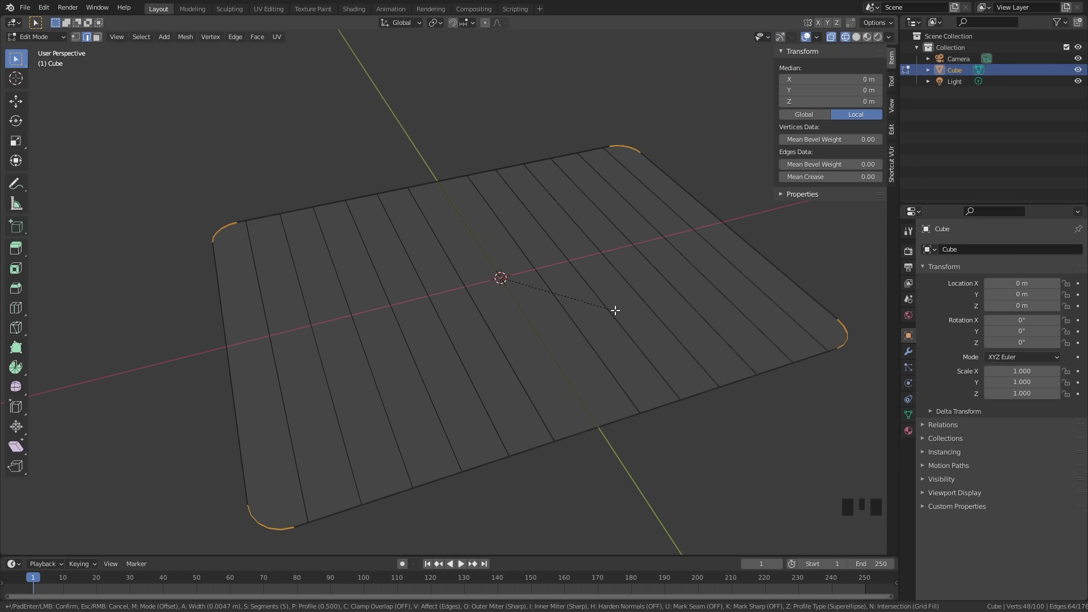
Bevel the card's four corner vertices so they are rounded
left_click_drag(556, 339, 460, 334)
key("z")
left_click_drag(474, 354, 395, 315)
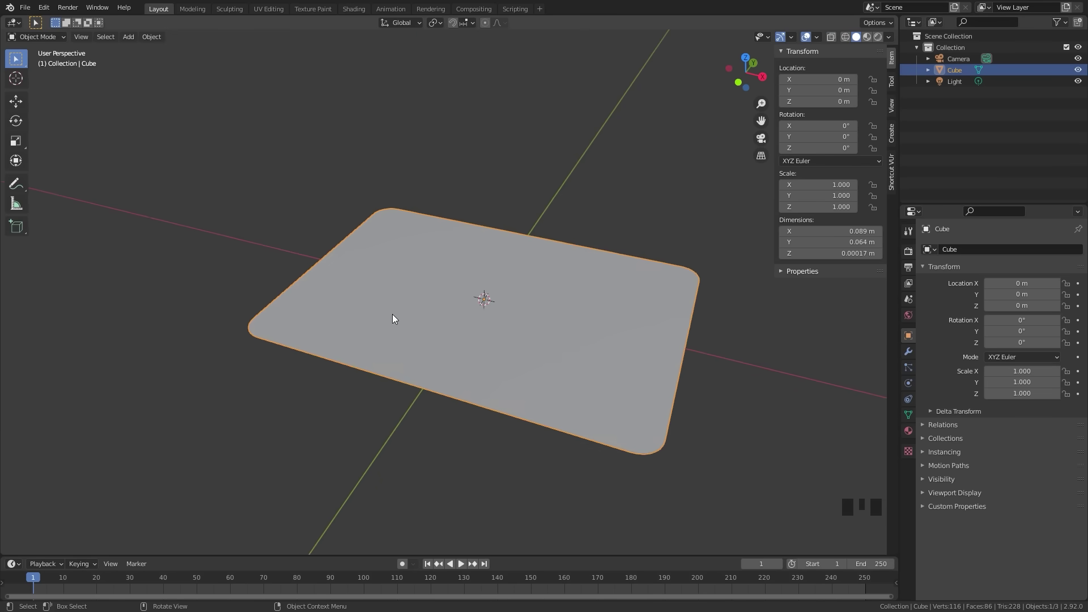
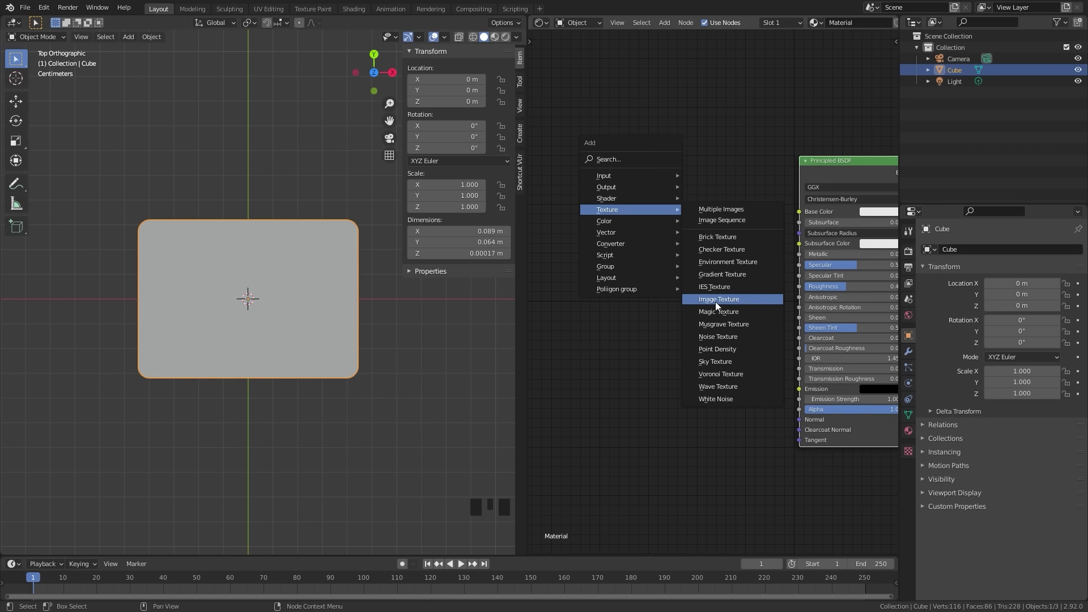
Add an Image Texture node with All the Cards3.png feeding the material's Base Color
left_click_drag(700, 243, 654, 281)
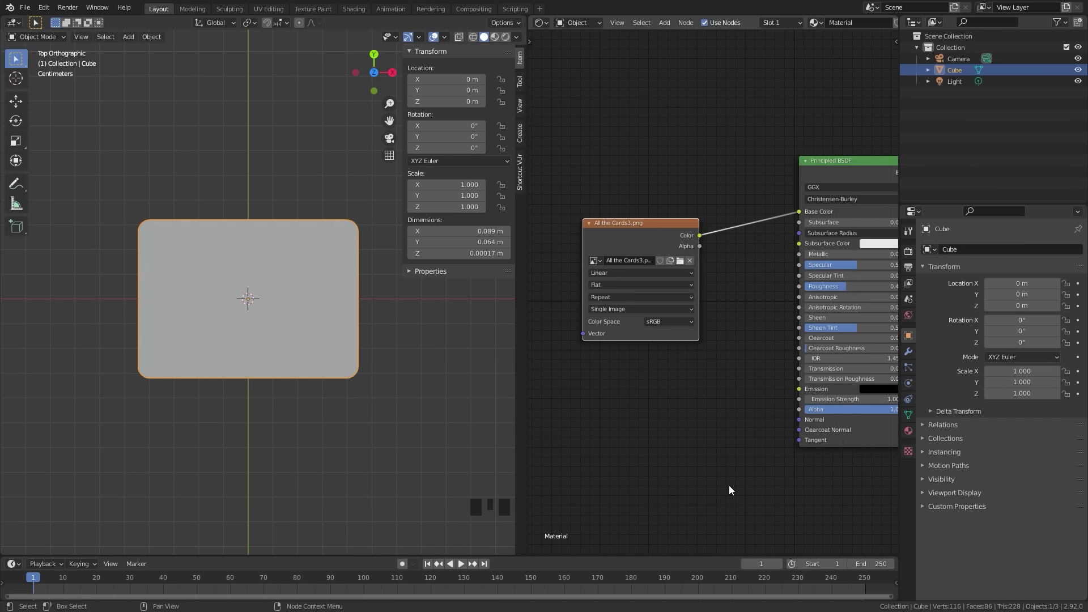
left_click_drag(701, 248, 675, 232)
scroll("up", 3)
key("Tab")
Show the card atlas beside the model and select all faces ready for UV mapping
scroll("down", 3)
scroll("down", 3)
scroll("up", 3)
key("alt+a")
key("b")
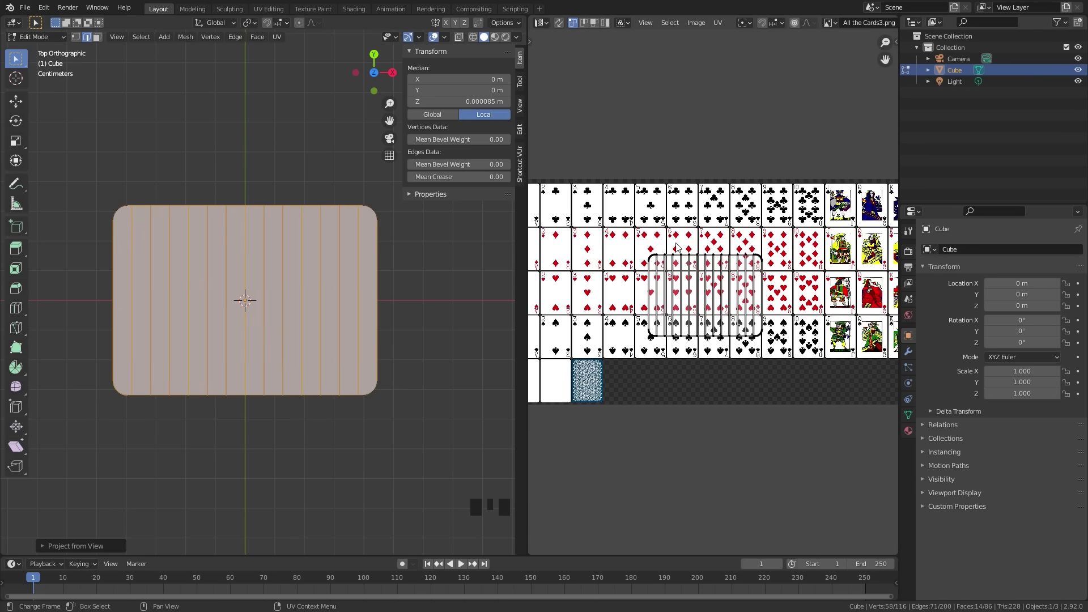
Project the top faces from view and scale and rotate the UVs onto one card
key("b")
scroll("up", 3)
key("r")
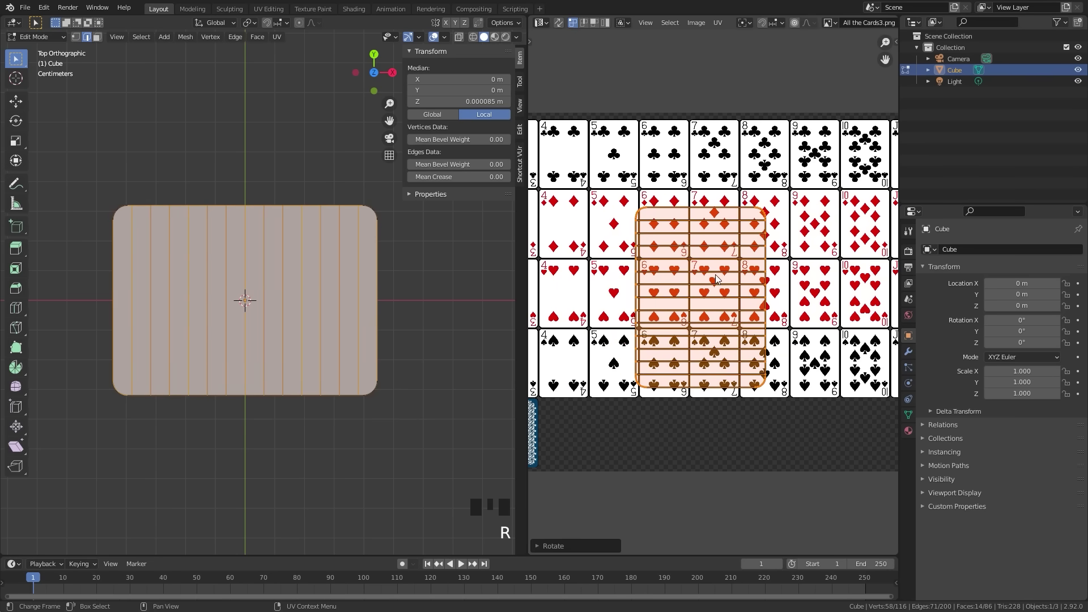
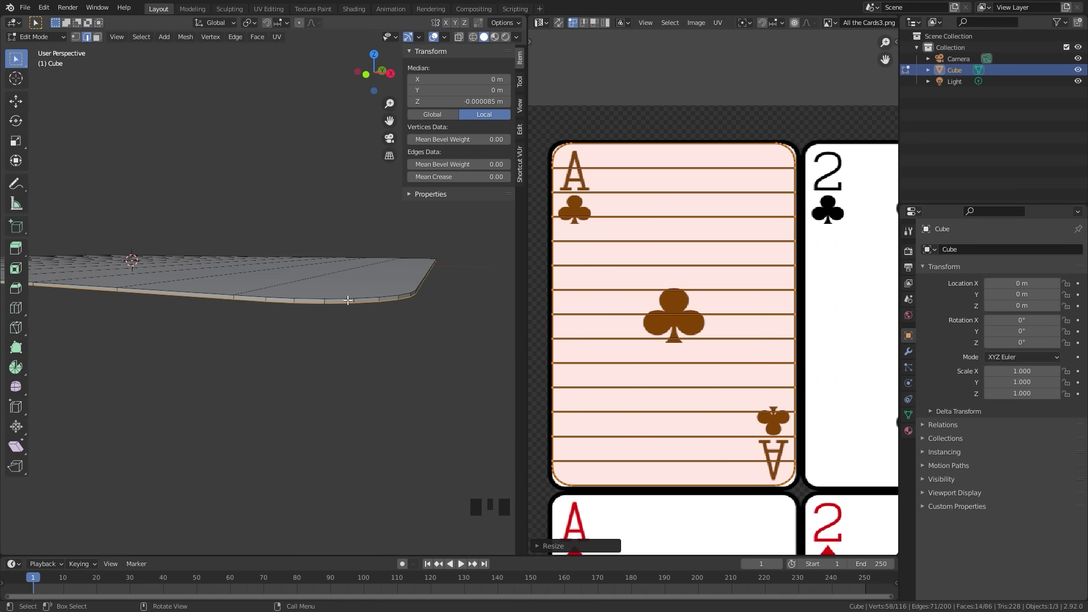
Unwrap the card's rim faces into a thin UV strip
left_click(100, 45)
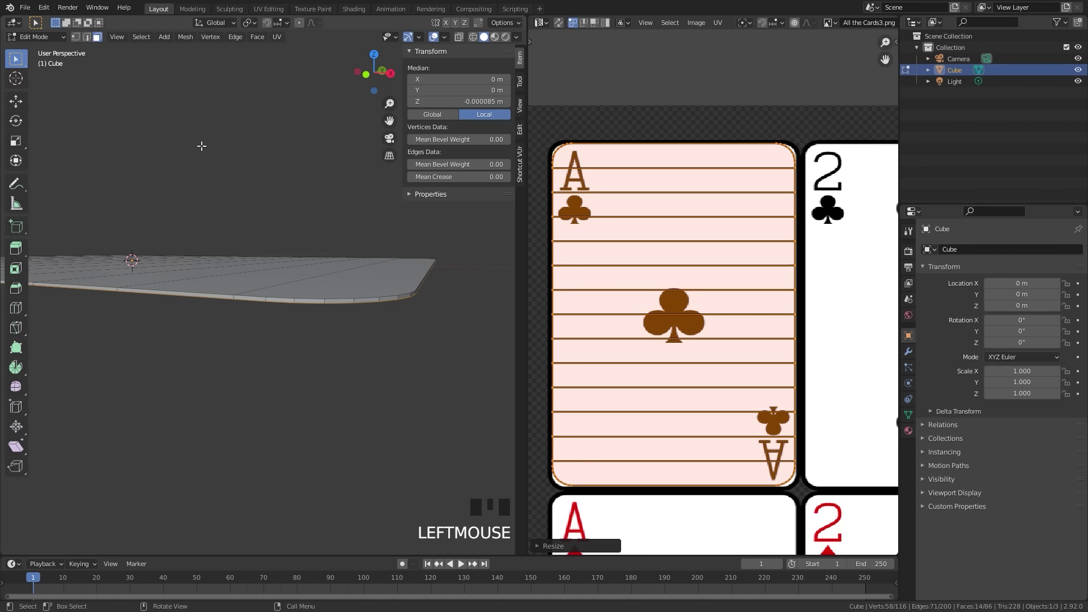
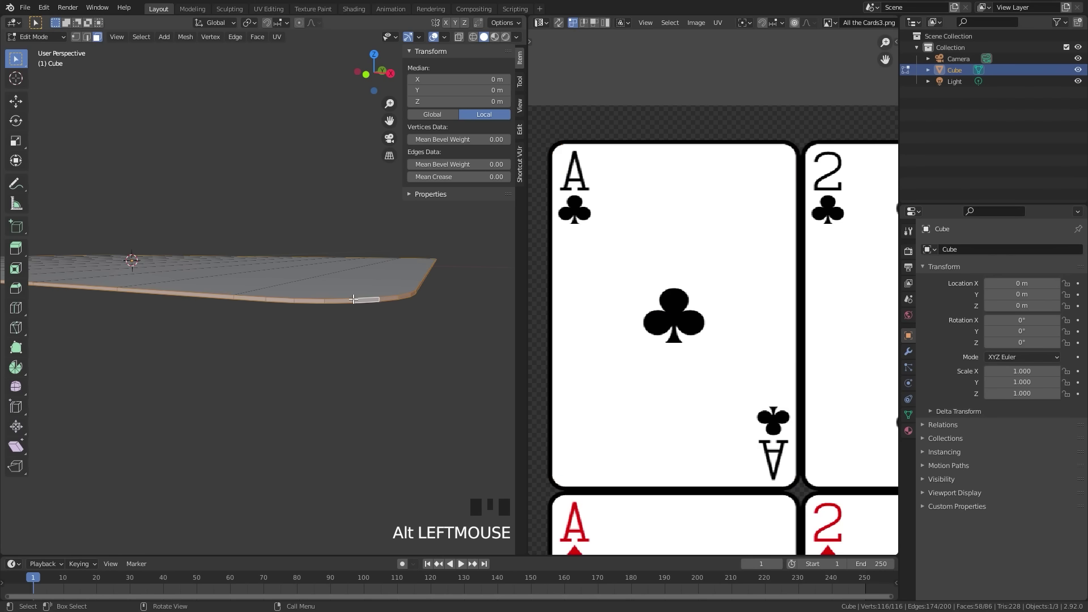
key("u")
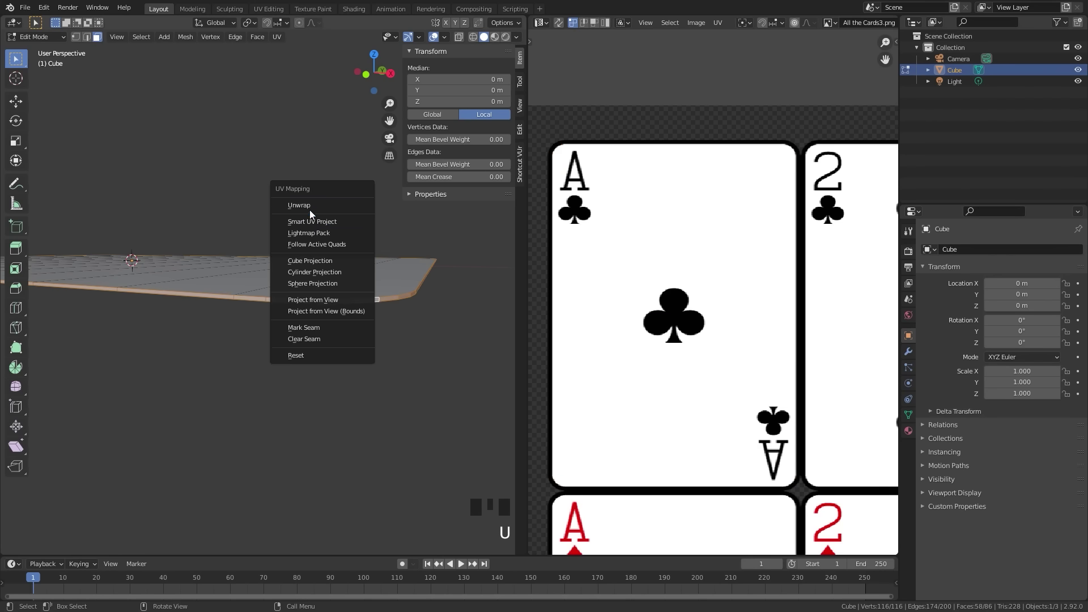
scroll("down", 3)
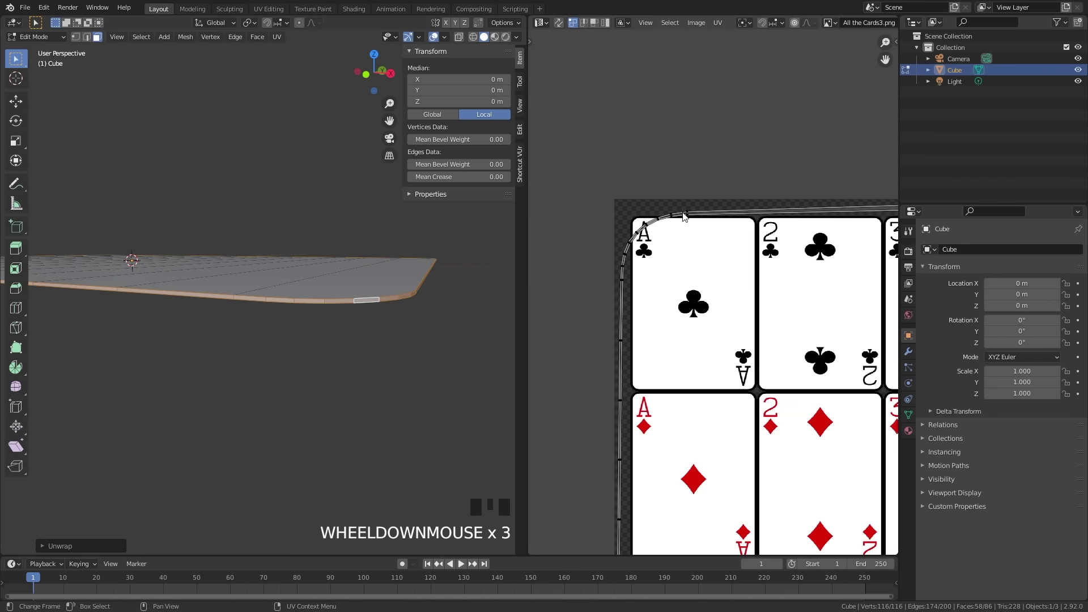
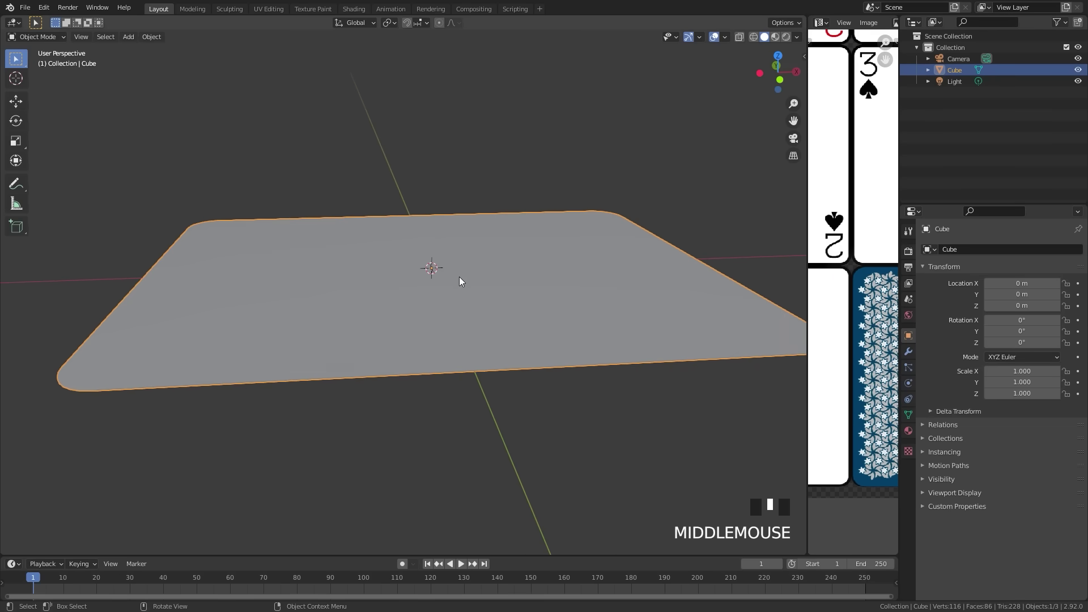
Add a Simple Deform modifier in Bend mode on the Z axis
left_click(912, 352)
left_click(957, 251)
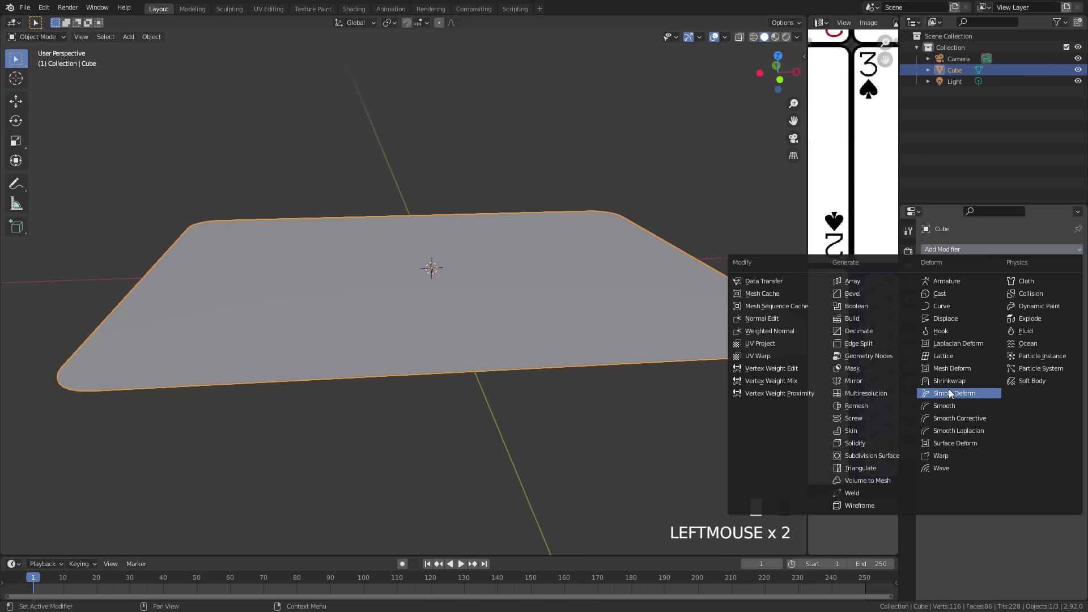
left_click(952, 395)
left_click_drag(617, 331, 988, 293)
left_click(988, 292)
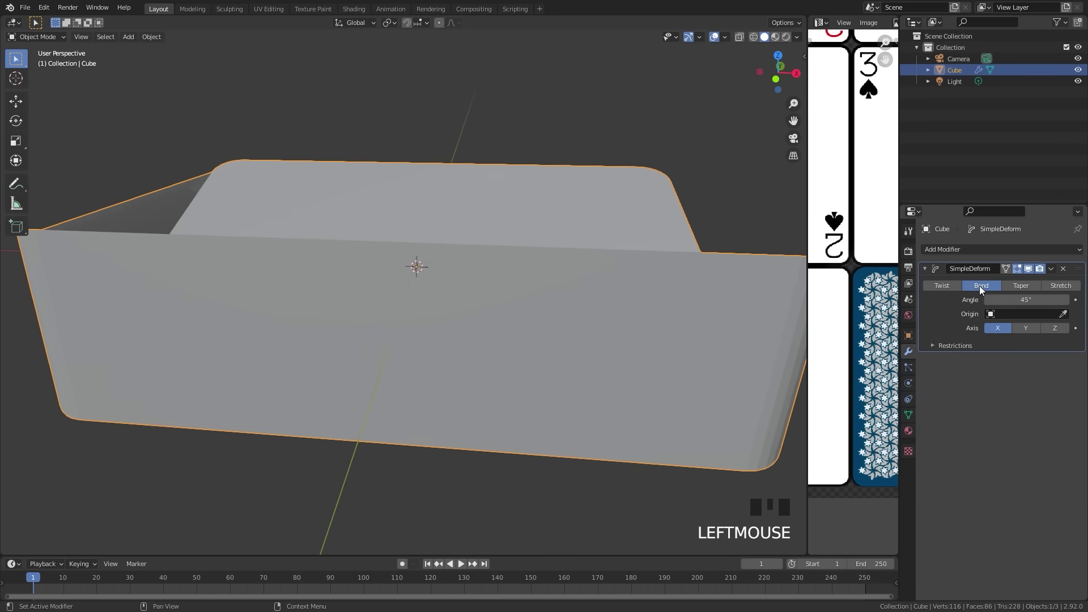
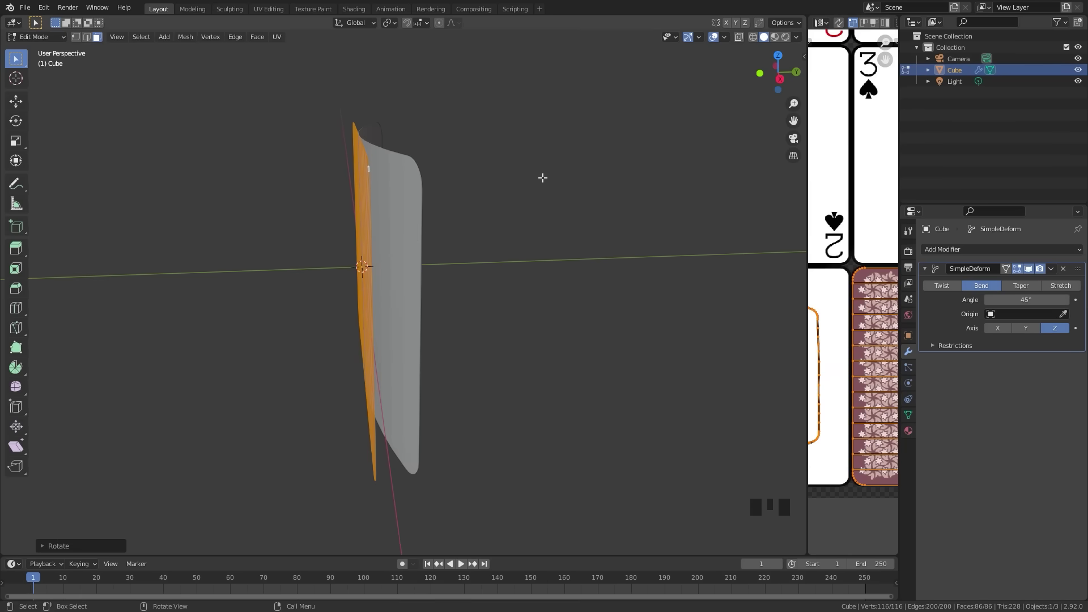
Rotate the card mesh about X so the bend curves along its long side
key("Tab")
left_click_drag(479, 258, 534, 277)
key("r")
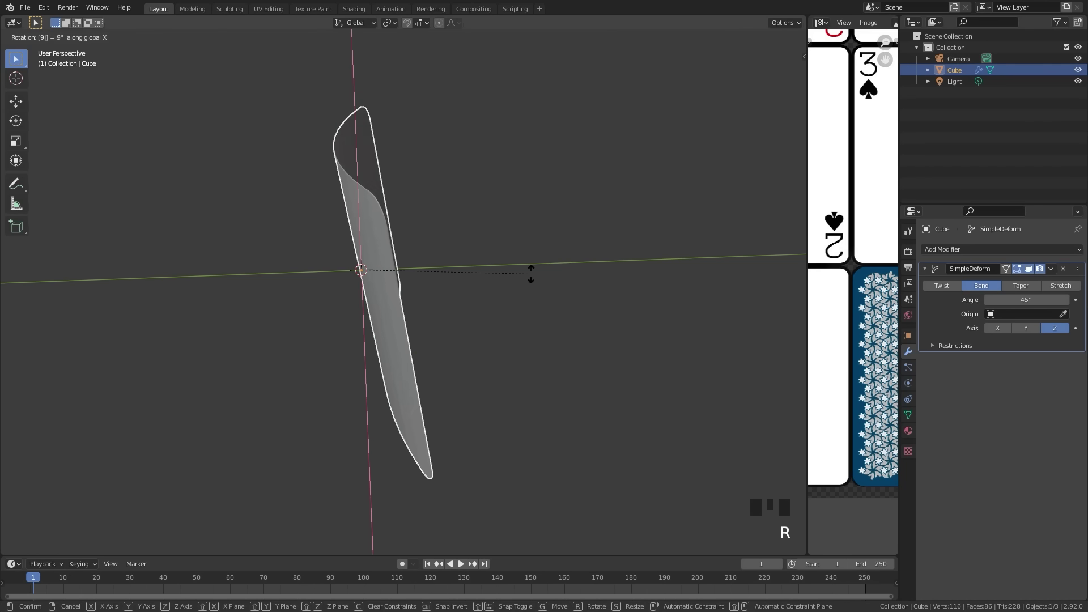
left_click_drag(271, 283, 424, 277)
scroll("up", 3)
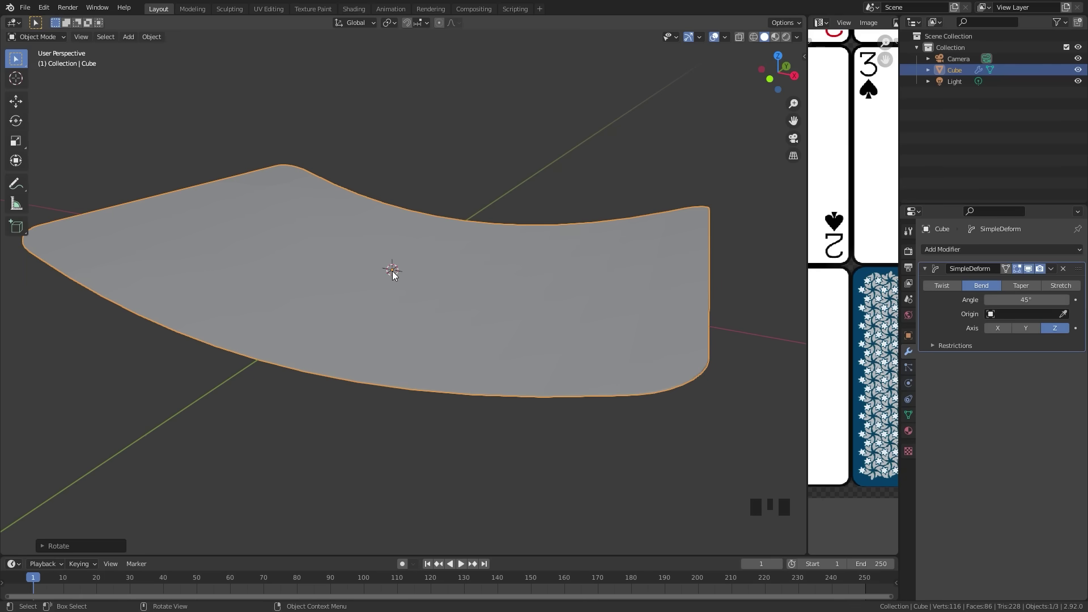
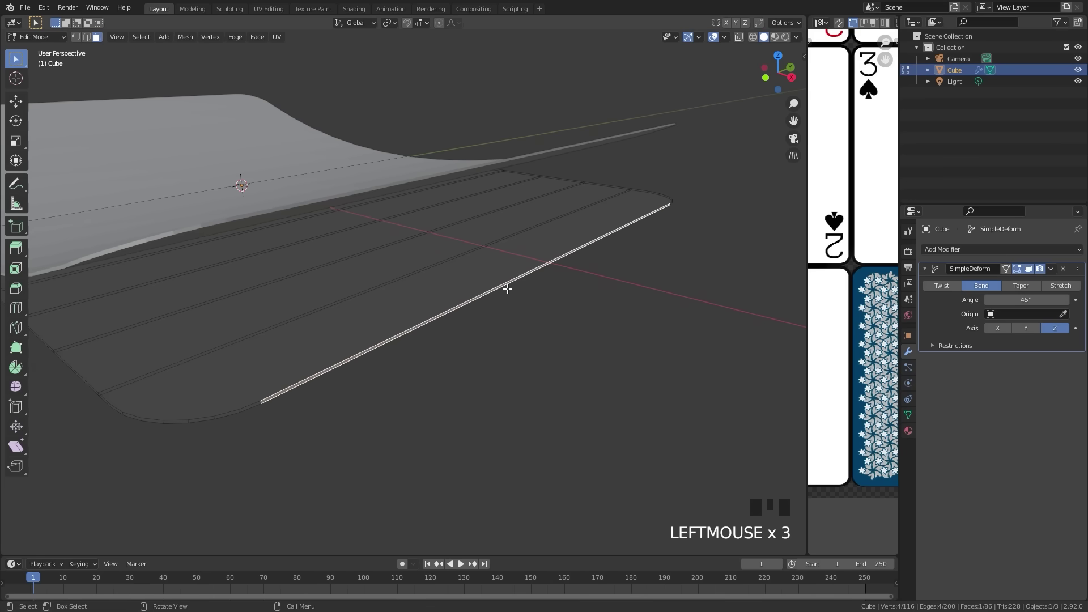
Snap the 3D cursor to an end edge and set the origin so the card bends from one short end
key("shift+s")
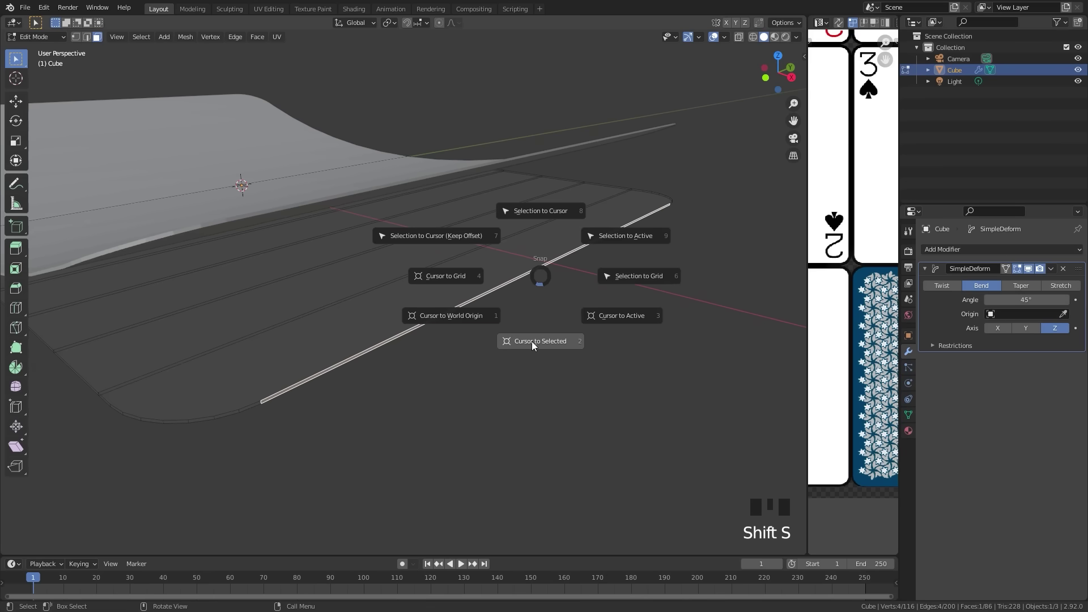
key("Tab")
scroll("down", 3)
left_click_drag(430, 212, 489, 263)
scroll("down", 3)
left_click_drag(360, 287, 350, 252)
scroll("up", 3)
scroll("down", 3)
left_click_drag(409, 233, 425, 249)
left_click_drag(425, 249, 381, 239)
scroll("up", 3)
Add an Edge Split modifier and move it above the bend
left_click(953, 255)
left_click_drag(858, 352, 1067, 262)
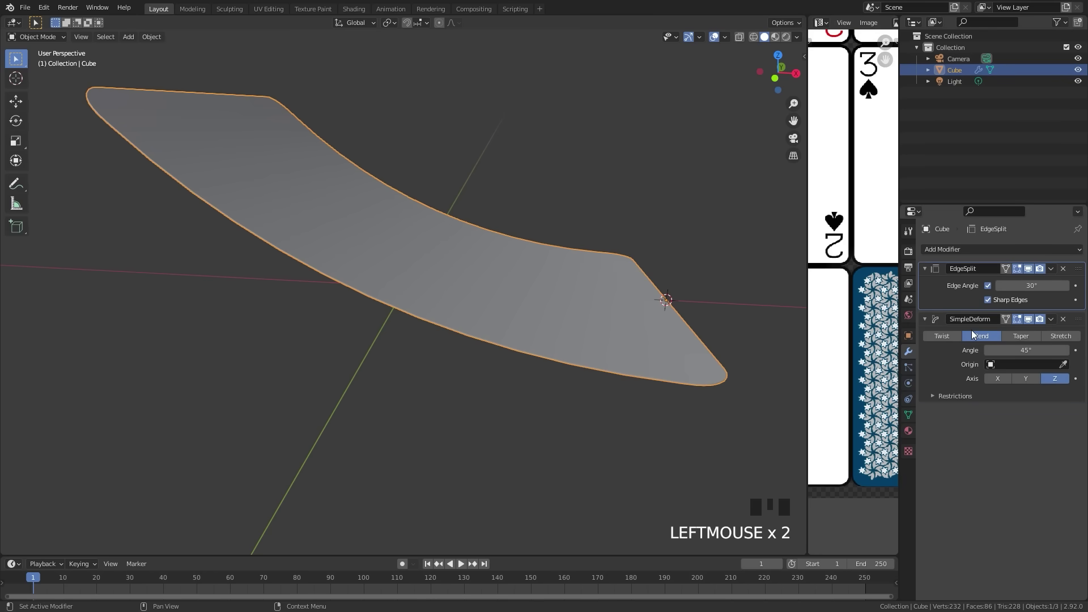
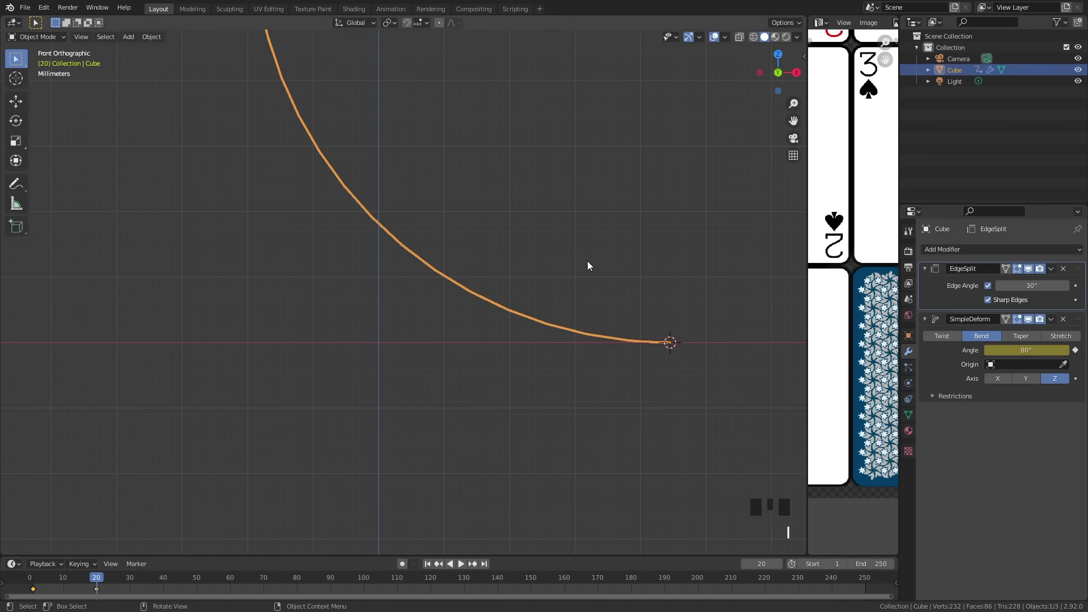
Keyframe the bend angle 80° at frame 20 and 0° at 35, then move the card along X
left_click_drag(395, 198, 316, 282)
scroll("down", 3)
scroll("up", 3)
key("g")
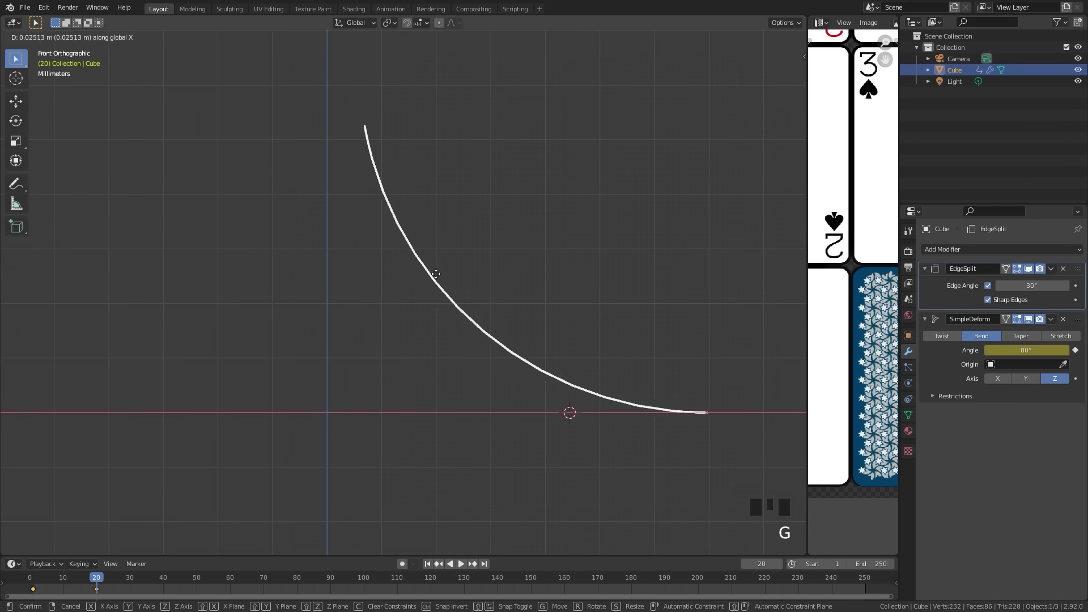
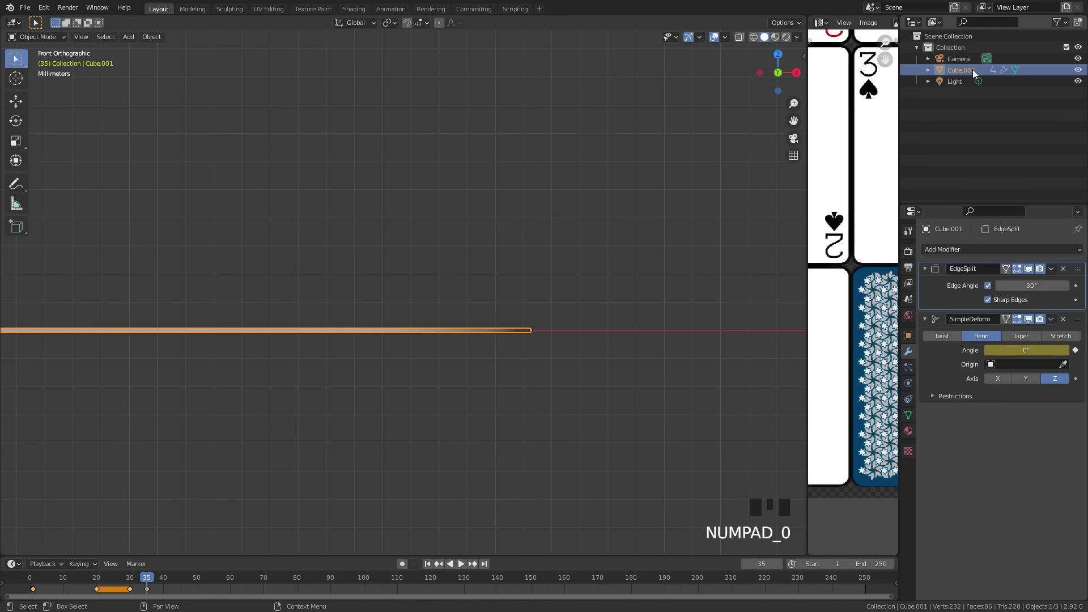
Duplicate the card and place the copy just above the first
scroll("up", 3)
left_click_drag(626, 327, 519, 289)
scroll("up", 3)
left_click(667, 357)
key("shift+d")
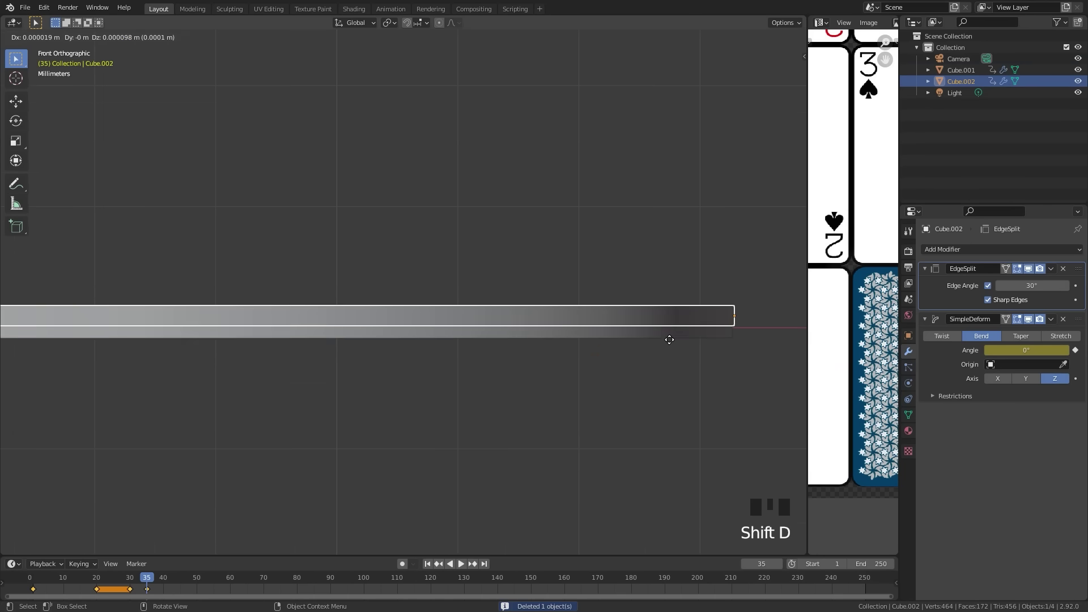
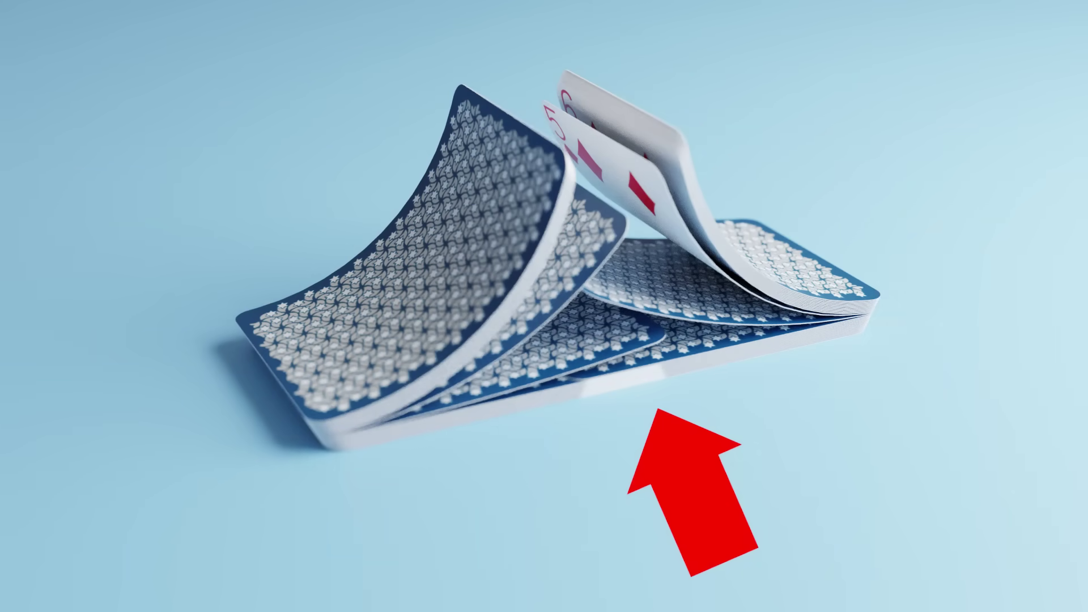
scroll("up", 3)
left_click_drag(662, 337, 551, 307)
scroll("up", 3)
scroll("up", 3)
middle_click(642, 370)
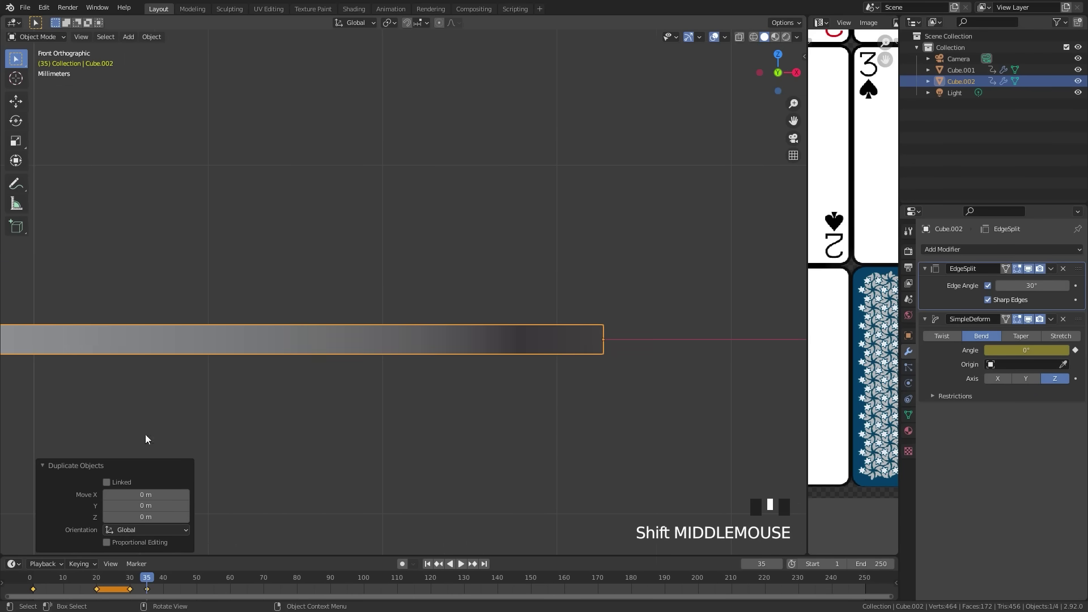
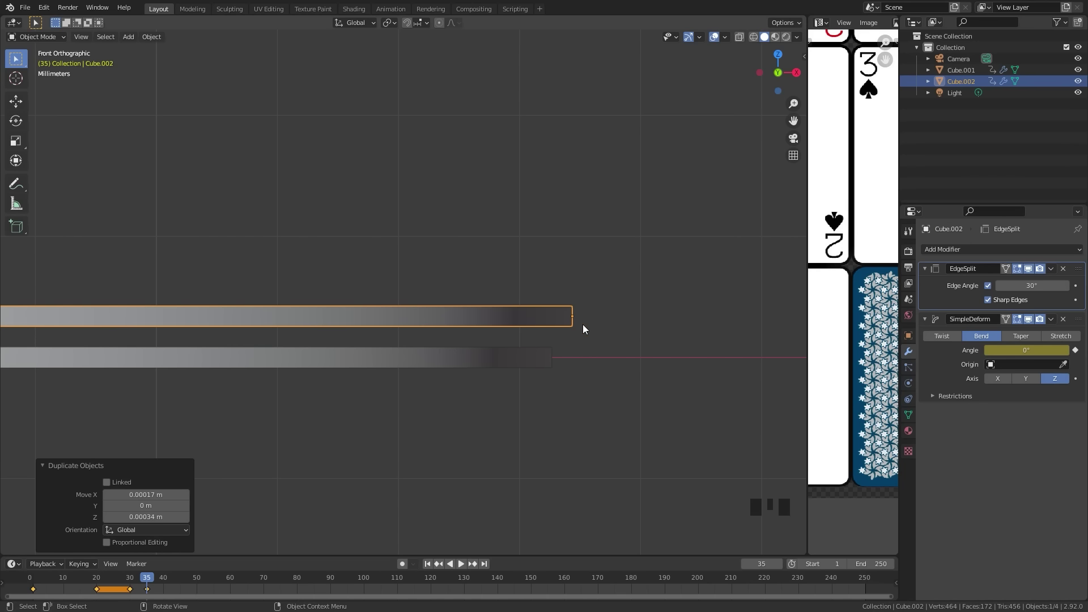
scroll("down", 3)
left_click_drag(472, 356, 555, 387)
Repeat the duplicate with the same offset until 26 cards (Cube.001–Cube.026) are stacked
key("shift+r")
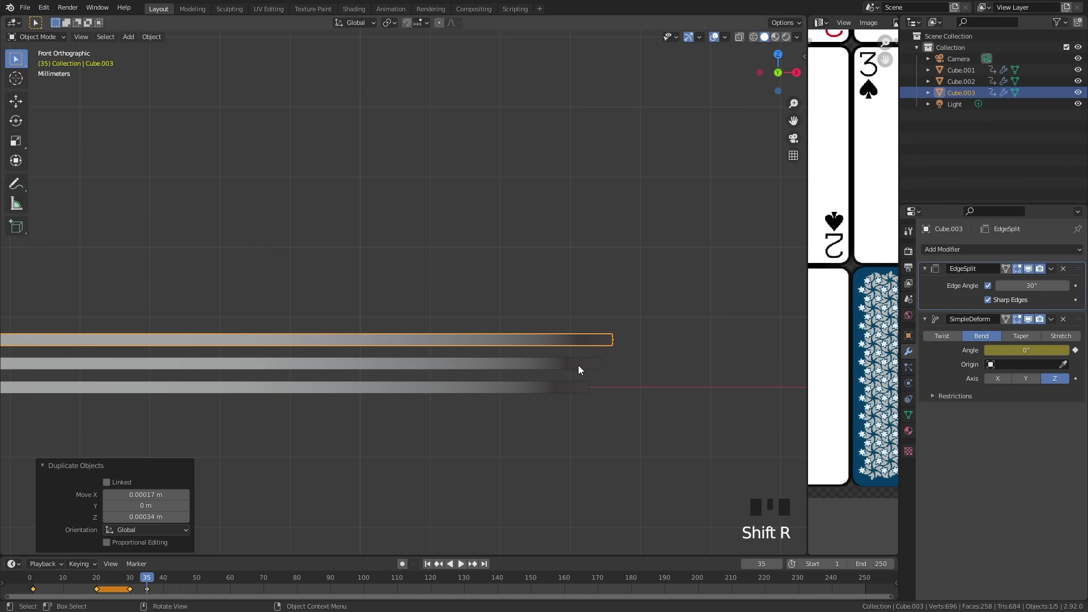
scroll("down", 3)
left_click_drag(554, 357, 603, 353)
key("shift+r")
key("shift+r")
key("shift+r")
key("shift+r")
key("shift+r")
key("shift+r")
scroll("down", 3)
scroll("down", 3)
key("shift+r")
key("shift+r")
key("shift+r")
scroll("down", 3)
key("shift+r")
key("shift+r")
key("shift+r")
scroll("down", 3)
key("shift+r")
key("shift+r")
key("shift+r")
scroll("down", 3)
key("shift+r")
scroll("down", 3)
scroll("down", 3)
Bring the whole stack into view and play back the bend animation
middle_click(244, 331)
left_click_drag(151, 581, 456, 546)
key("space")
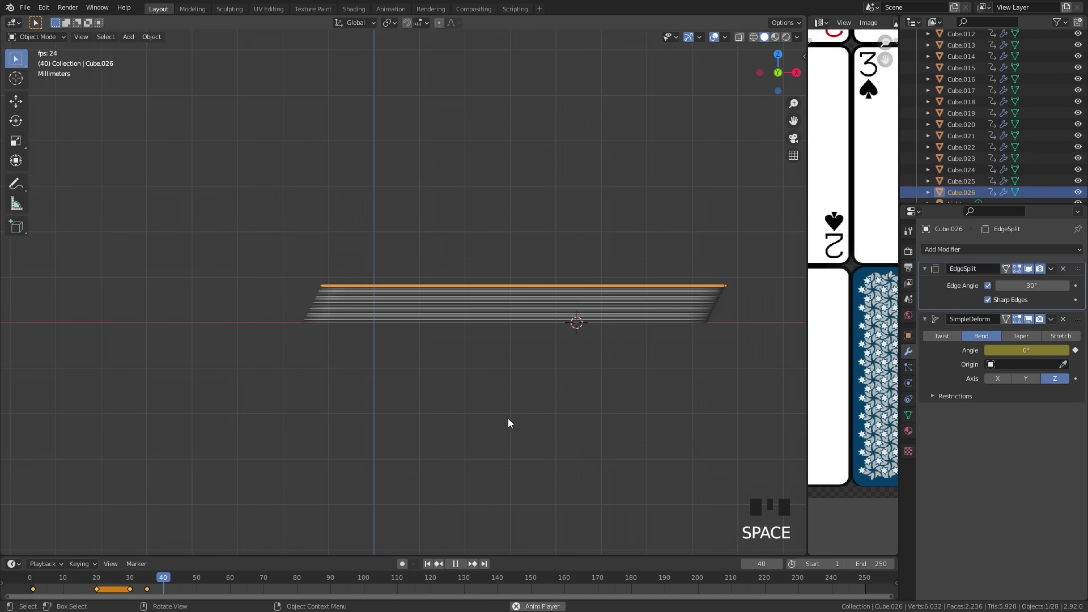
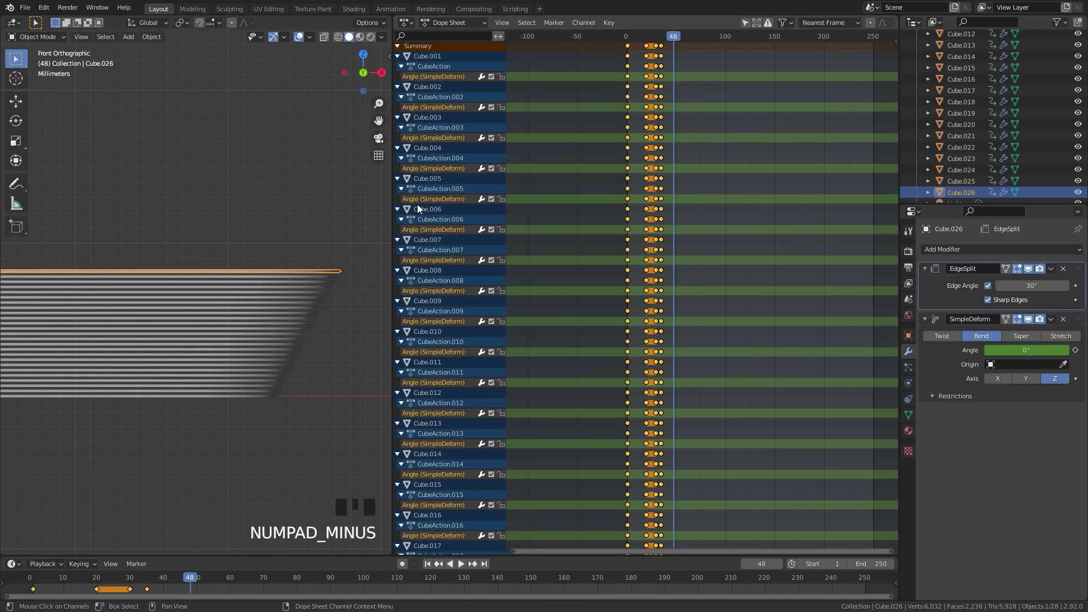
List each card's channel in the Dope Sheet and zoom in on the bend keyframes
key("KP_Subtract")
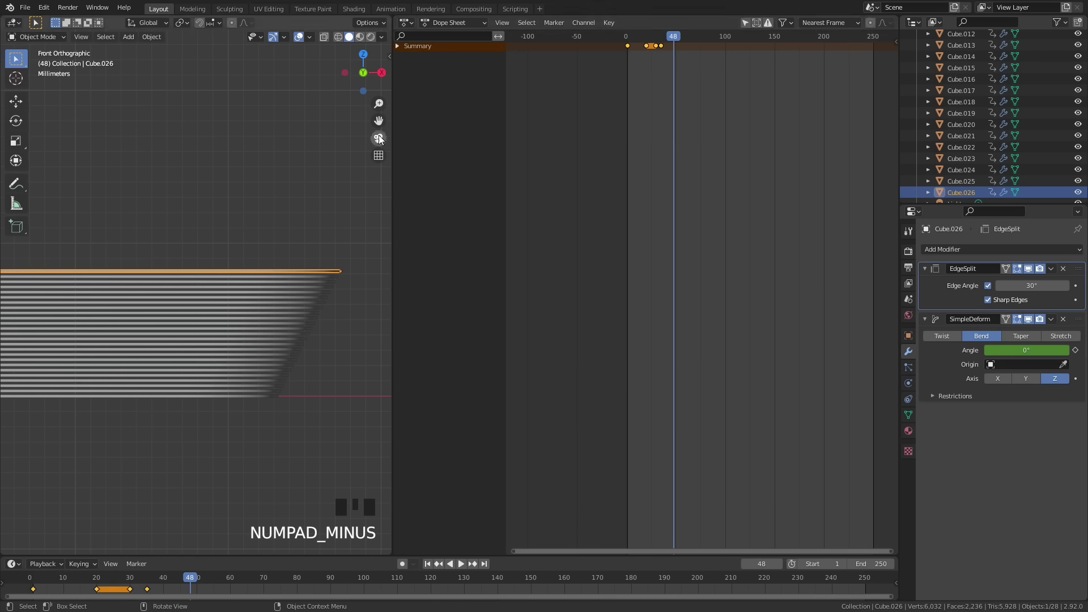
left_click(400, 56)
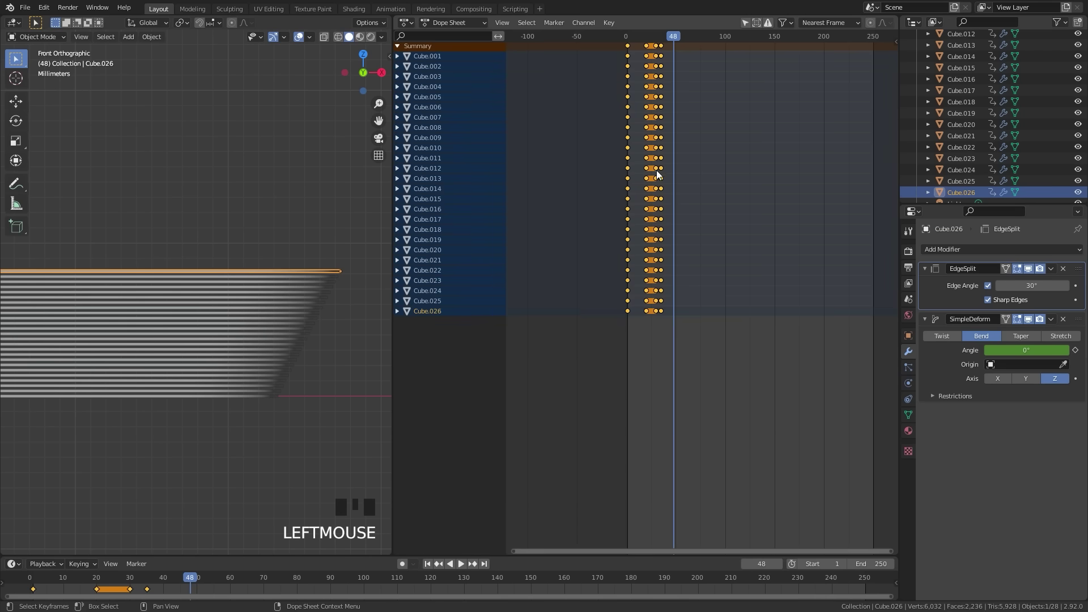
scroll("up", 3)
middle_click(643, 176)
scroll("up", 3)
left_click_drag(853, 182, 734, 360)
left_click(734, 359)
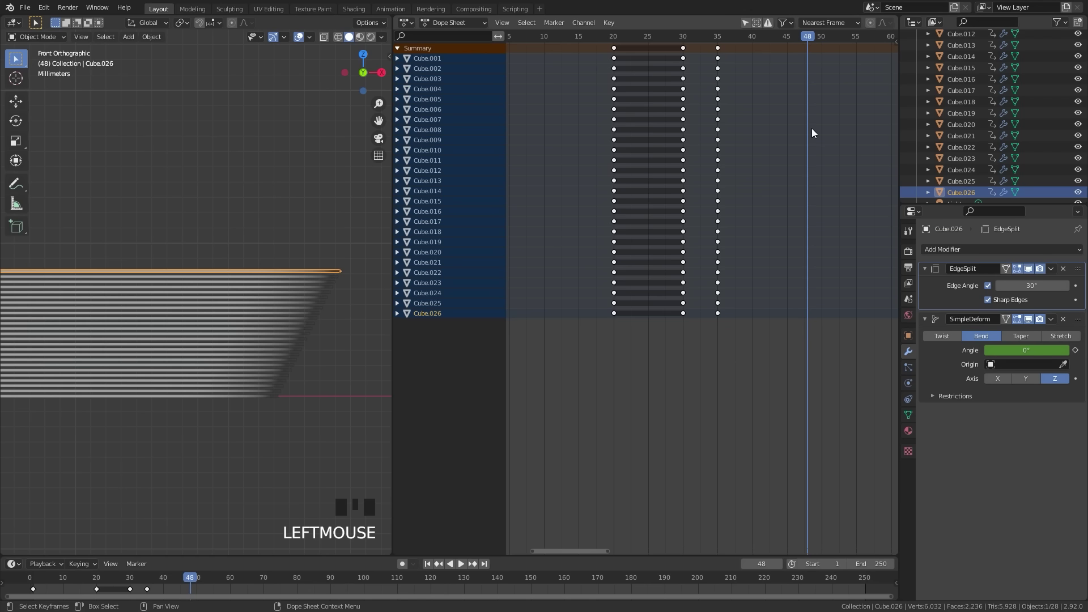
Select the keyframes of all cards below the first and shift them later in time
middle_click(733, 125)
scroll("up", 3)
left_click_drag(714, 373, 697, 386)
left_click_drag(709, 362, 667, 146)
scroll("up", 3)
middle_click(624, 93)
key("g")
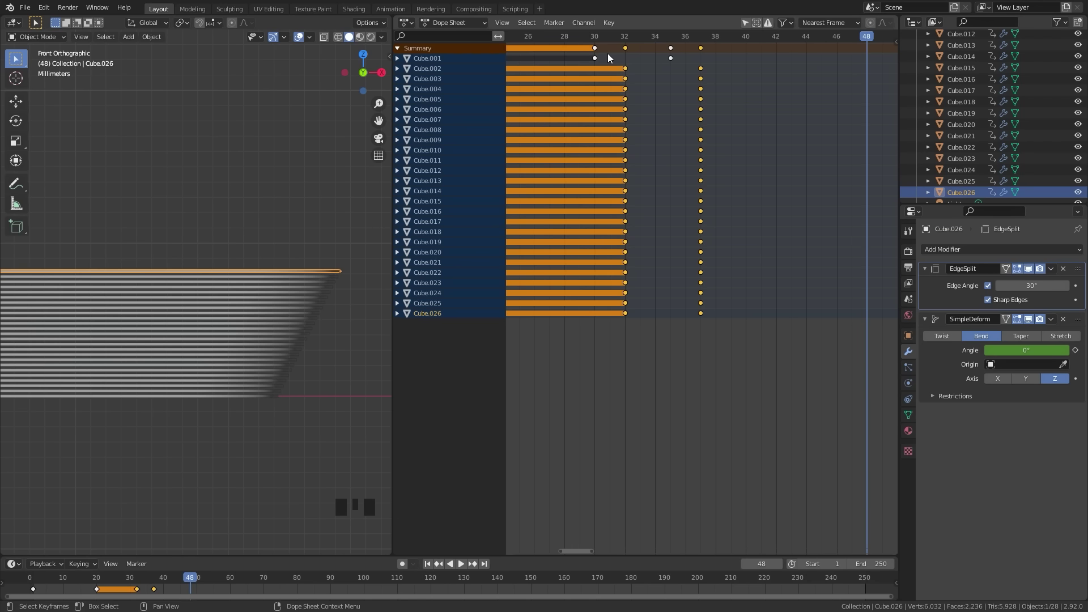
Drop one card at a time from the selection and shift the rest later, staggering the bends
key("b")
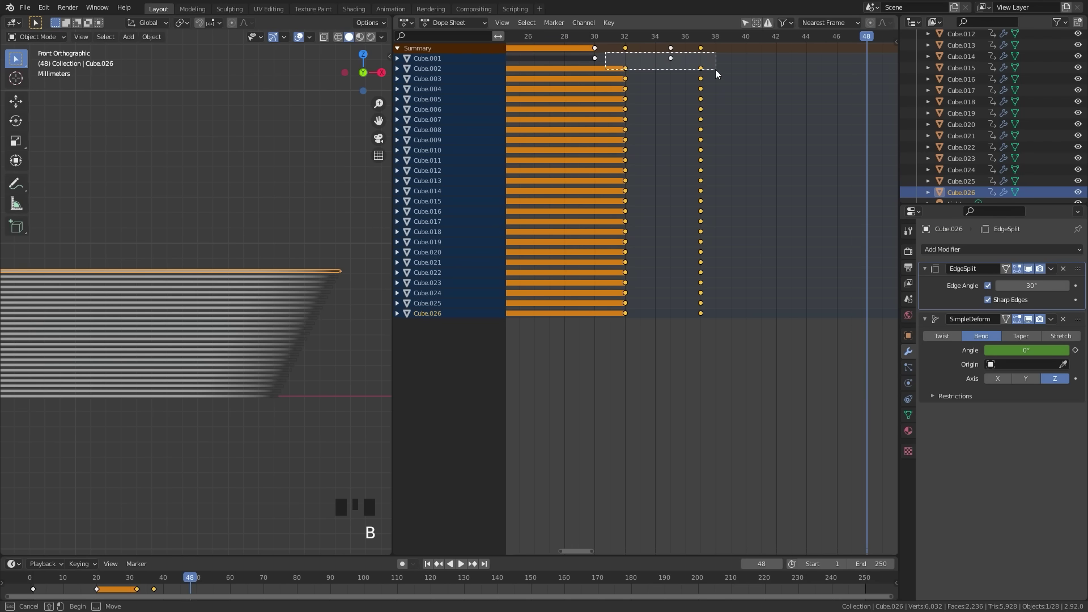
key("b")
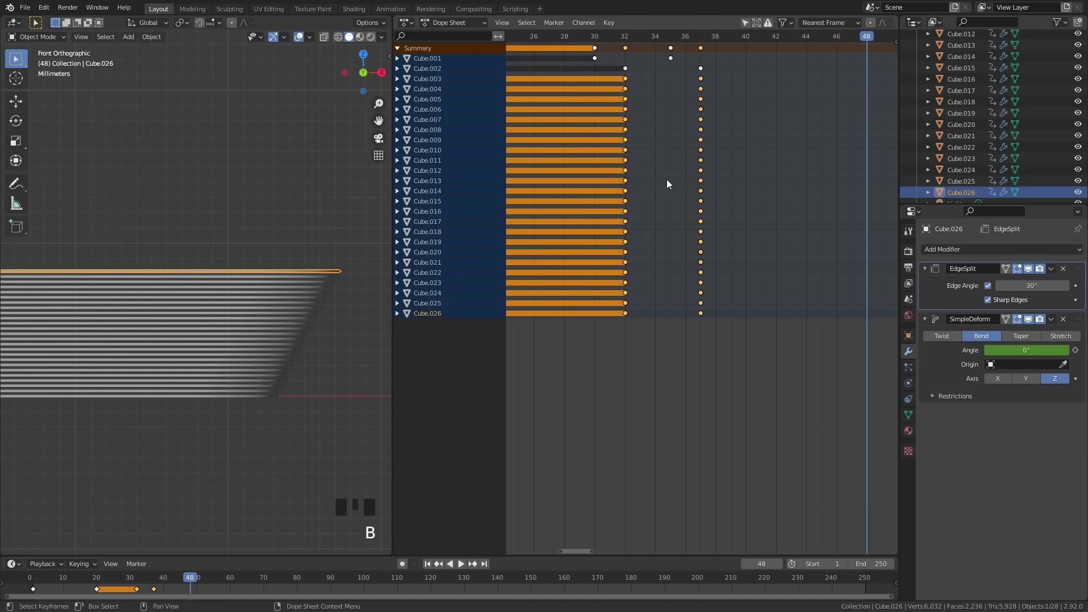
key("g")
key("b")
key("g")
key("b")
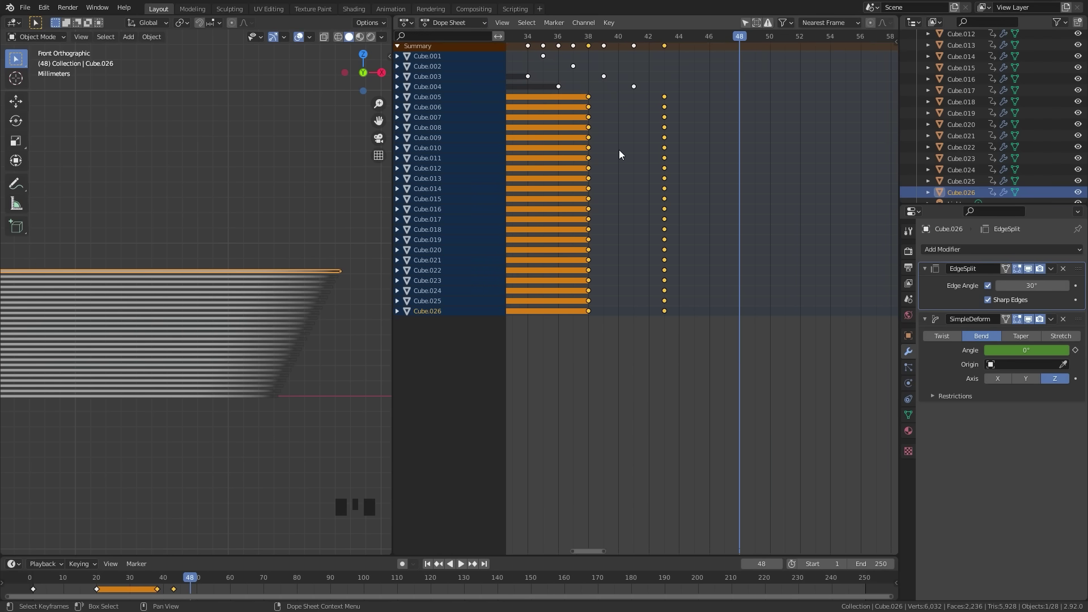
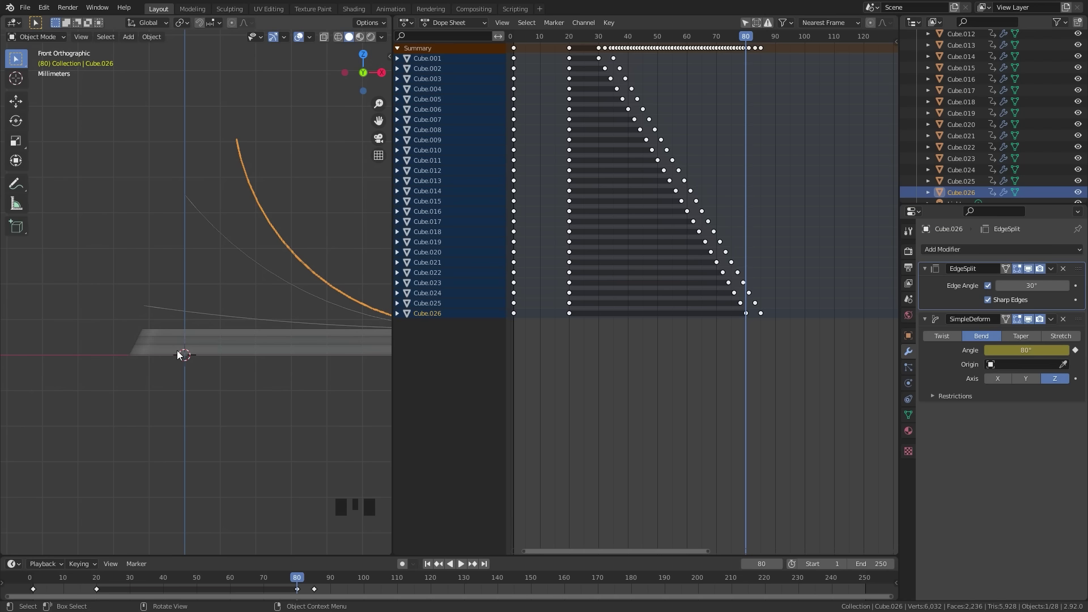
Duplicate the 26-card stack in place as Cube.027–Cube.052 and rotate the copy 180° around Z
left_click_drag(197, 311, 280, 261)
left_click_drag(181, 23, 306, 552)
key("b")
scroll("down", 3)
key("shift+d")
key("r")
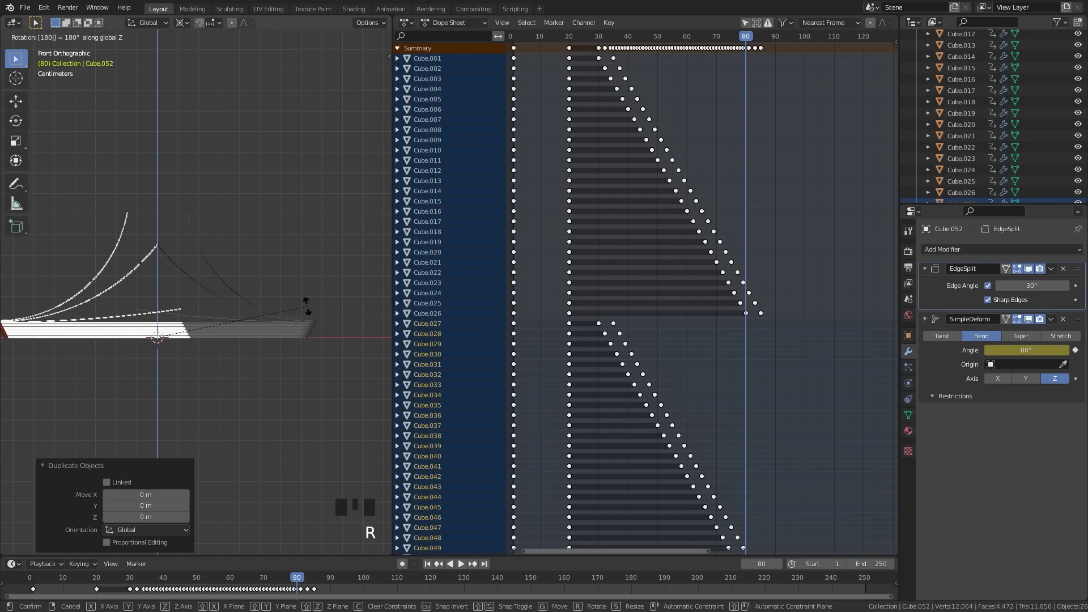
left_click_drag(220, 353, 585, 243)
key("b")
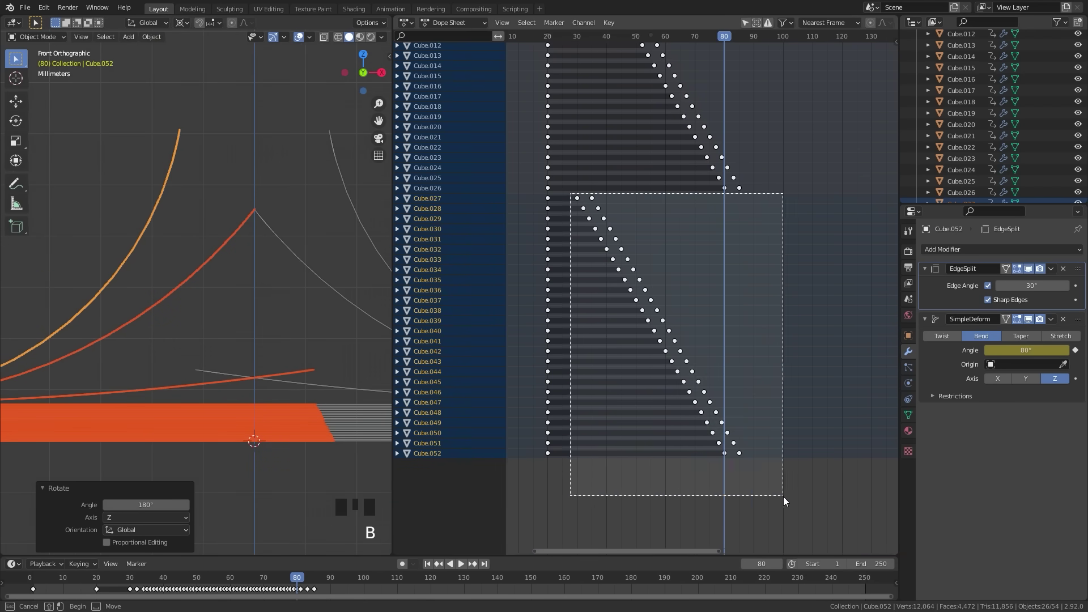
Shift the new half's bend keyframes later in the Dope Sheet so they stagger after the first half
scroll("up", 3)
middle_click(573, 228)
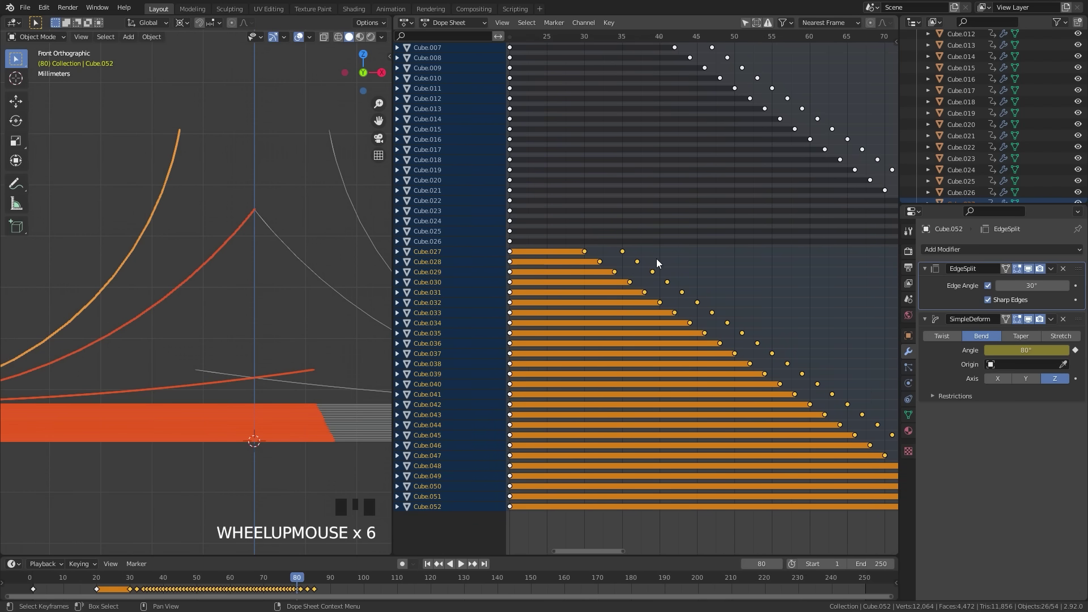
key("g")
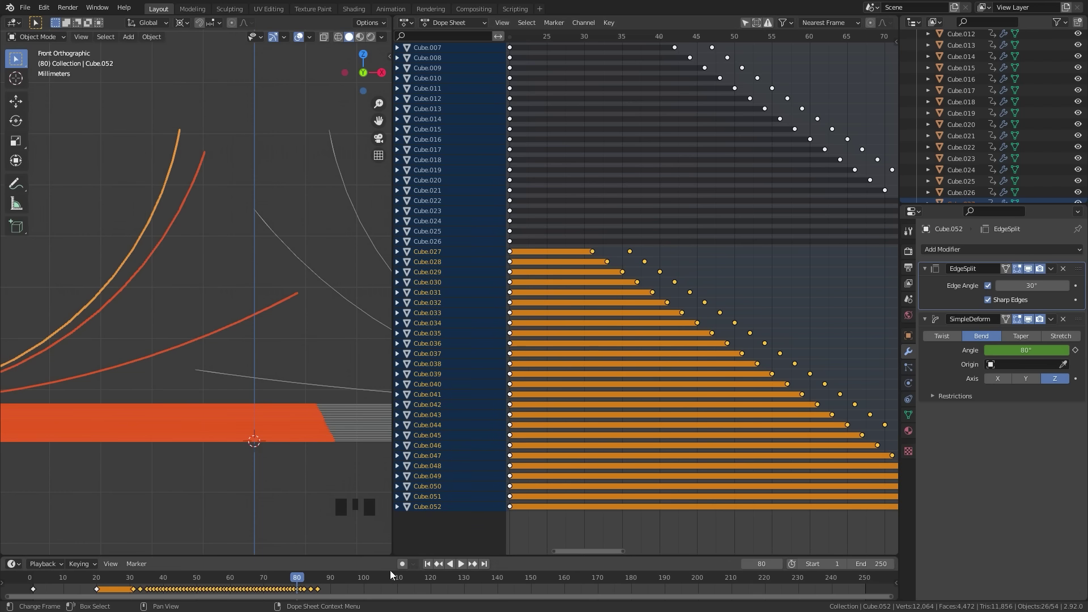
left_click_drag(85, 583, 205, 385)
scroll("down", 3)
left_click_drag(210, 386, 124, 518)
scroll("down", 3)
left_click_drag(231, 420, 296, 401)
scroll("up", 3)
left_click_drag(292, 398, 224, 364)
Play back and scrub the animation in front view to check every card's staggered bend
key("space")
left_click_drag(188, 367, 221, 358)
key("space")
scroll("down", 3)
left_click_drag(228, 367, 197, 362)
scroll("up", 3)
key("KP_1")
scroll("up", 3)
middle_click(164, 417)
scroll("up", 3)
left_click_drag(294, 355, 268, 283)
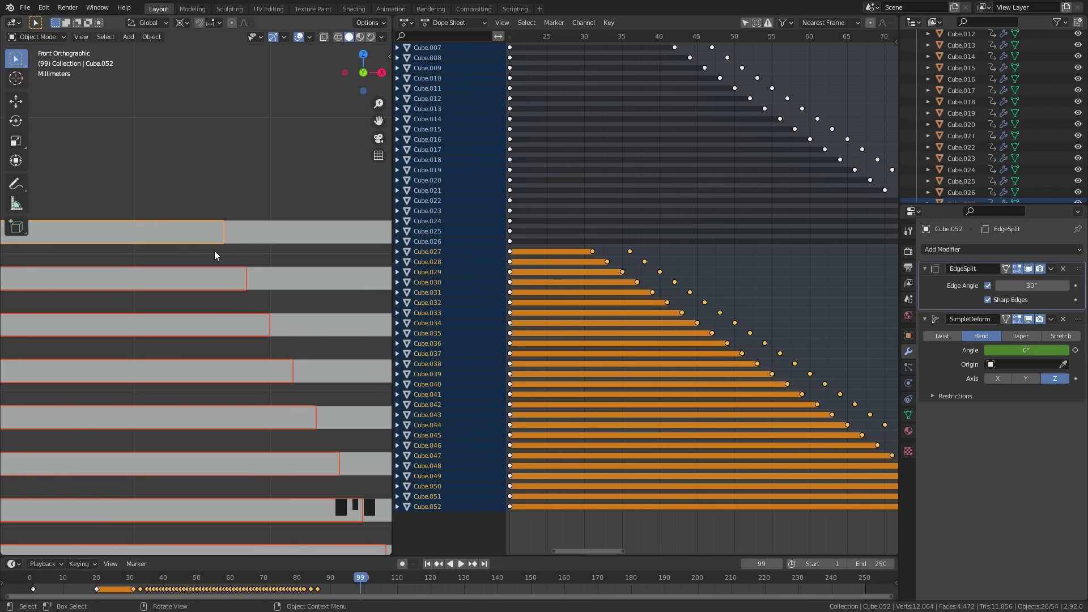
Scrub to a frame where the cards bend and nudge the second half slightly along Z
key("g")
scroll("down", 3)
left_click(98, 582)
scroll("down", 3)
left_click_drag(102, 584, 114, 238)
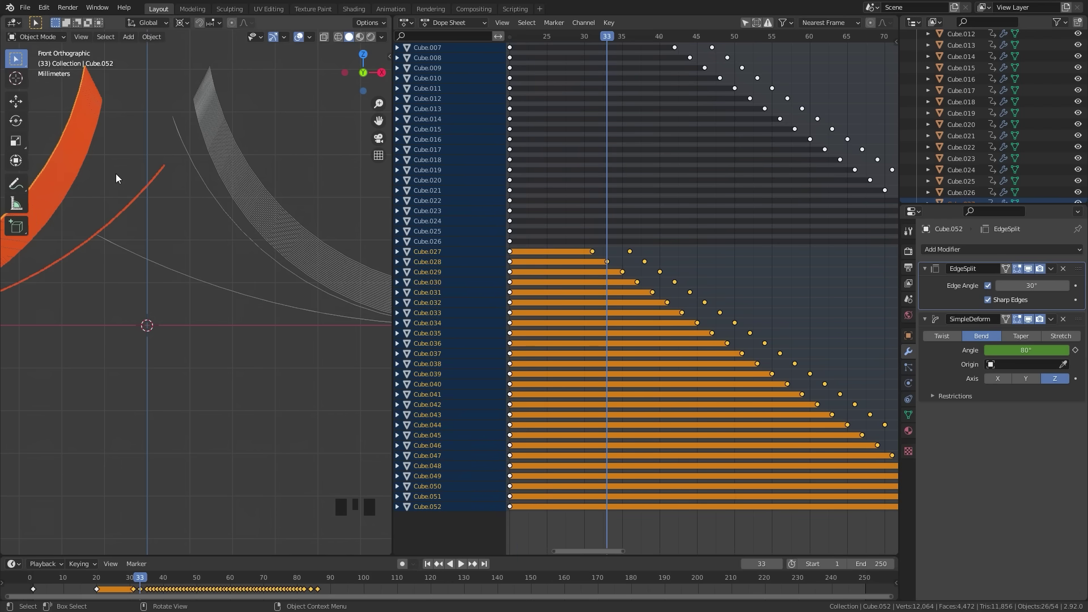
left_click_drag(141, 581, 203, 322)
scroll("up", 3)
key("g")
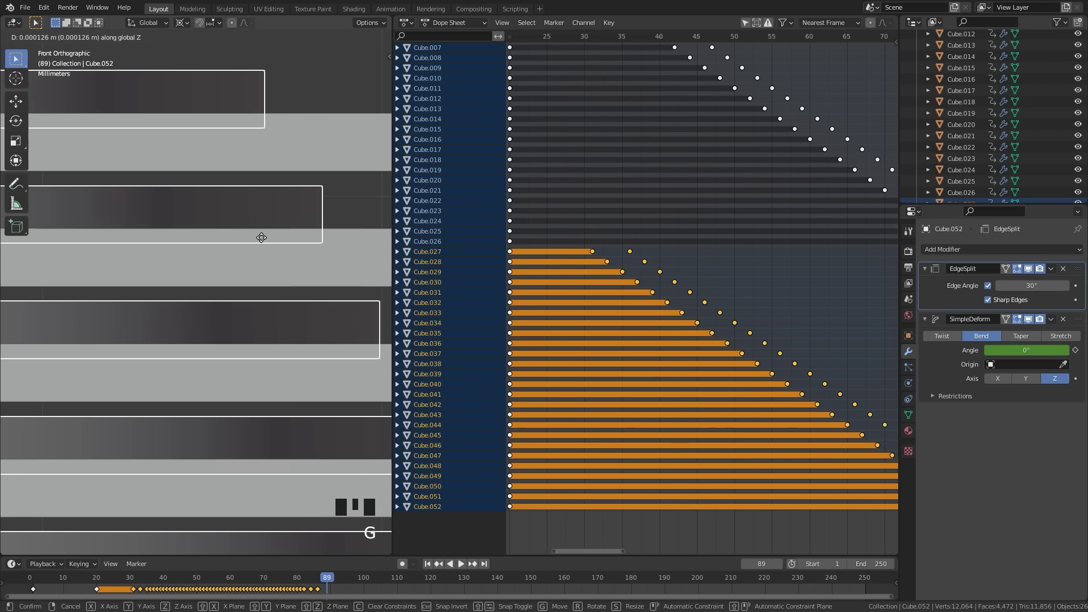
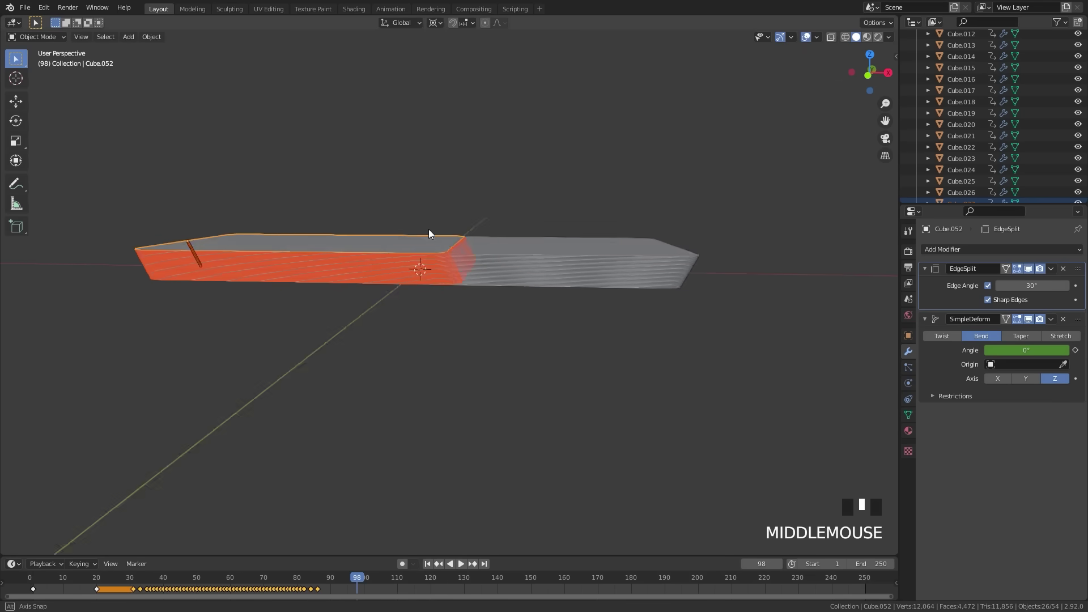
In front view select both deck halves and scrub to preview them bending up as mirrored arcs
scroll("up", 3)
key("KP_1")
left_click_drag(97, 584, 403, 252)
left_click_drag(403, 253, 353, 238)
key("alt+a")
key("b")
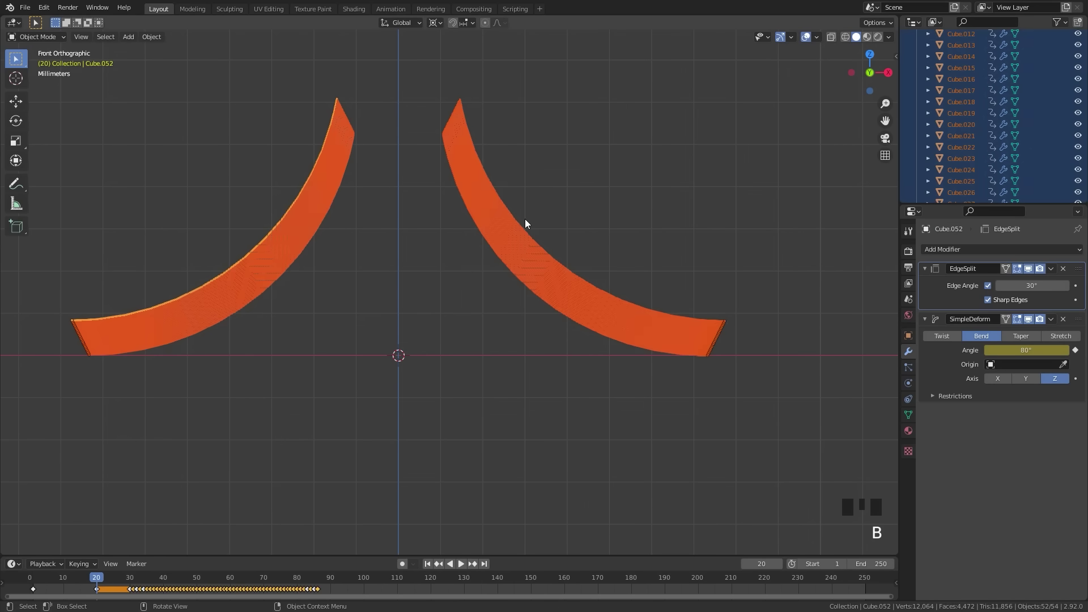
key("i")
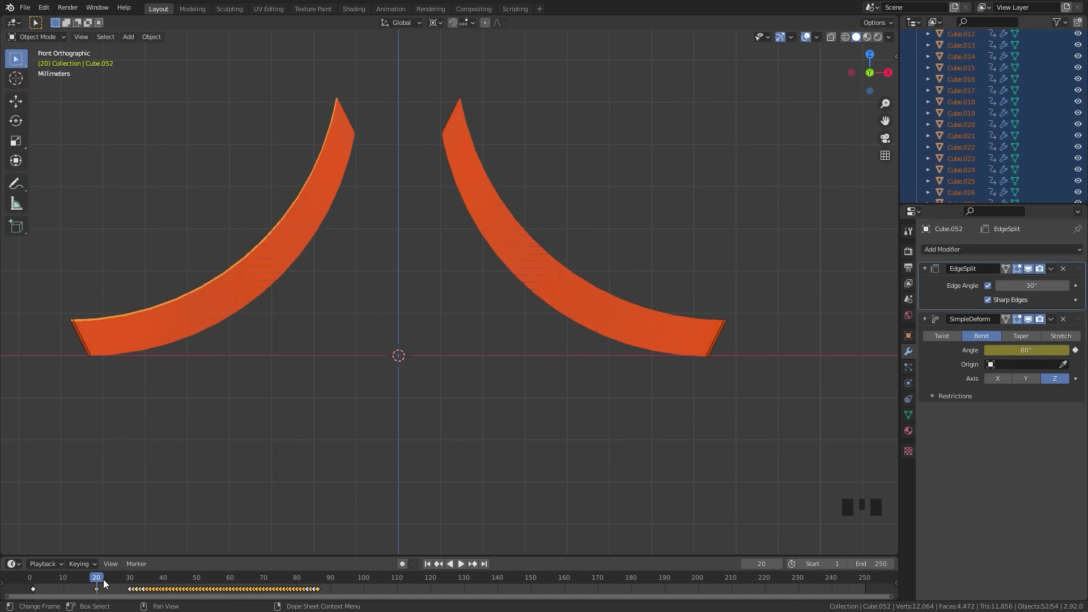
left_click_drag(95, 583, 502, 273)
scroll("up", 3)
key("i")
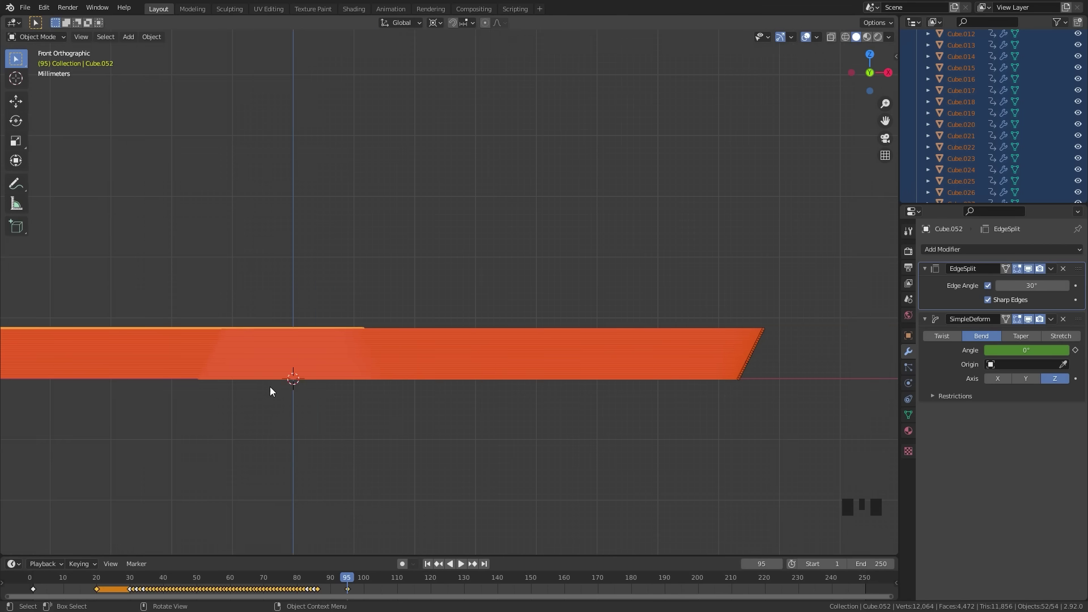
Close the Dope Sheet area and reframe the stacked card layers in front view
left_click_drag(288, 383, 349, 584)
left_click_drag(350, 584, 419, 346)
scroll("down", 3)
left_click_drag(423, 352, 655, 349)
scroll("down", 3)
key("KP_1")
scroll("up", 3)
left_click_drag(555, 327, 595, 288)
Adjust the half's position to Z 0.00833 m with 180° Z rotation and show its transform values in the sidebar
key("alt+a")
key("b")
left_click_drag(718, 365, 540, 342)
scroll("up", 3)
left_click_drag(649, 328, 531, 334)
scroll("up", 3)
scroll("down", 3)
key("n")
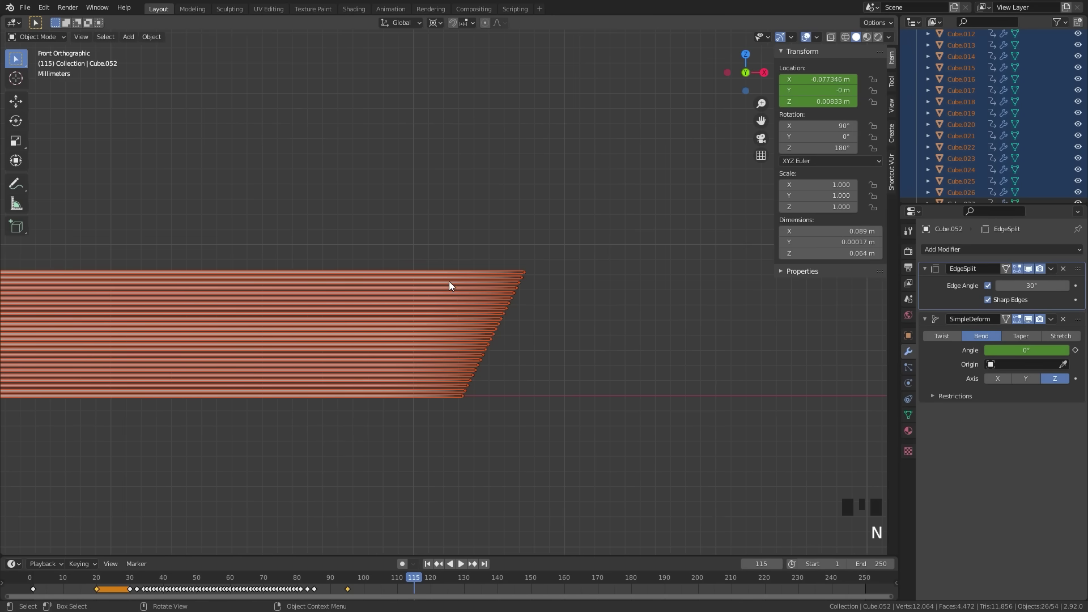
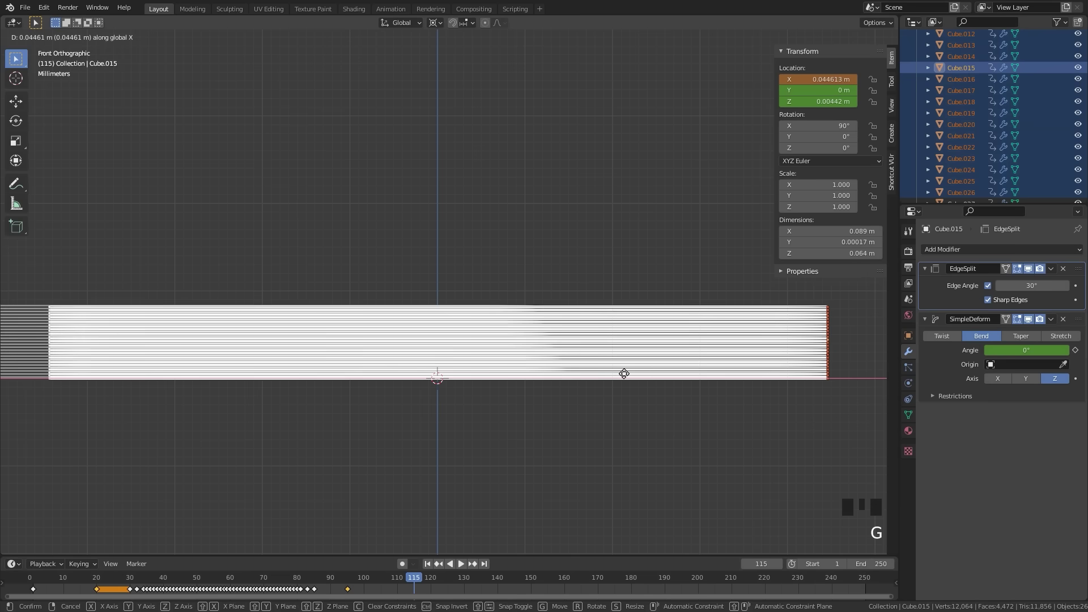
Slide the selected cards along X and reselect the second half of the deck
key("i")
scroll("down", 3)
left_click_drag(256, 294, 294, 338)
scroll("up", 3)
key("alt+a")
scroll("up", 3)
key("b")
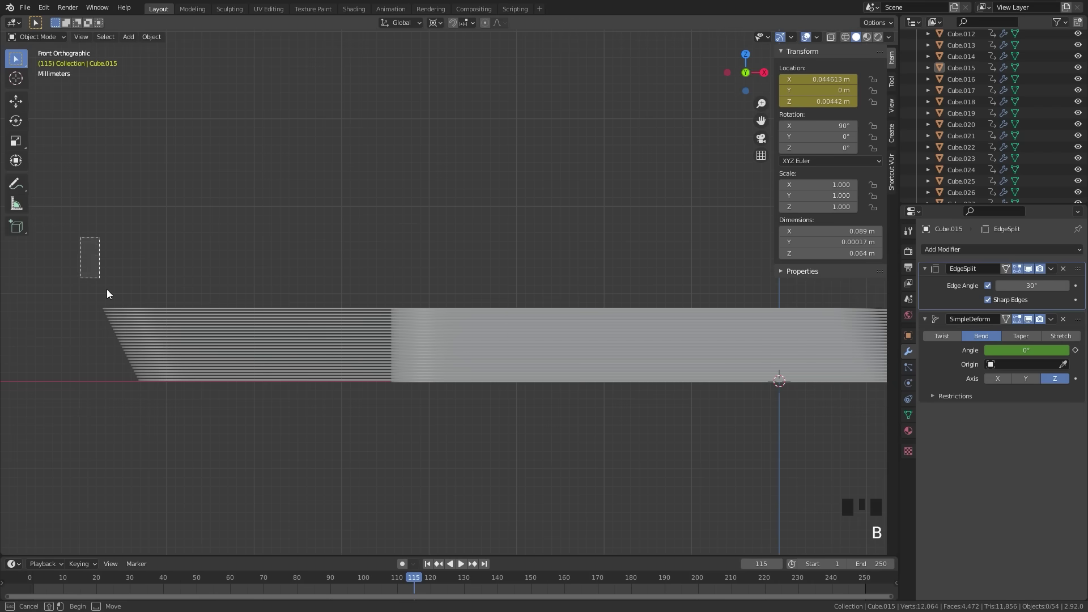
scroll("down", 3)
left_click(196, 333)
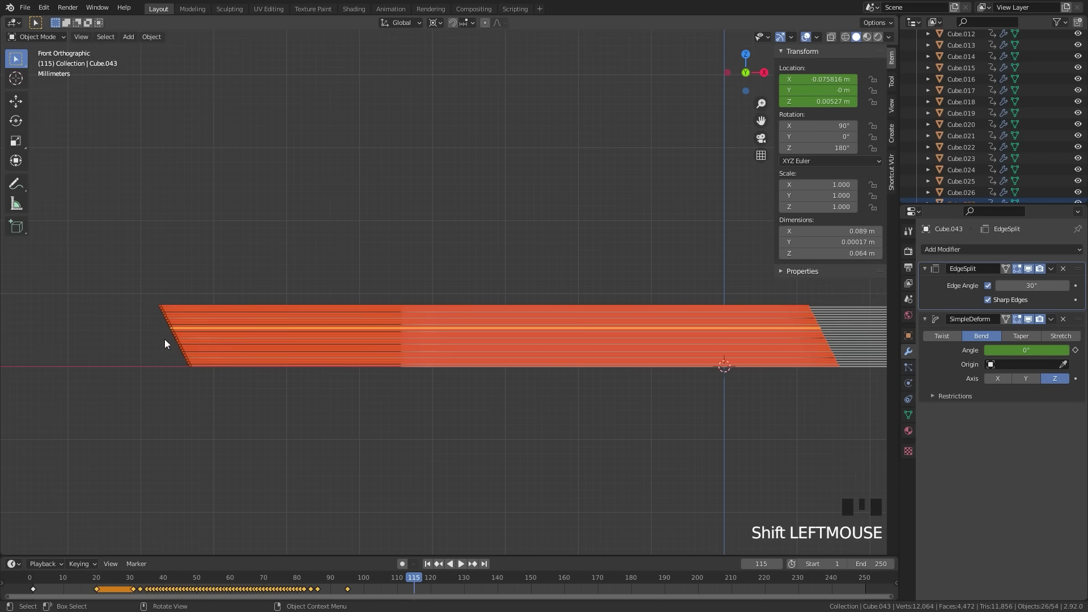
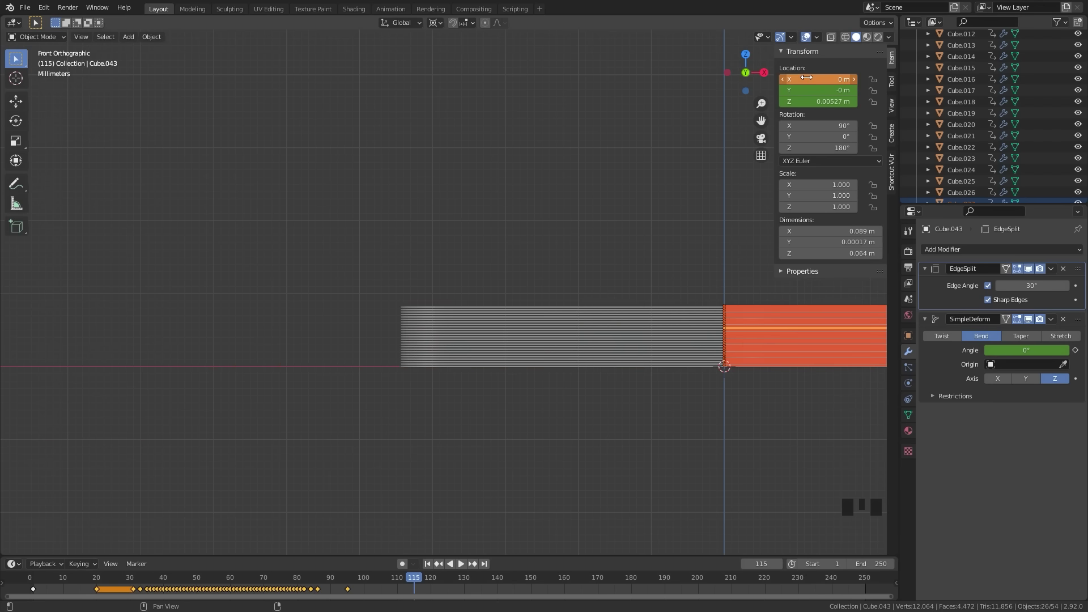
Zoom to the seam and nudge the half along X to -0.0444 m so its edges line up with the other stack
middle_click(700, 332)
scroll("up", 3)
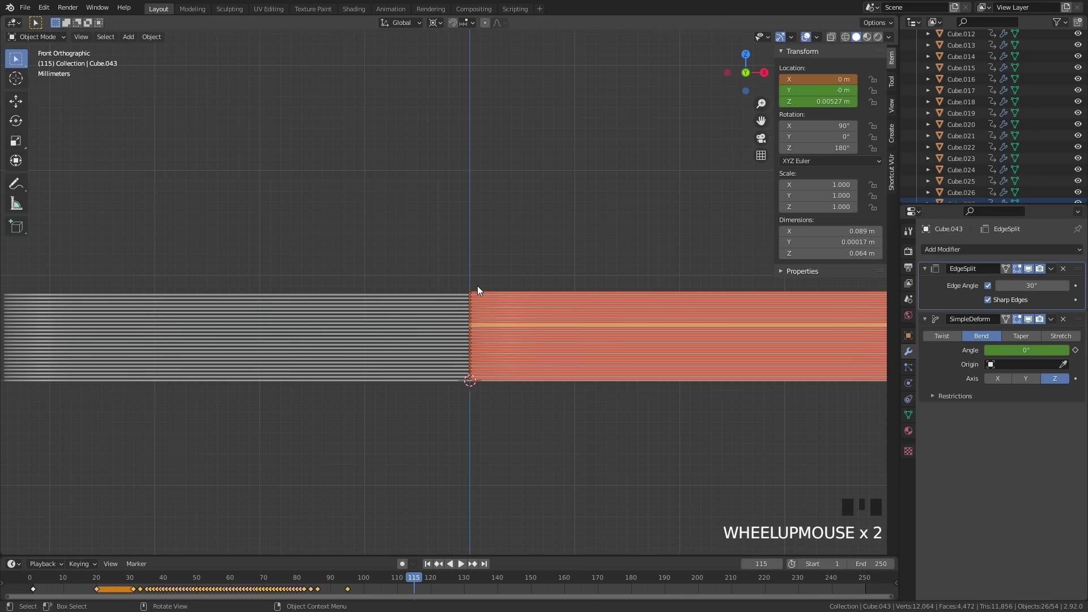
scroll("up", 3)
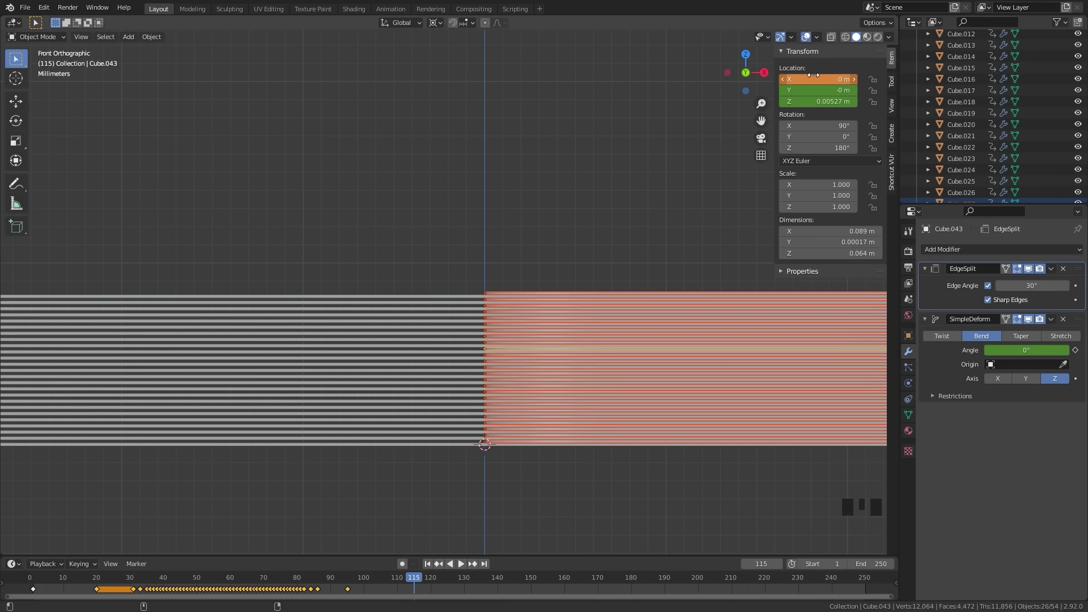
scroll("up", 3)
scroll("down", 3)
key("g")
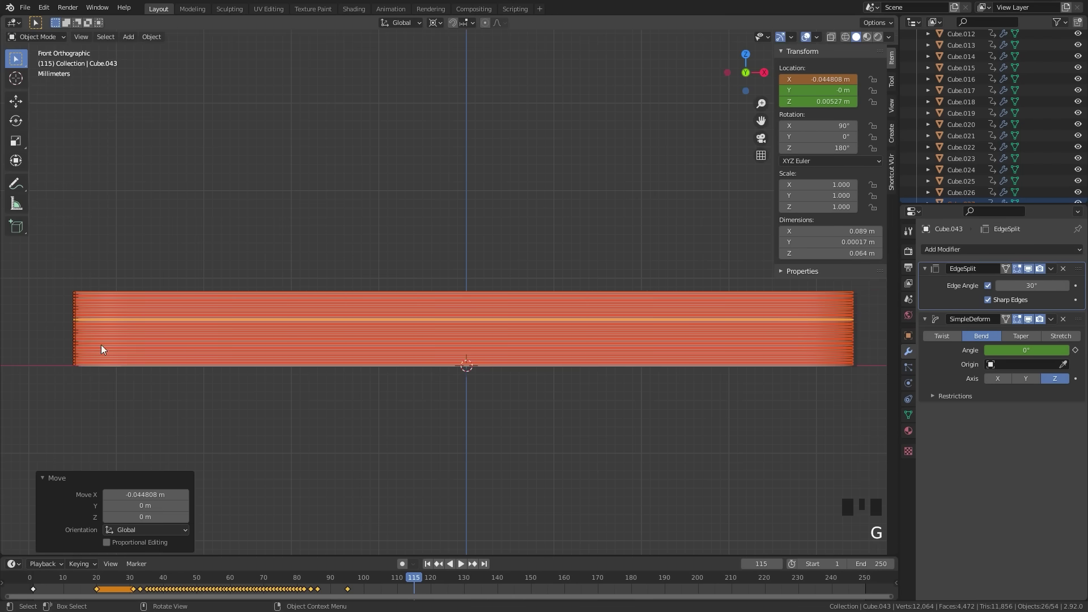
middle_click(133, 333)
scroll("up", 3)
middle_click(205, 390)
scroll("up", 3)
middle_click(451, 266)
key("g")
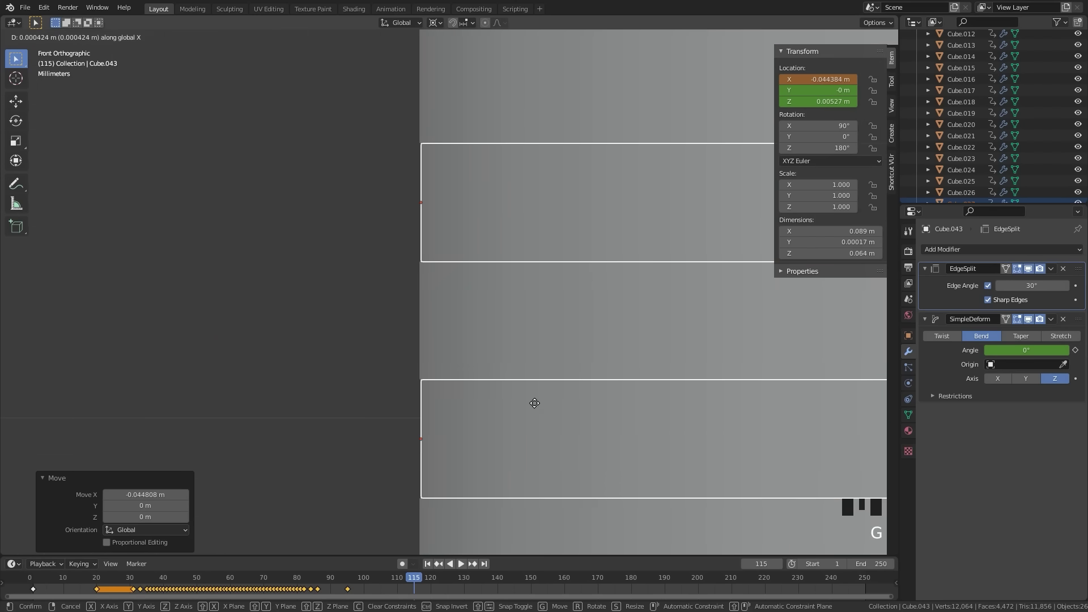
scroll("up", 3)
Keyframe the aligned cards' Location at frame 115
key("g")
scroll("down", 3)
key("i")
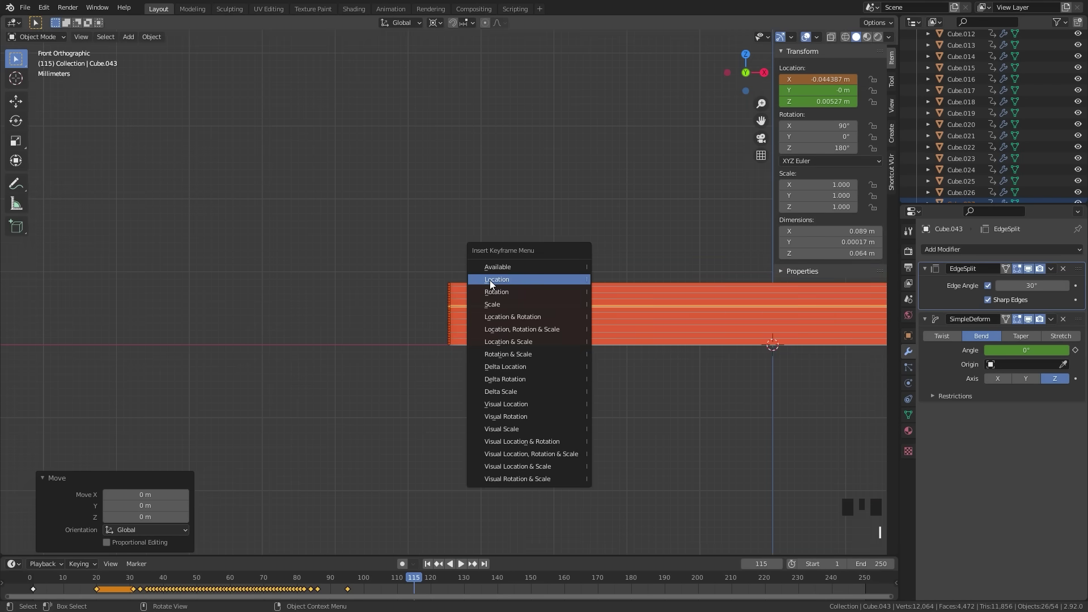
left_click_drag(607, 374, 435, 384)
scroll("down", 3)
Play and scrub the animation while framing the stack's right edge around Cube.010
left_click_drag(255, 582, 281, 484)
key("space")
left_click_drag(526, 332, 628, 348)
key("space")
left_click_drag(511, 359, 527, 348)
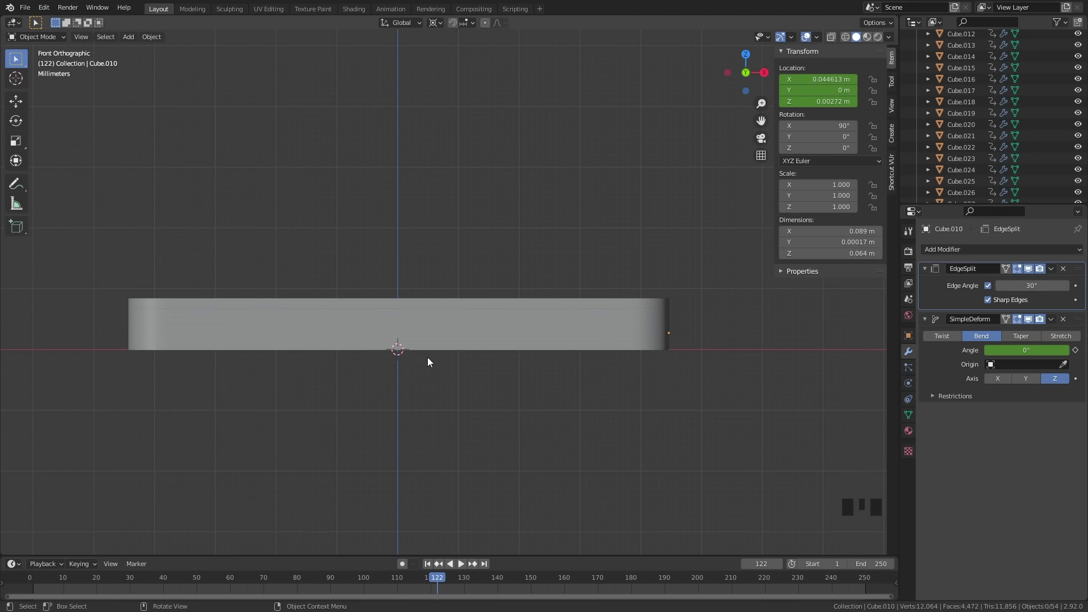
scroll("up", 3)
middle_click(704, 293)
scroll("up", 3)
left_click_drag(248, 305, 476, 291)
scroll("up", 3)
left_click_drag(435, 288, 444, 232)
scroll("down", 3)
Advance the animation to frame 140 and start a box selection on the next cards
key("b")
left_click_drag(438, 583, 488, 263)
key("i")
left_click_drag(435, 584, 545, 307)
key("alt+a")
key("b")
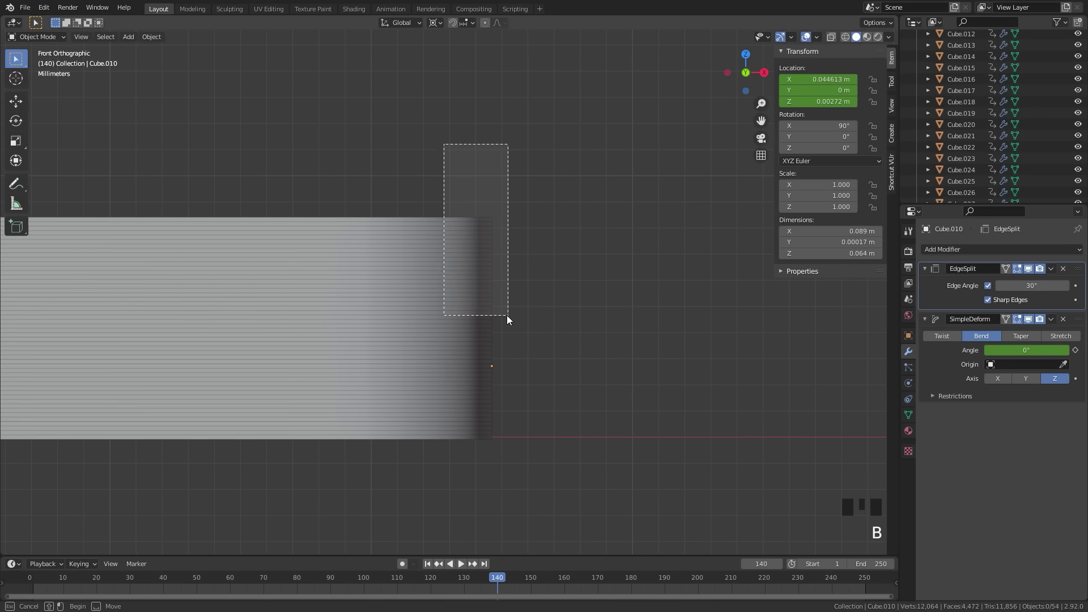
Select the upper card group and keyframe its lifted, slid-over location at frame 140
scroll("up", 3)
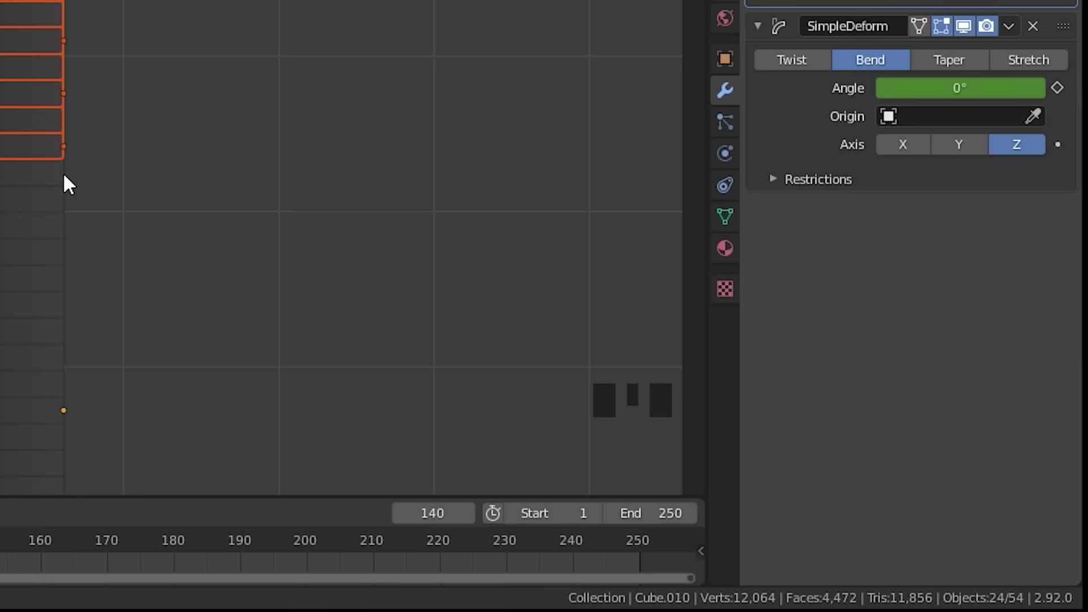
left_click(578, 412)
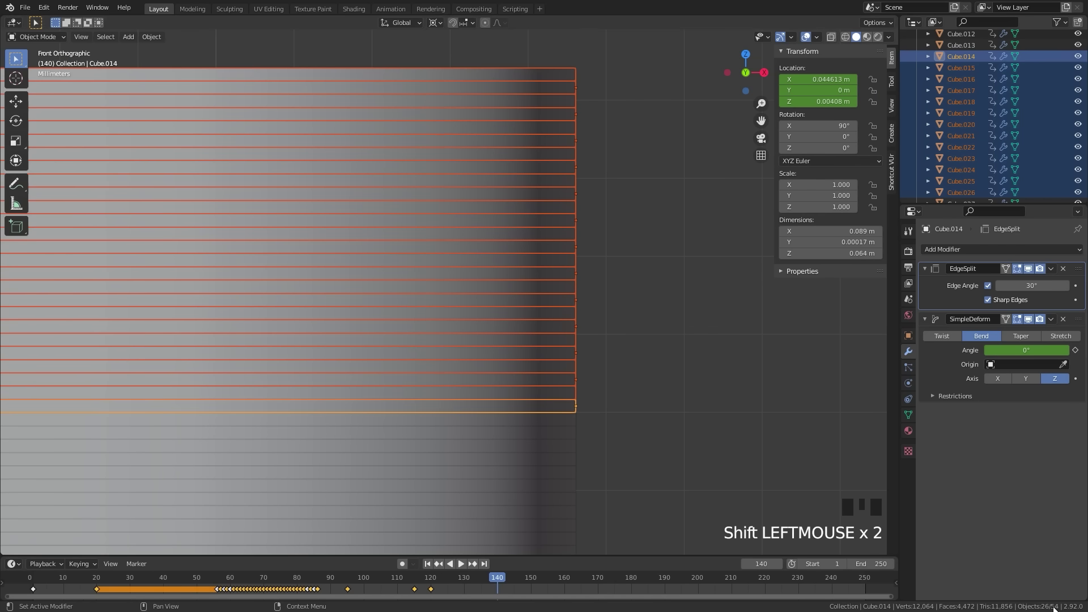
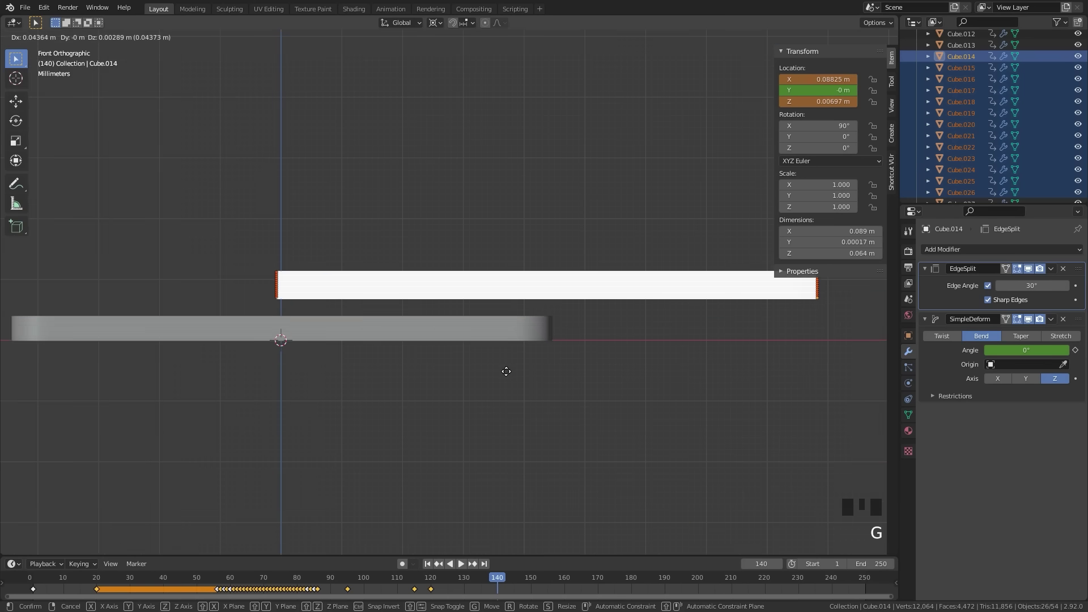
key("i")
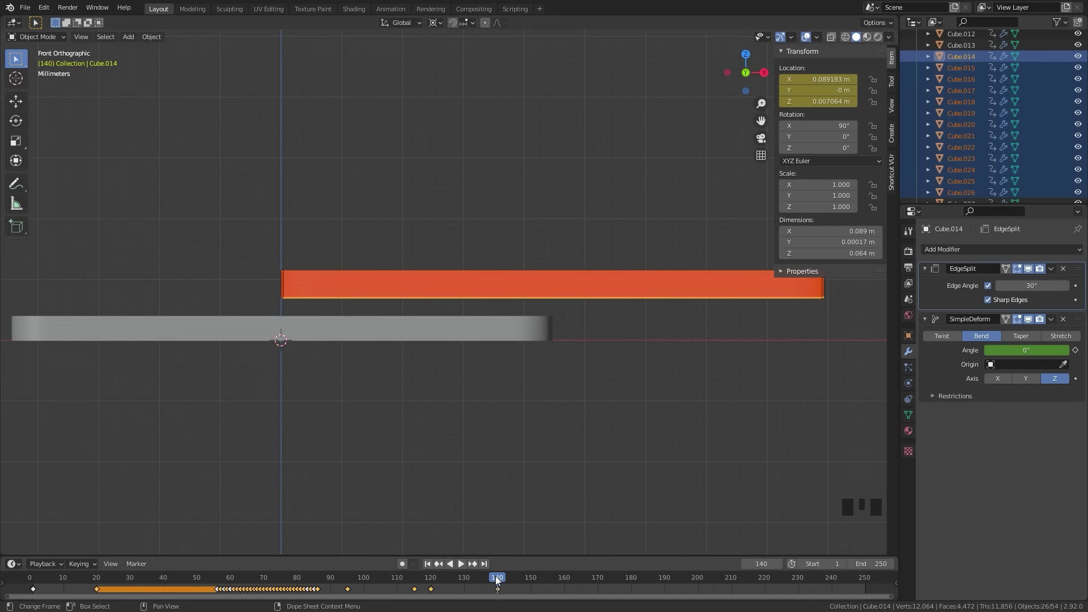
At frame 155 slide the half to X 0.0989 m, lower it to Z 0 onto the stack and keyframe it
left_click_drag(502, 585, 618, 364)
scroll("up", 3)
left_click_drag(569, 325, 427, 307)
key("g")
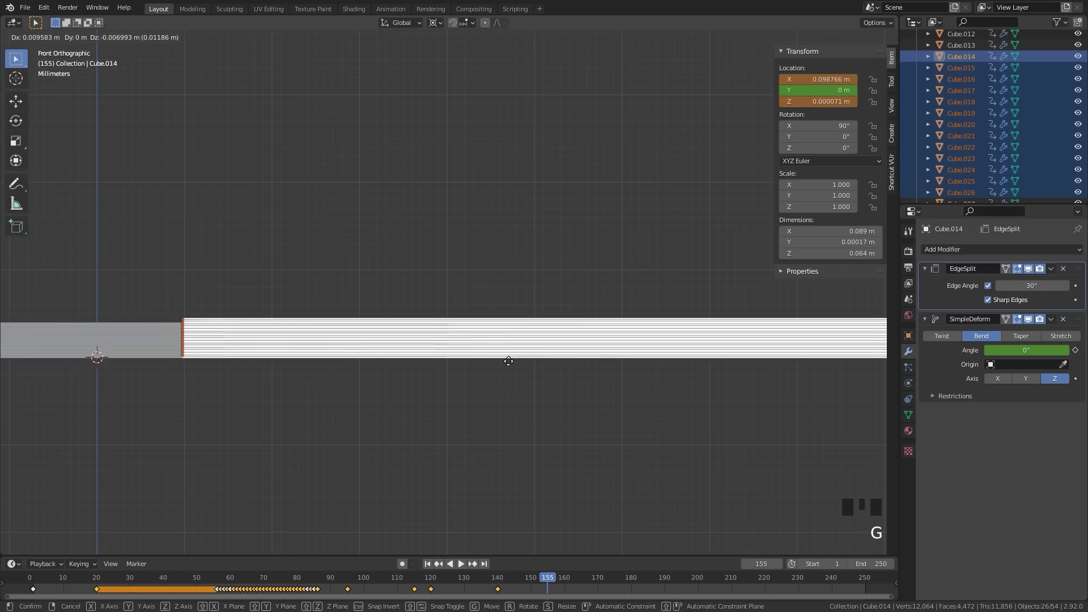
scroll("up", 3)
key("z")
scroll("up", 3)
left_click_drag(480, 467, 408, 296)
scroll("up", 3)
left_click_drag(294, 291, 584, 335)
scroll("up", 3)
key("g")
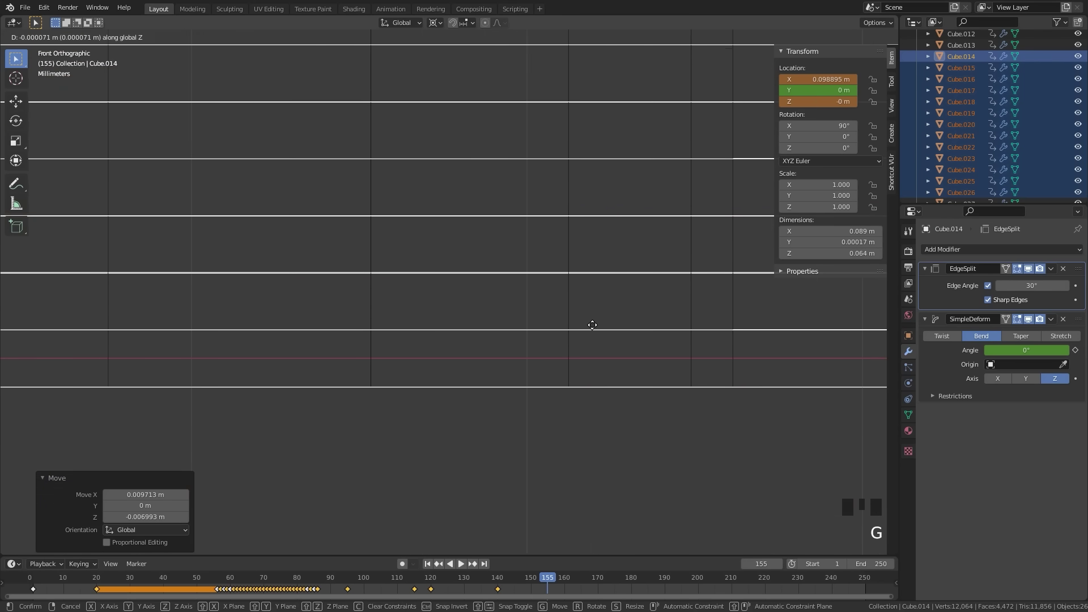
scroll("down", 3)
middle_click(272, 298)
scroll("up", 3)
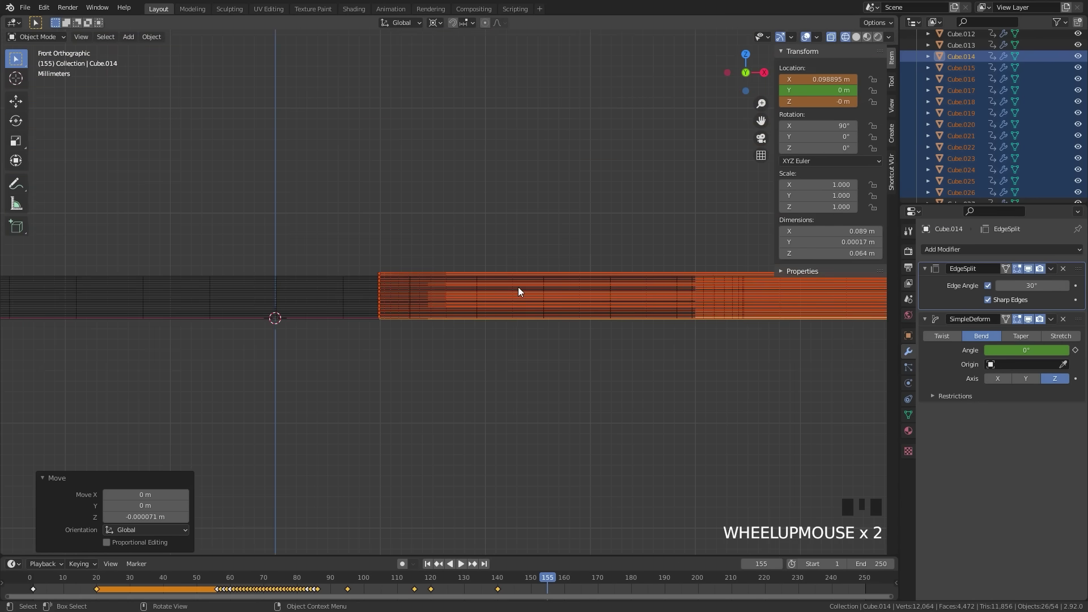
Keyframe the settled cards at frame 155, then select the other card group, slide it along X and keyframe it
key("i")
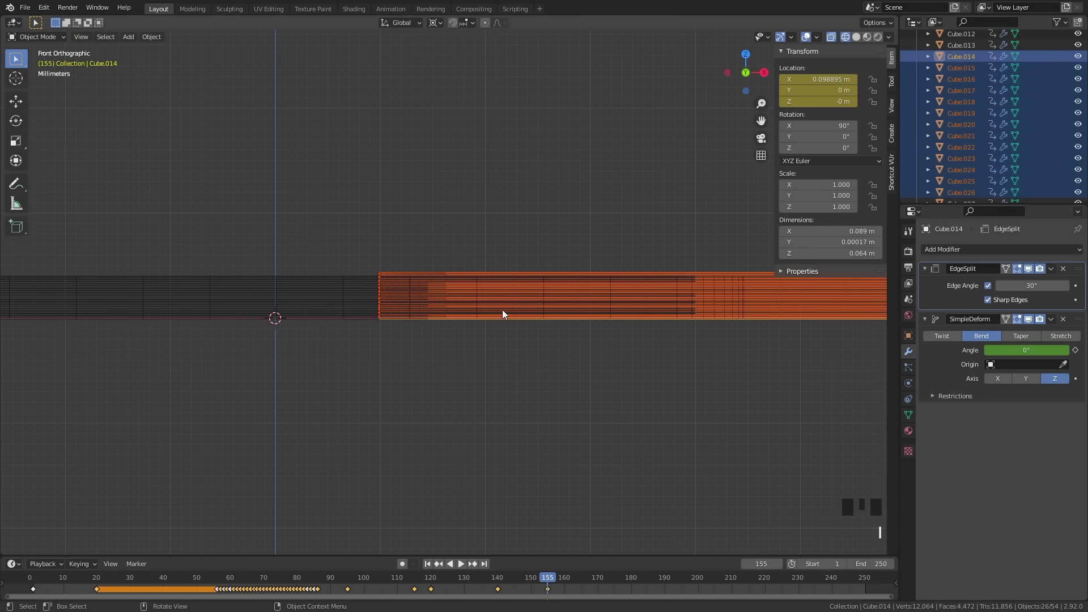
left_click_drag(258, 313, 273, 305)
left_click(273, 305)
left_click(188, 281)
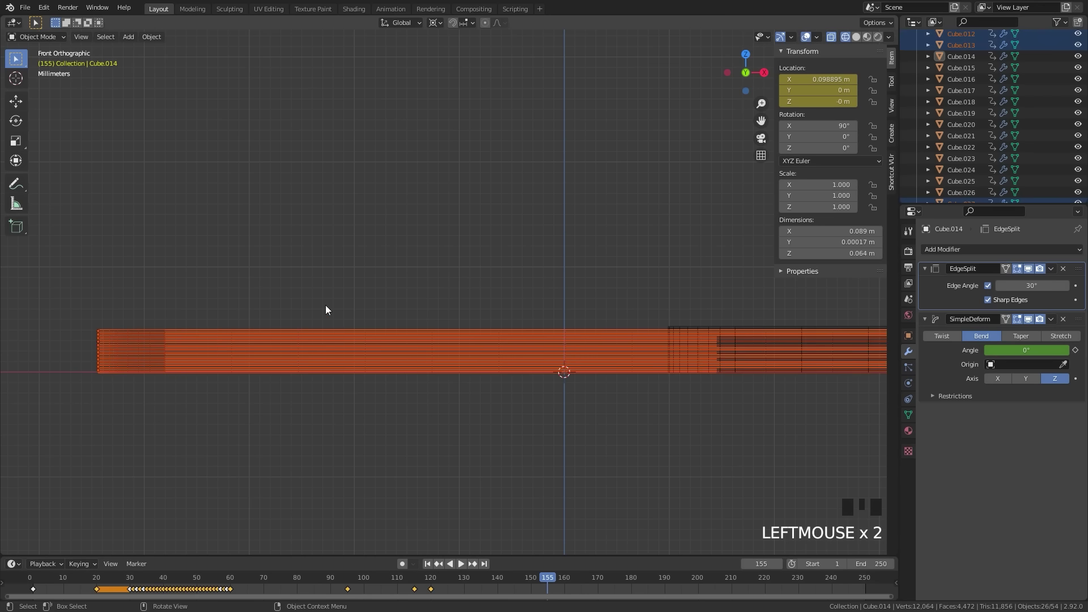
middle_click(218, 374)
key("g")
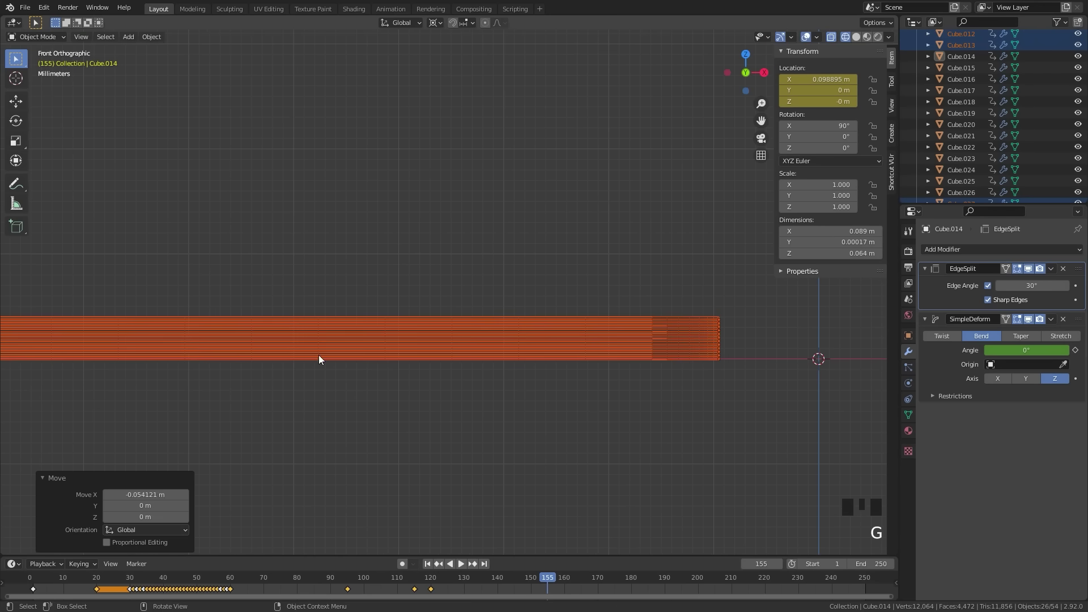
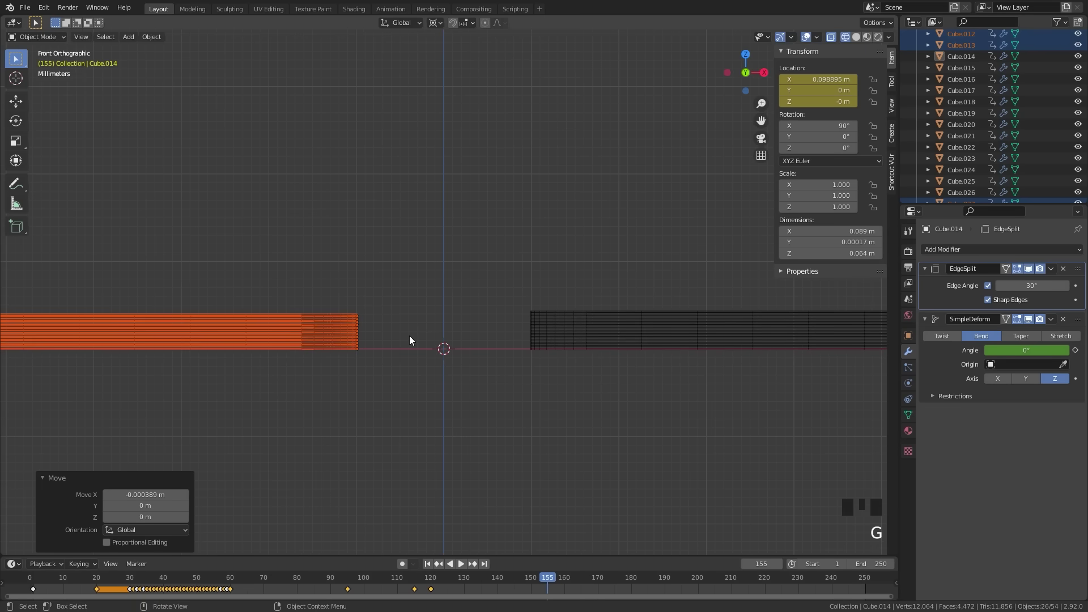
key("i")
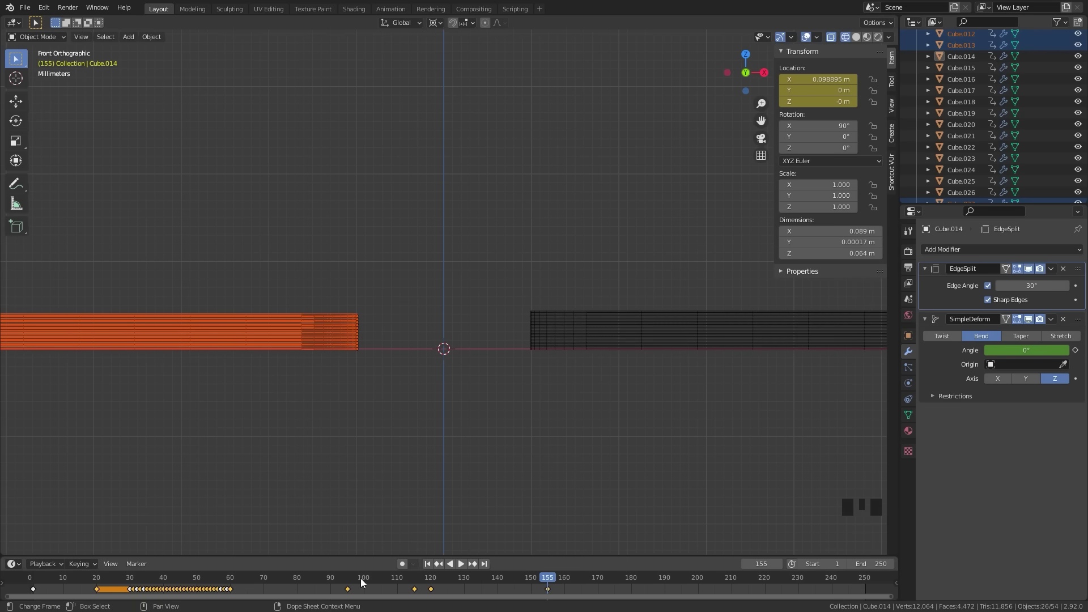
Scrub and play the timeline to review how the card halves move
left_click_drag(347, 574, 447, 407)
key("space")
scroll("down", 3)
key("z")
left_click_drag(643, 314, 576, 328)
key("space")
scroll("up", 3)
middle_click(638, 388)
scroll("down", 3)
left_click_drag(530, 318, 327, 481)
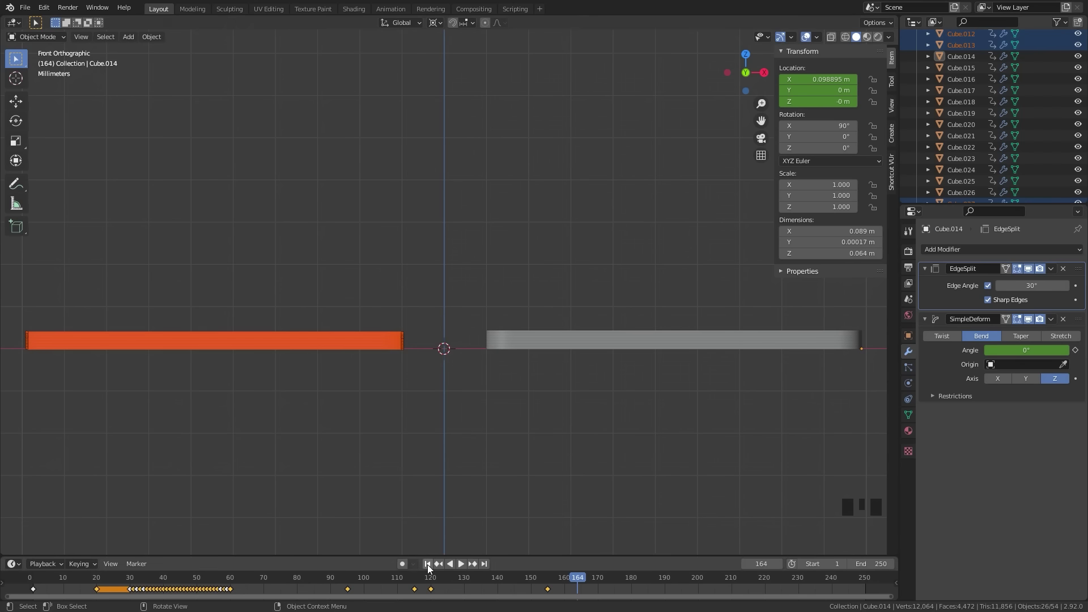
left_click_drag(431, 571, 581, 418)
scroll("up", 3)
middle_click(689, 400)
Return to frame 1 and set the 3D cursor snapping for aligning the cards
key("alt+a")
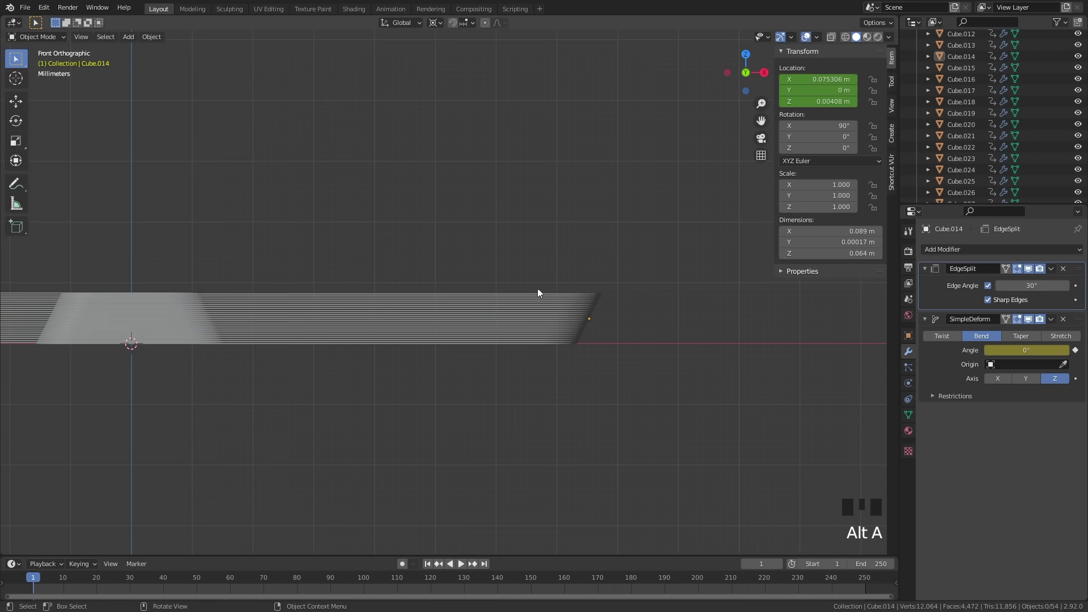
left_click_drag(481, 581, 731, 465)
scroll("up", 3)
middle_click(708, 414)
scroll("up", 3)
left_click(415, 403)
scroll("up", 3)
left_click_drag(349, 443, 498, 393)
scroll("up", 3)
left_click(531, 421)
scroll("up", 3)
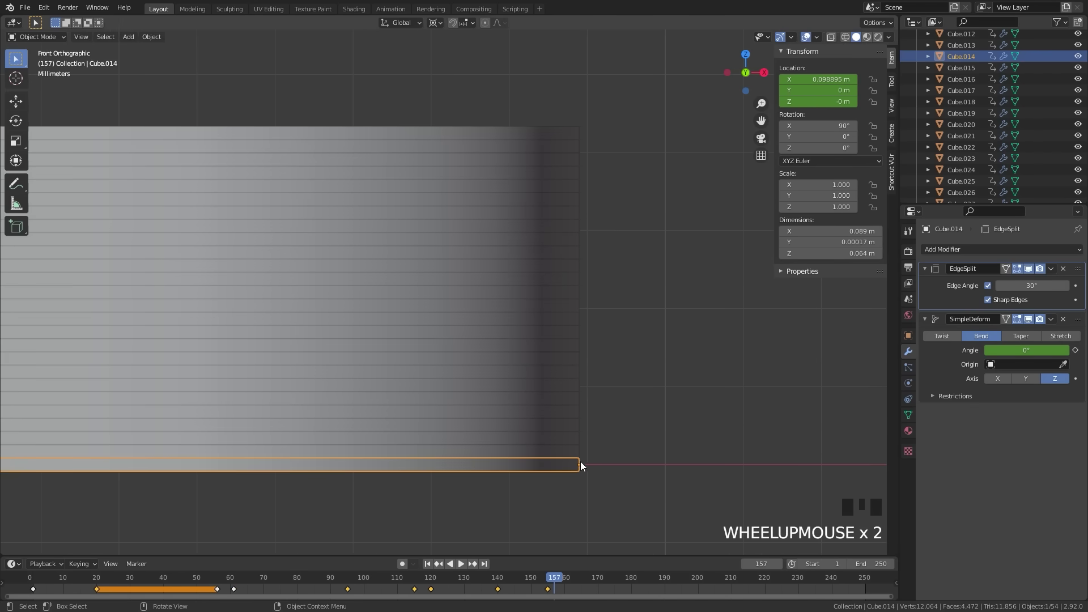
key("shift+s")
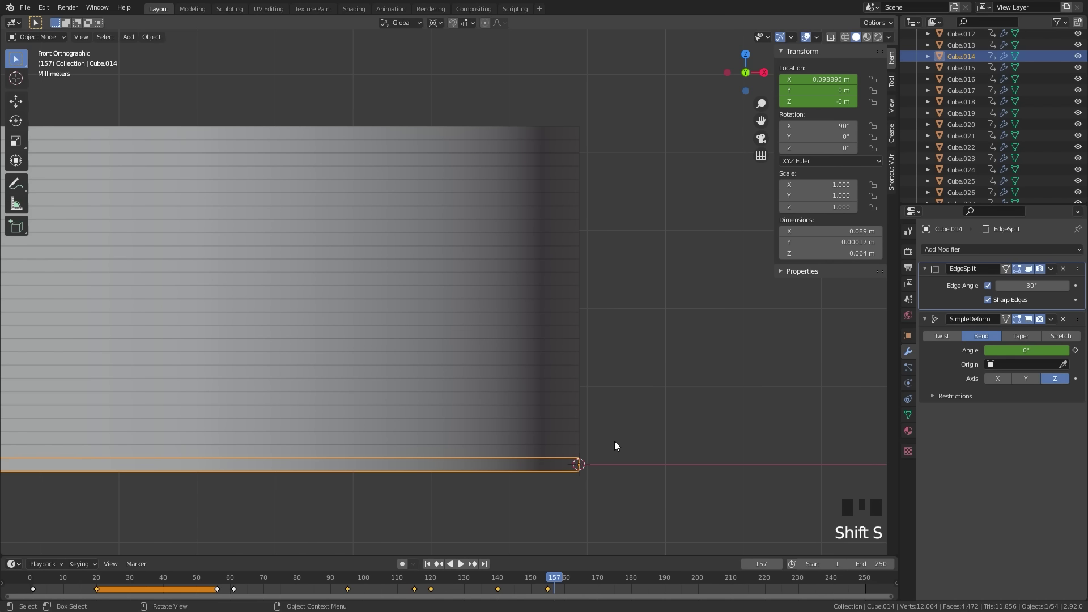
key("Tab")
key("Tab")
Select the upper half of the deck in the Outliner
scroll("down", 3)
middle_click(204, 430)
left_click_drag(430, 570, 435, 438)
left_click_drag(435, 439, 555, 437)
key("alt+a")
key("b")
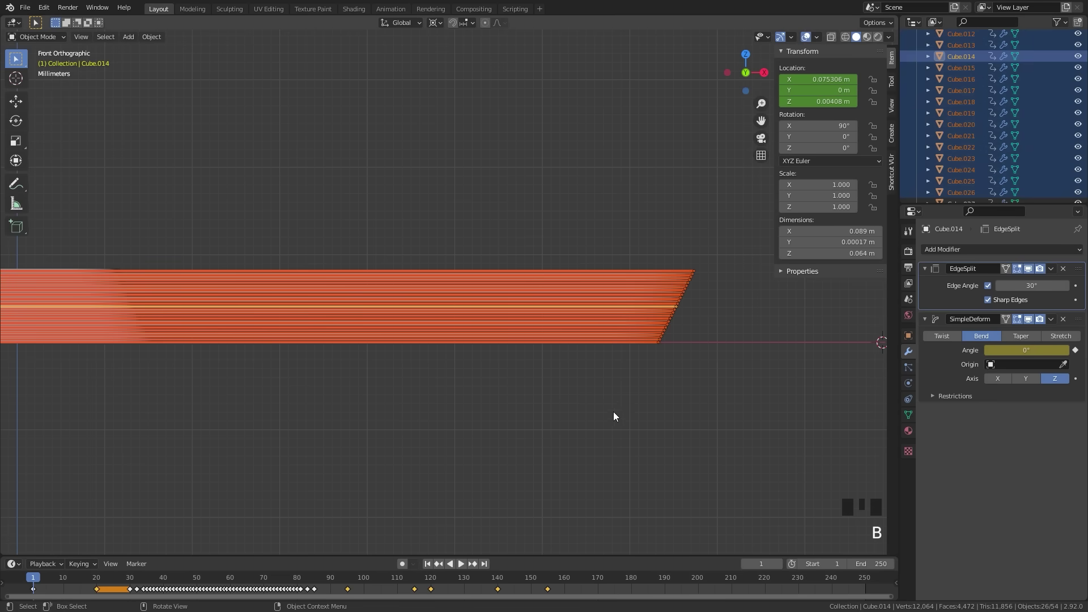
middle_click(622, 364)
scroll("up", 3)
Move the selected half along X to 0.098895 at frame 1 and insert a Location keyframe
key("g")
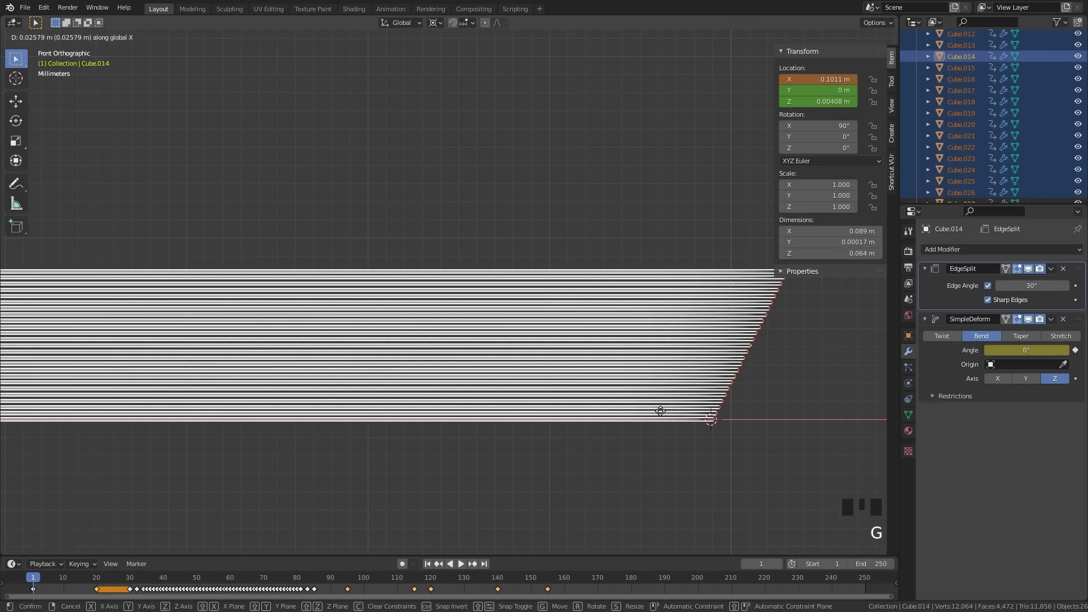
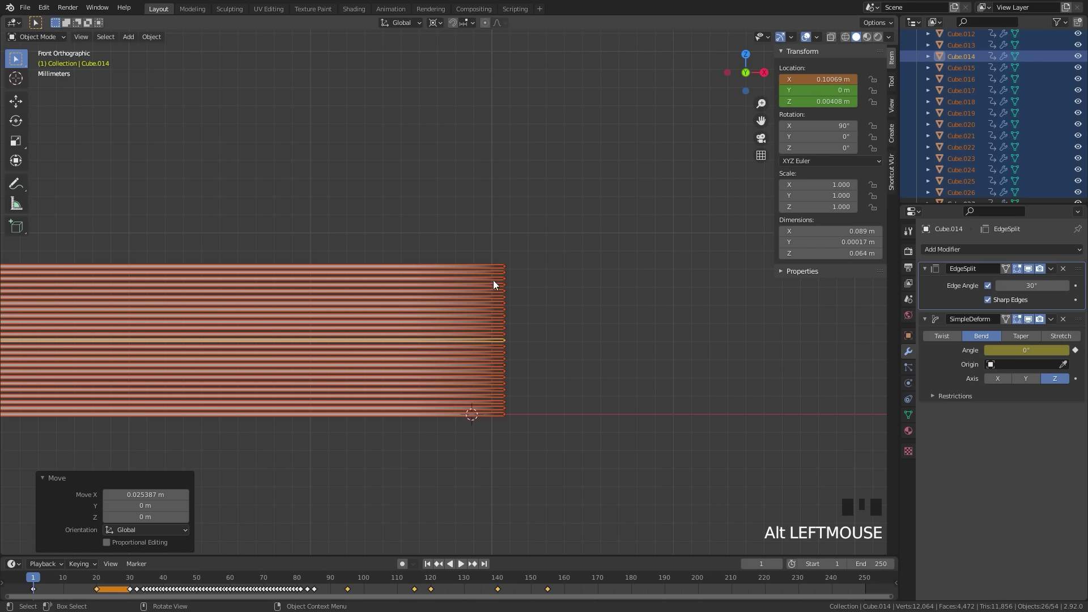
scroll("up", 3)
middle_click(571, 399)
scroll("up", 3)
key("g")
scroll("up", 3)
left_click_drag(468, 418, 495, 273)
scroll("up", 3)
key("g")
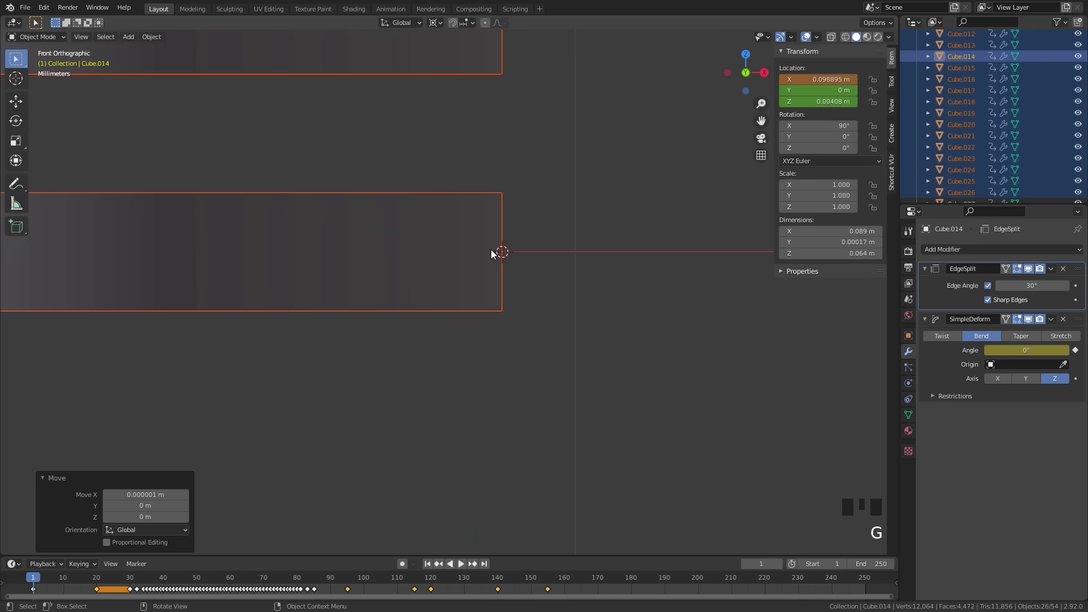
scroll("down", 3)
scroll("down", 3)
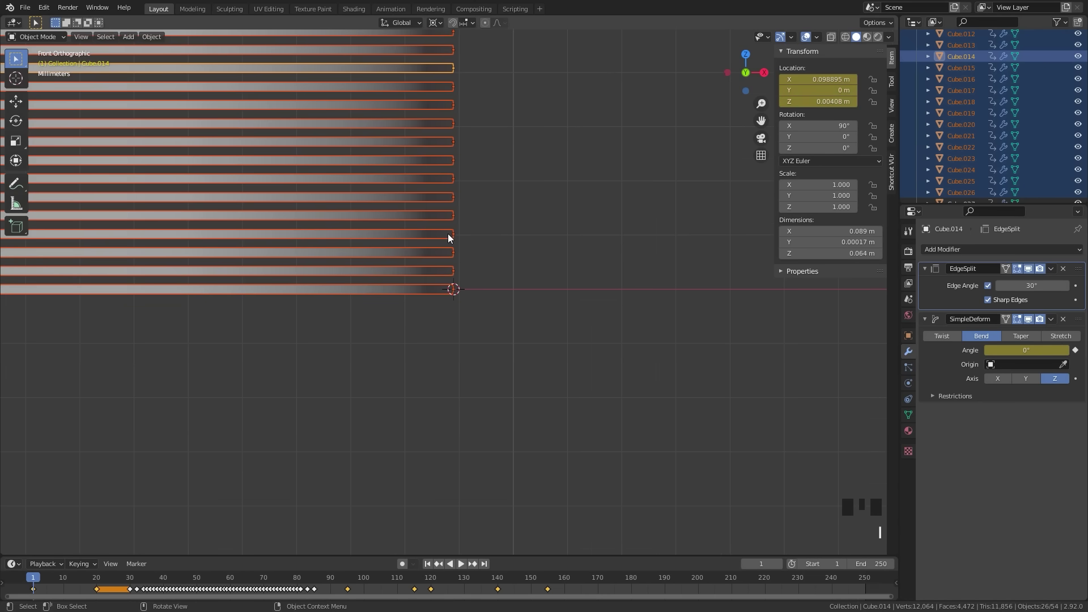
scroll("down", 3)
left_click_drag(382, 258, 486, 571)
left_click_drag(487, 570, 522, 141)
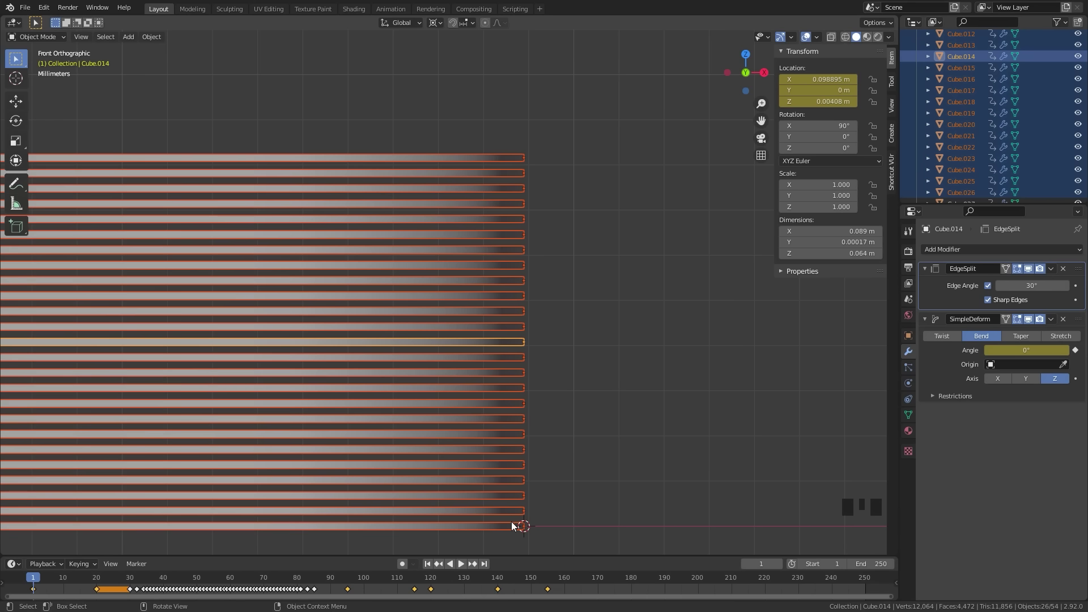
Deselect everything, pick Cube.014 and zoom in on the stack ends in front view
key("alt+a")
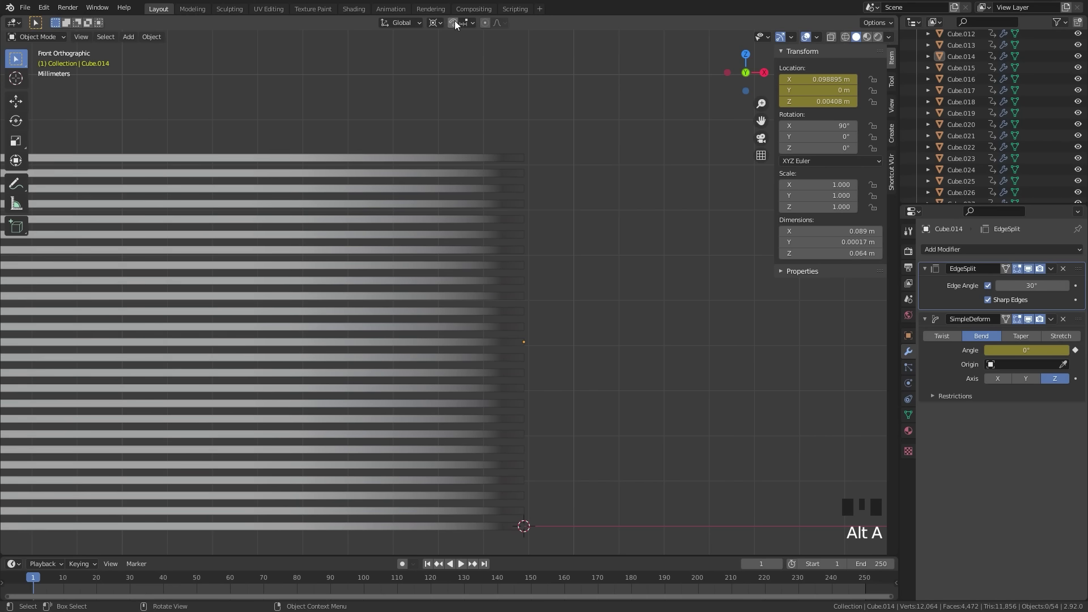
left_click(457, 28)
left_click_drag(475, 26, 419, 122)
key("b")
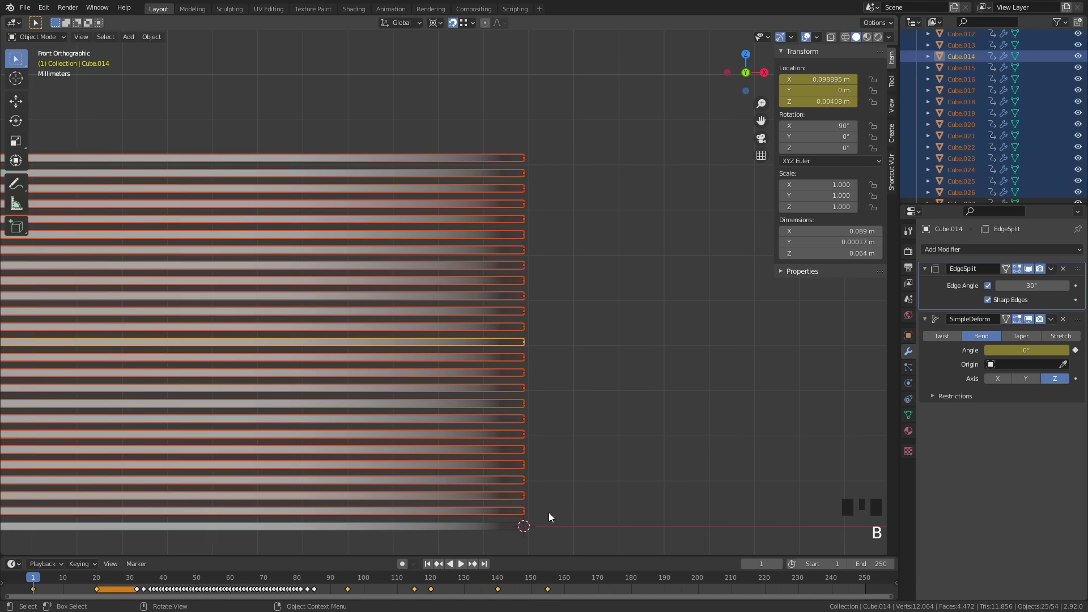
middle_click(576, 493)
scroll("up", 3)
left_click_drag(701, 335, 500, 336)
scroll("up", 3)
Move Cube.014 and snap it into line with the neighbouring card's edge
key("g")
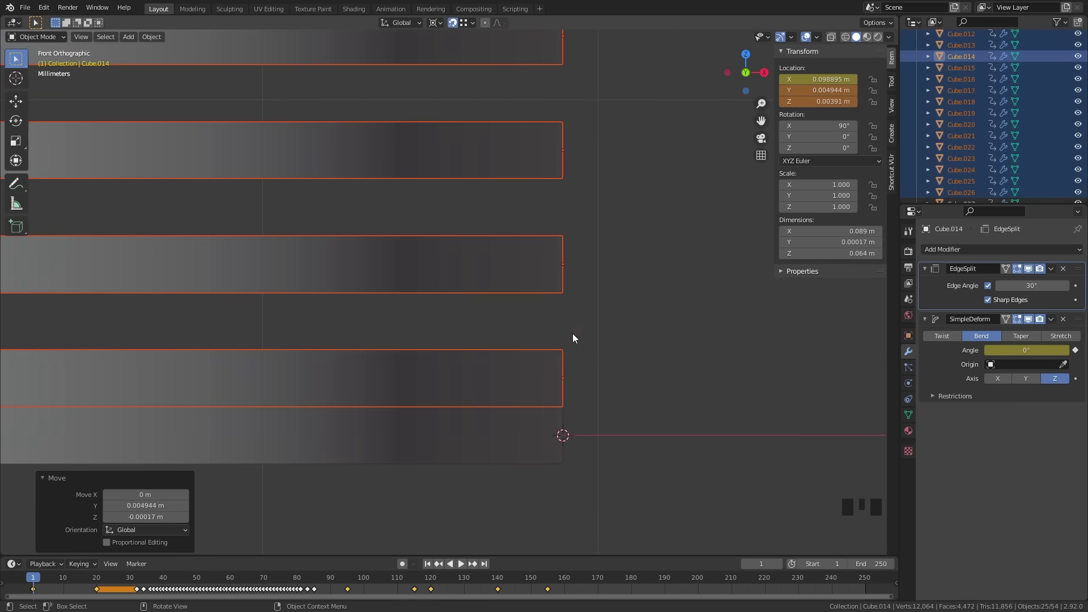
key("b")
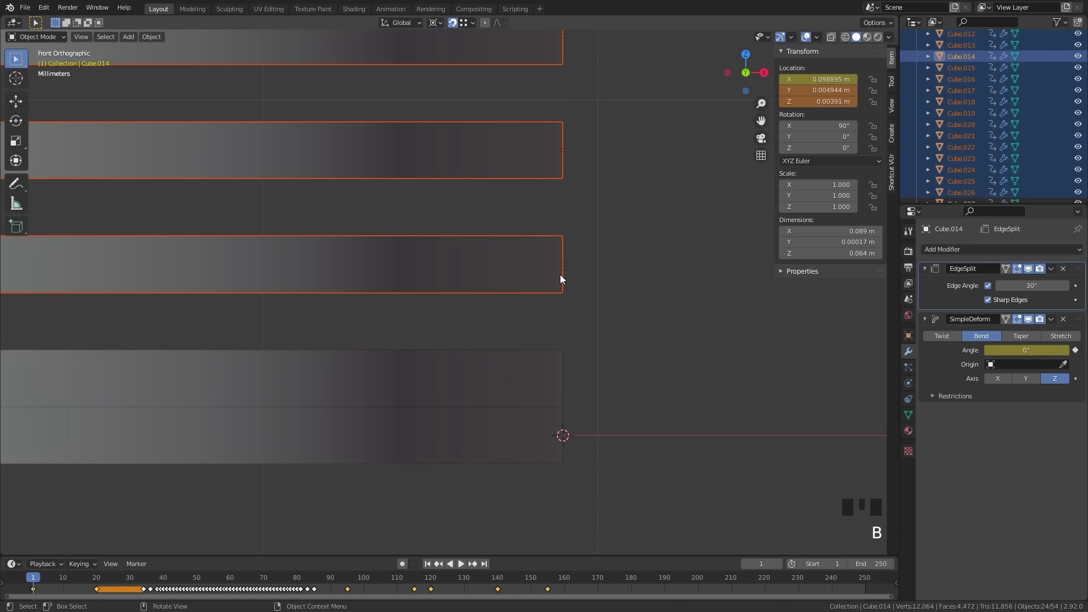
key("g")
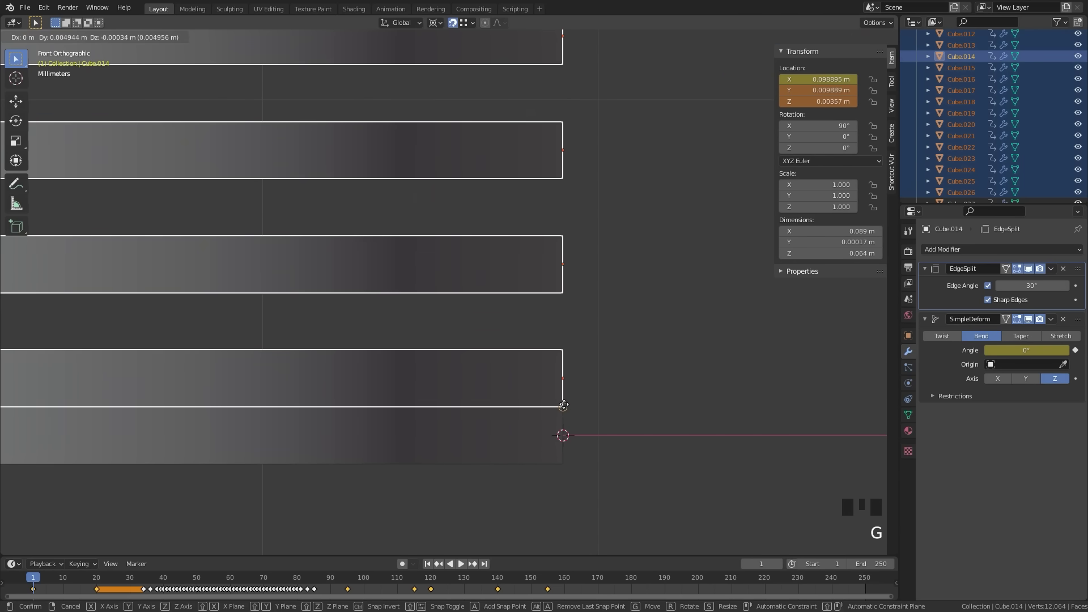
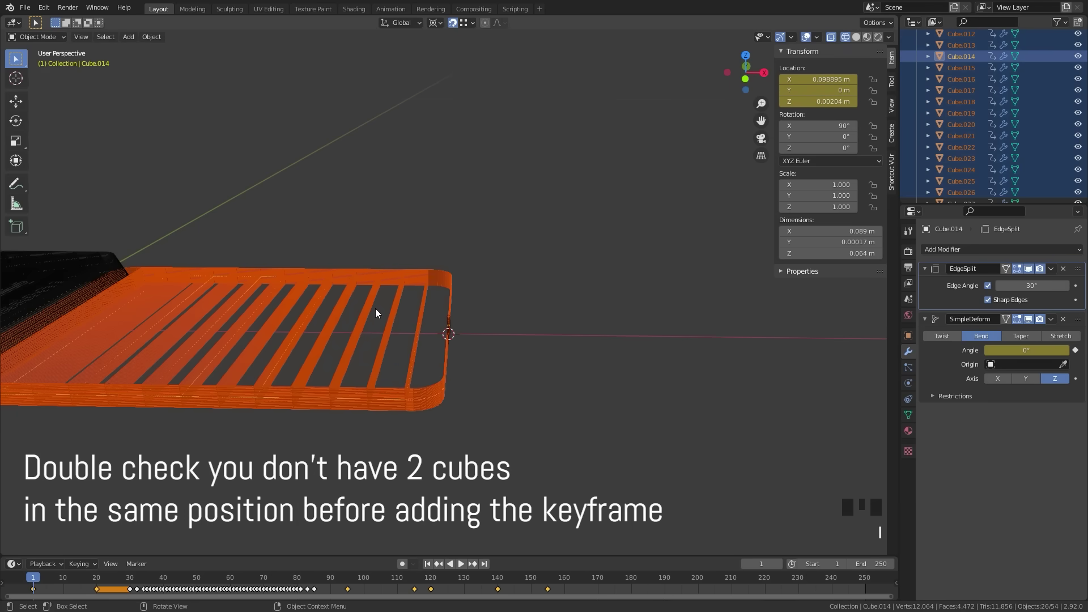
Switch to front orthographic view and select the bottom card of the stack
key("KP_1")
scroll("up", 3)
left_click_drag(504, 378, 550, 338)
key("alt+a")
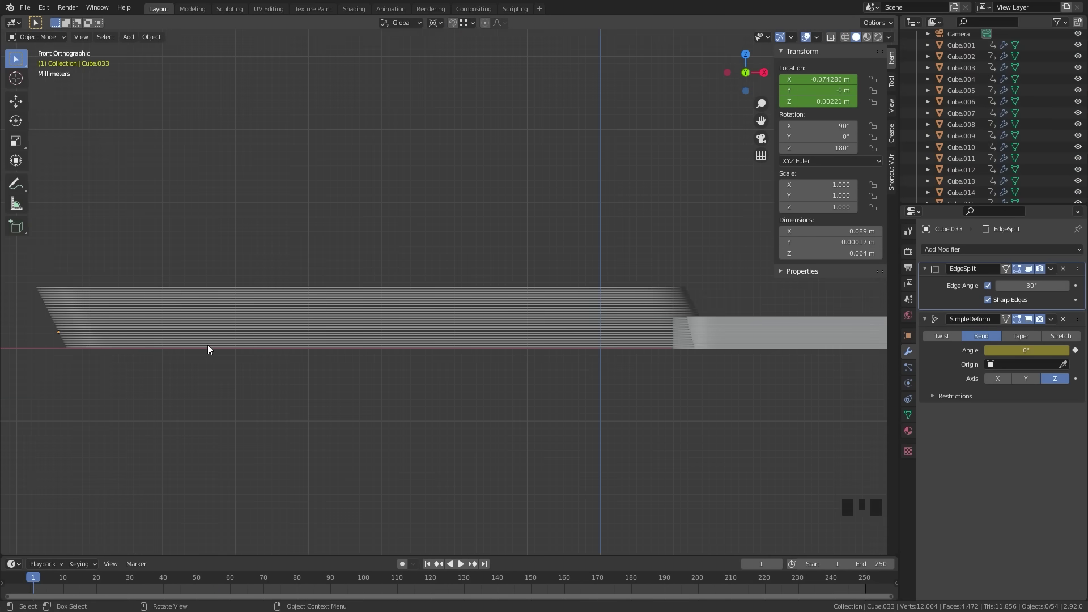
left_click_drag(484, 568, 181, 379)
left_click_drag(182, 379, 287, 351)
left_click(287, 350)
scroll("up", 3)
middle_click(41, 405)
scroll("up", 3)
middle_click(218, 457)
scroll("up", 3)
left_click(294, 439)
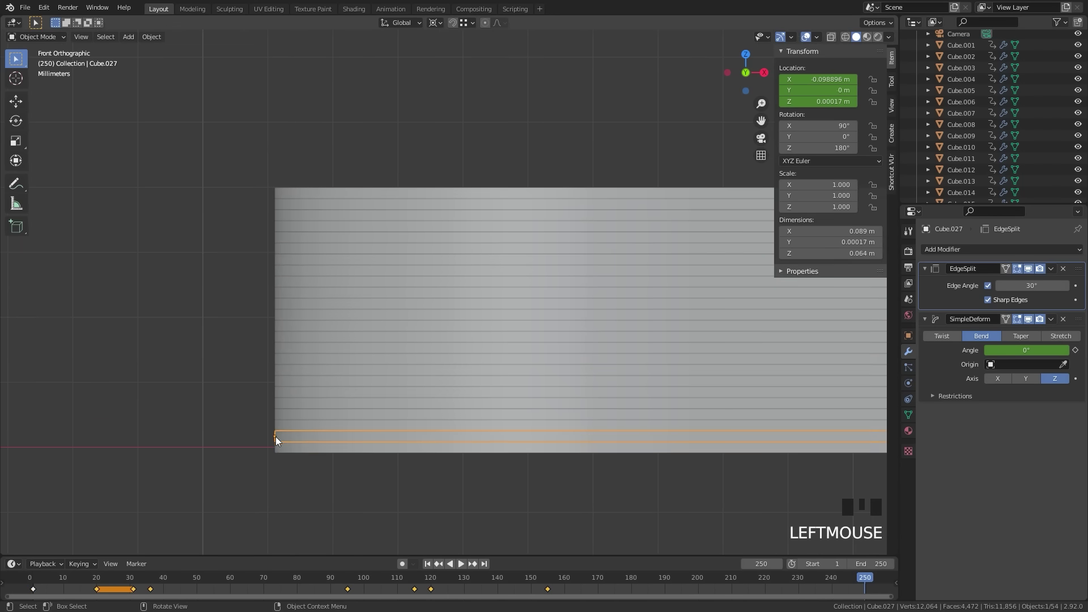
Snap the 3D cursor to the selected bottom card
key("shift+s")
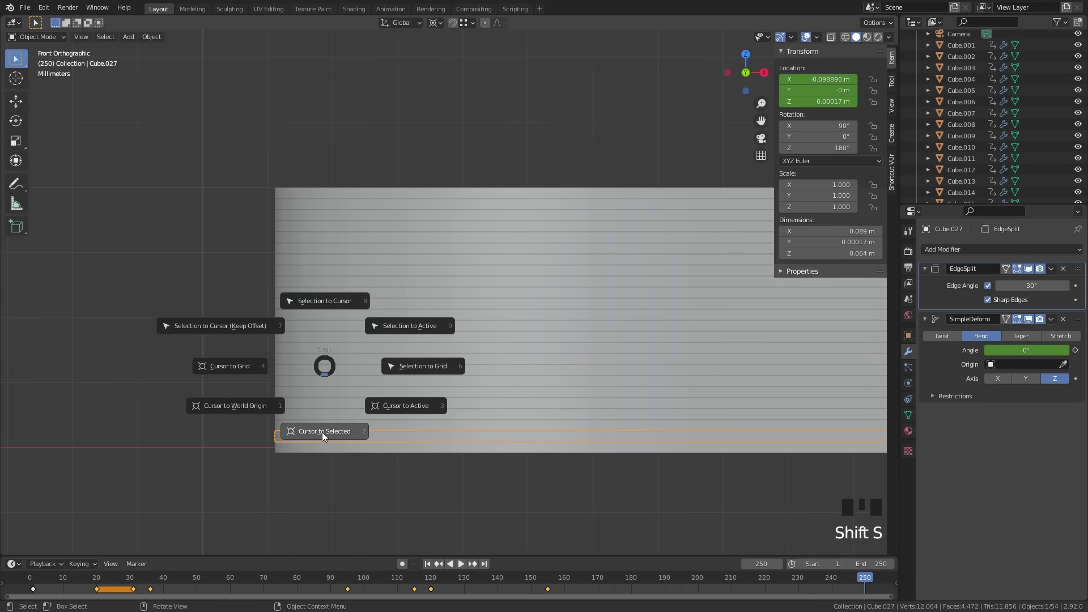
scroll("down", 3)
scroll("down", 3)
left_click_drag(645, 328, 433, 569)
left_click_drag(433, 569, 561, 382)
left_click_drag(561, 382, 516, 395)
key("alt+a")
key("b")
scroll("up", 3)
left_click_drag(454, 368, 670, 372)
Move the cards along Z only so their ends sit flush in a straight stack
key("g")
scroll("up", 3)
middle_click(186, 405)
scroll("up", 3)
left_click_drag(388, 389, 493, 321)
scroll("up", 3)
key("g")
scroll("up", 3)
key("g")
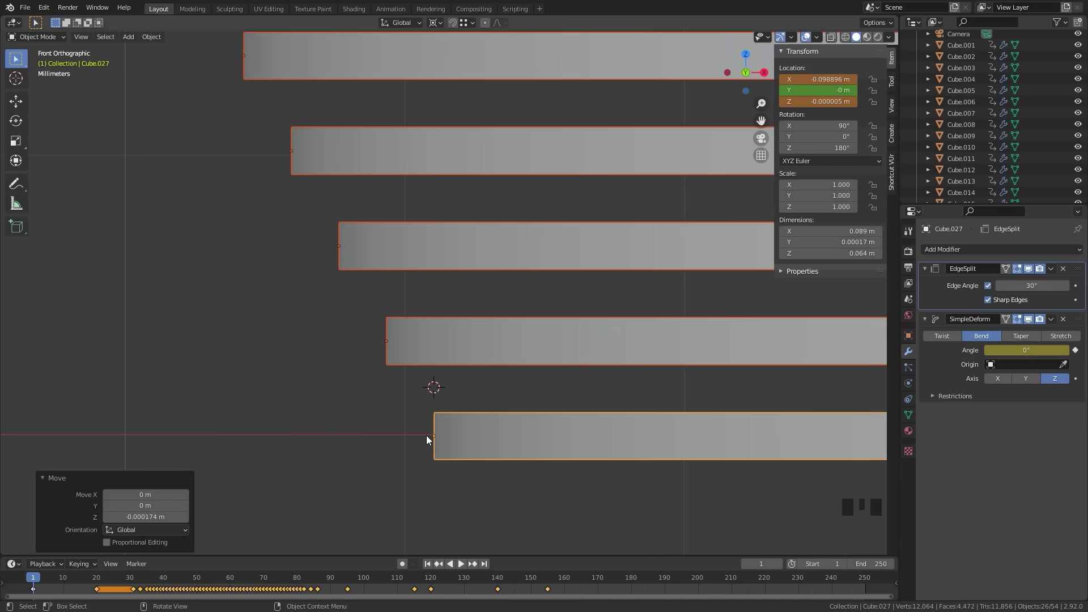
scroll("up", 3)
left_click_drag(439, 457, 431, 345)
scroll("up", 3)
key("g")
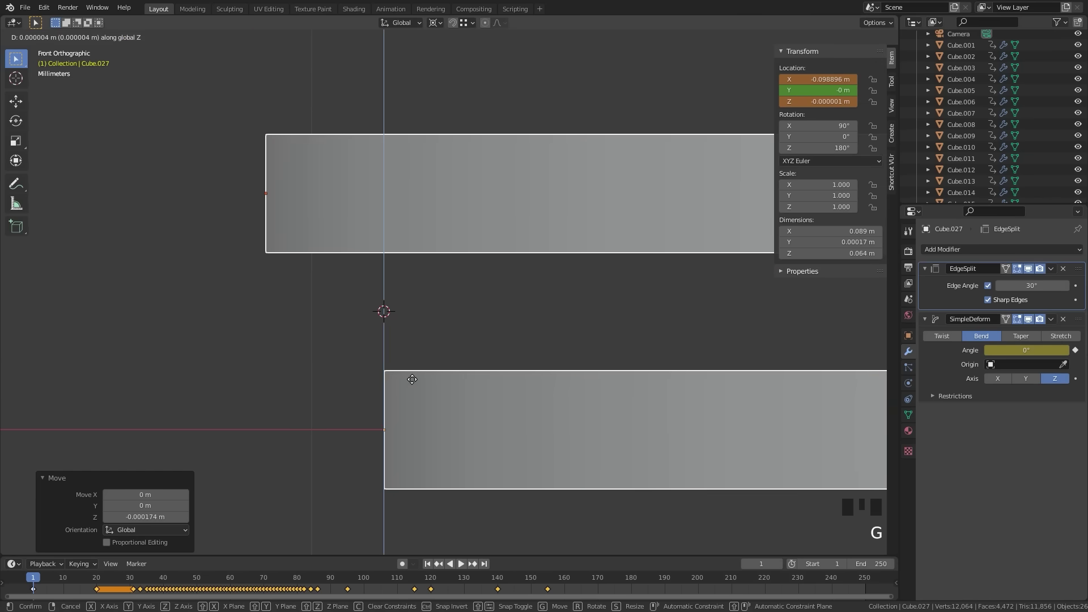
key("g")
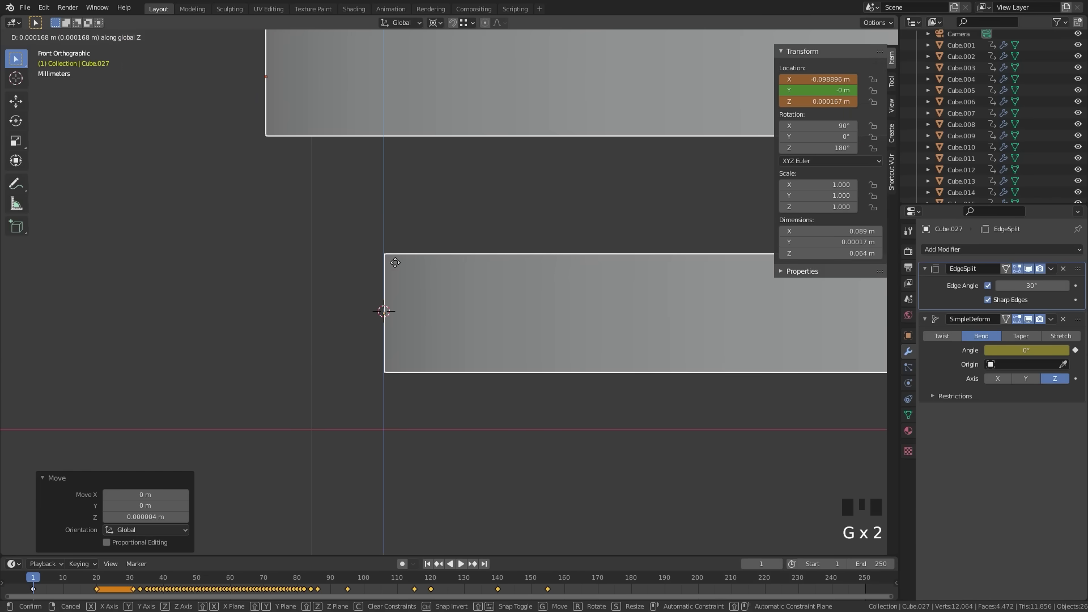
key("g")
Orbit around the stack to check the card ends line up
scroll("down", 3)
left_click_drag(519, 271, 434, 335)
scroll("down", 3)
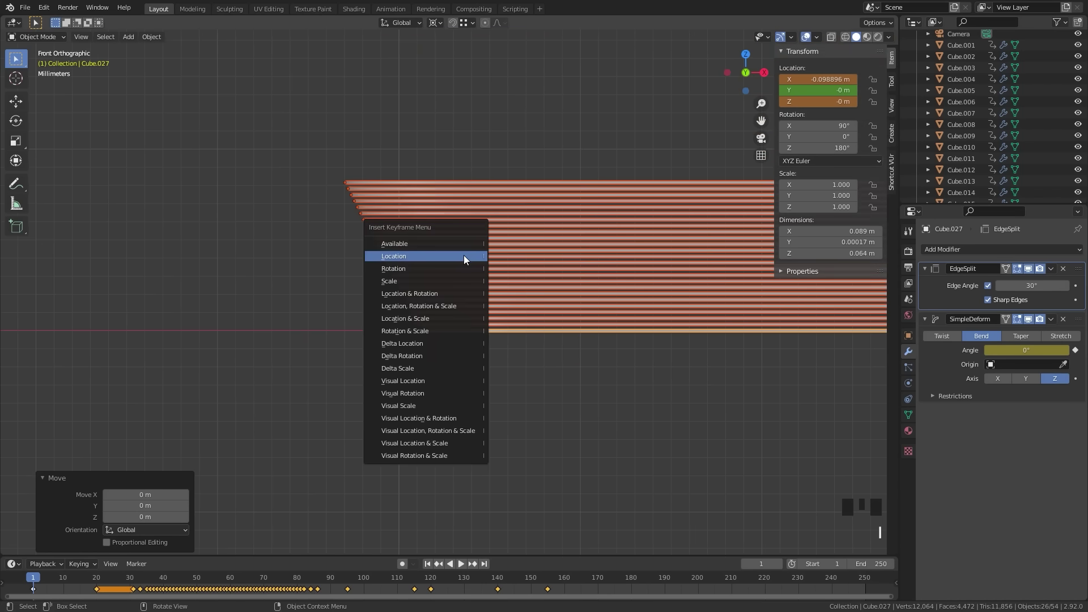
scroll("up", 3)
left_click_drag(458, 284, 316, 394)
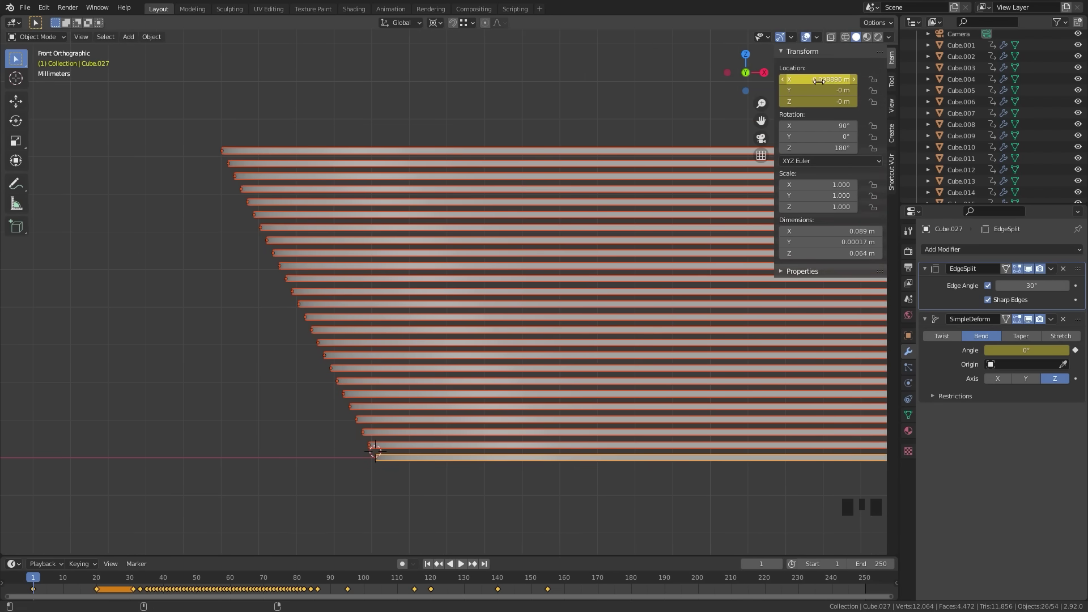
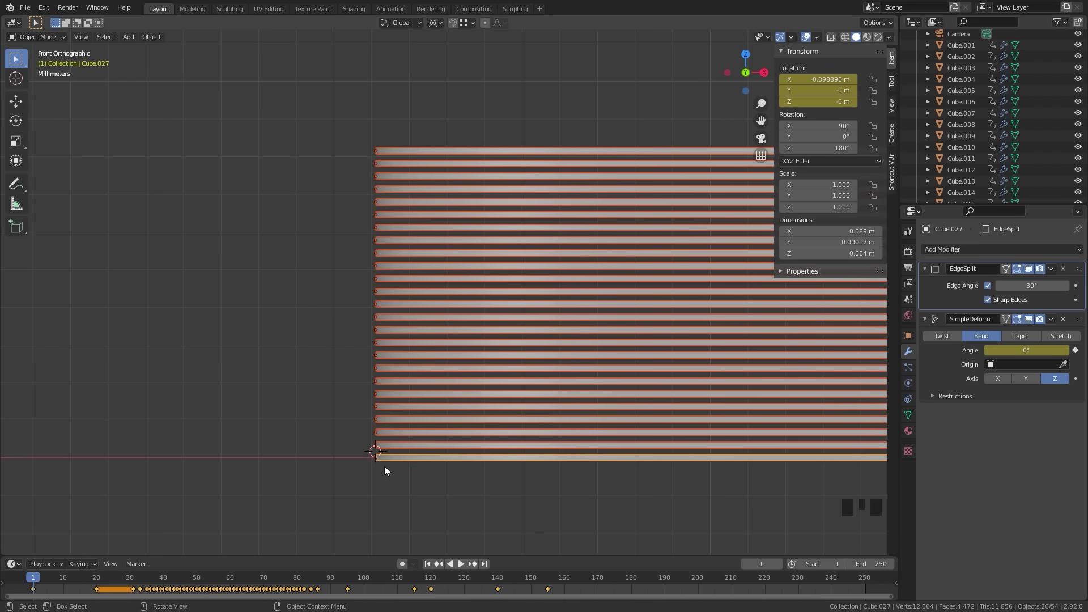
scroll("up", 3)
scroll("down", 3)
left_click_drag(331, 329, 388, 376)
scroll("up", 3)
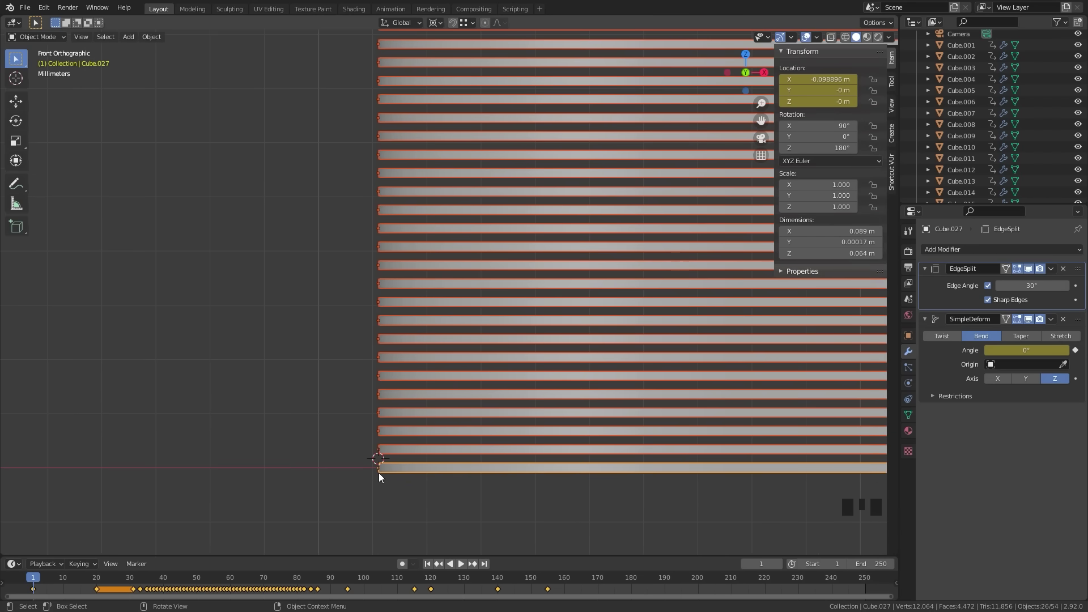
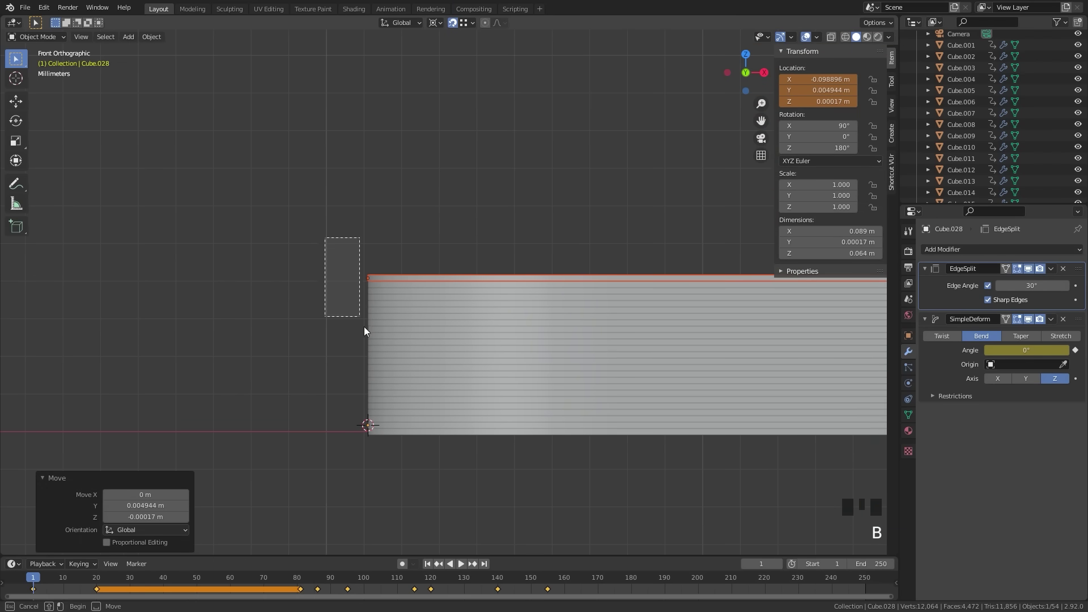
Keyframe the aligned cards' location and play the shuffle to preview the bending halves
key("i")
scroll("up", 3)
left_click_drag(364, 403, 379, 343)
scroll("down", 3)
key("b")
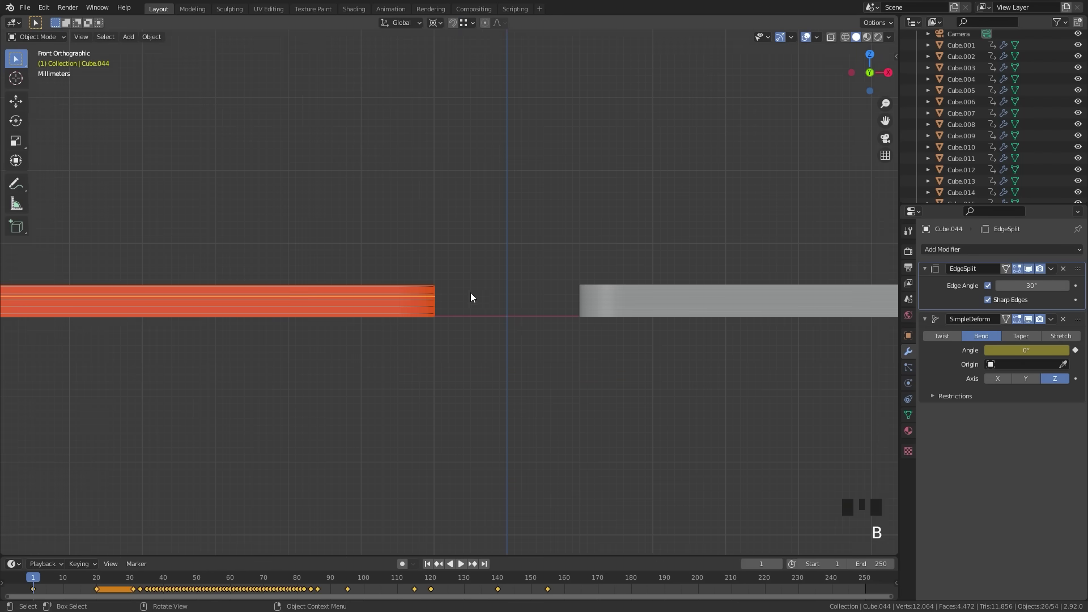
left_click_drag(475, 292, 396, 319)
scroll("down", 3)
key("n")
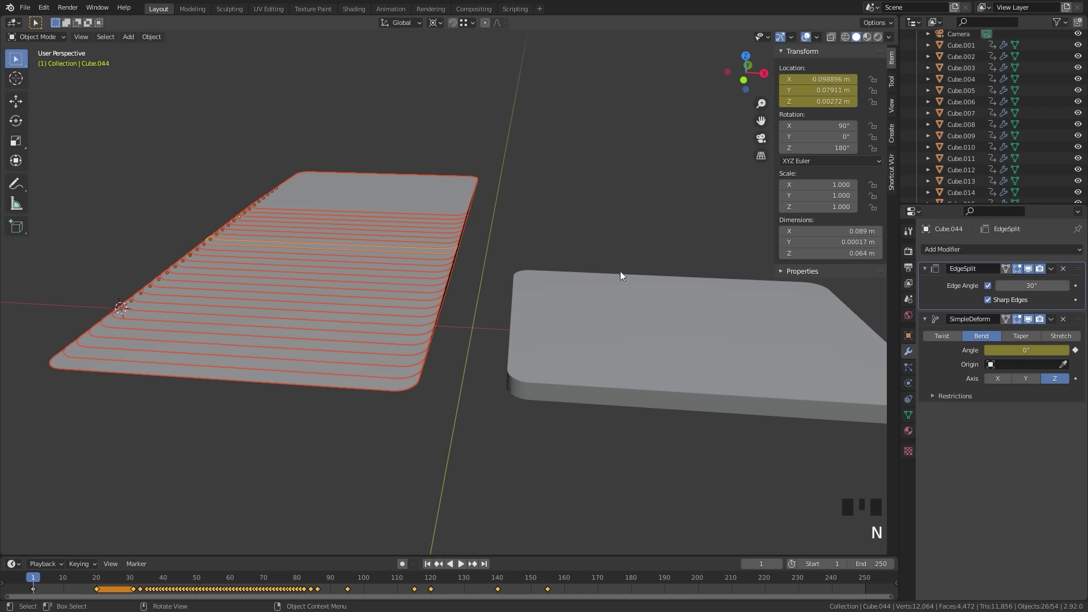
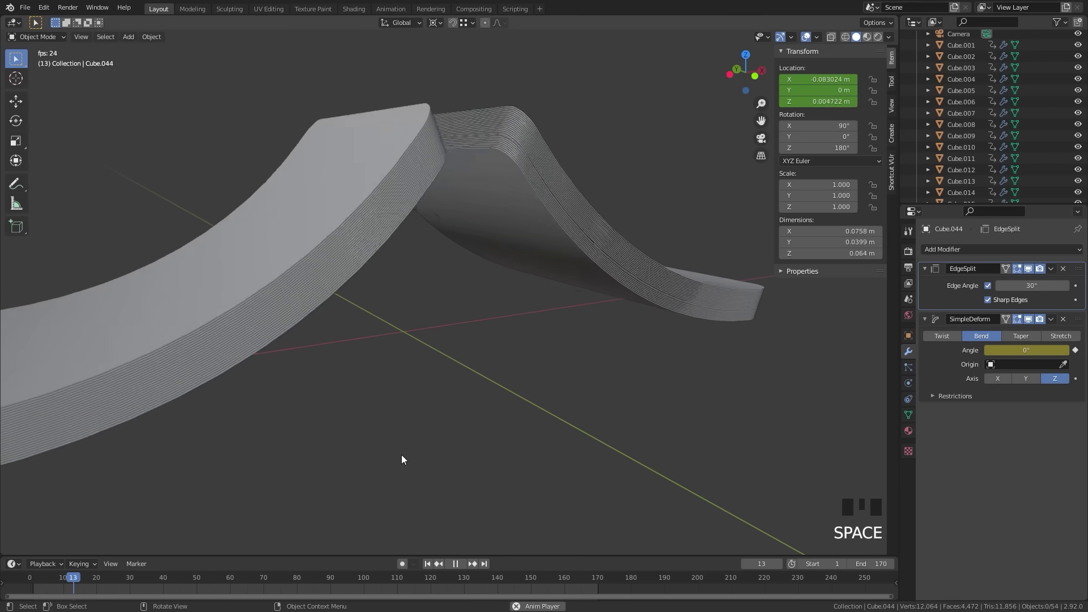
Split the viewport and turn the new area into an empty Image Editor
left_click_drag(424, 403, 441, 408)
scroll("down", 3)
left_click_drag(566, 461, 249, 297)
scroll("down", 3)
left_click_drag(243, 309, 241, 312)
scroll("up", 3)
left_click_drag(260, 285, 244, 274)
scroll("down", 3)
left_click_drag(247, 295, 271, 311)
Enter Edit Mode and select all card faces to start UV mapping onto All the Cards3.png
key("z")
key("b")
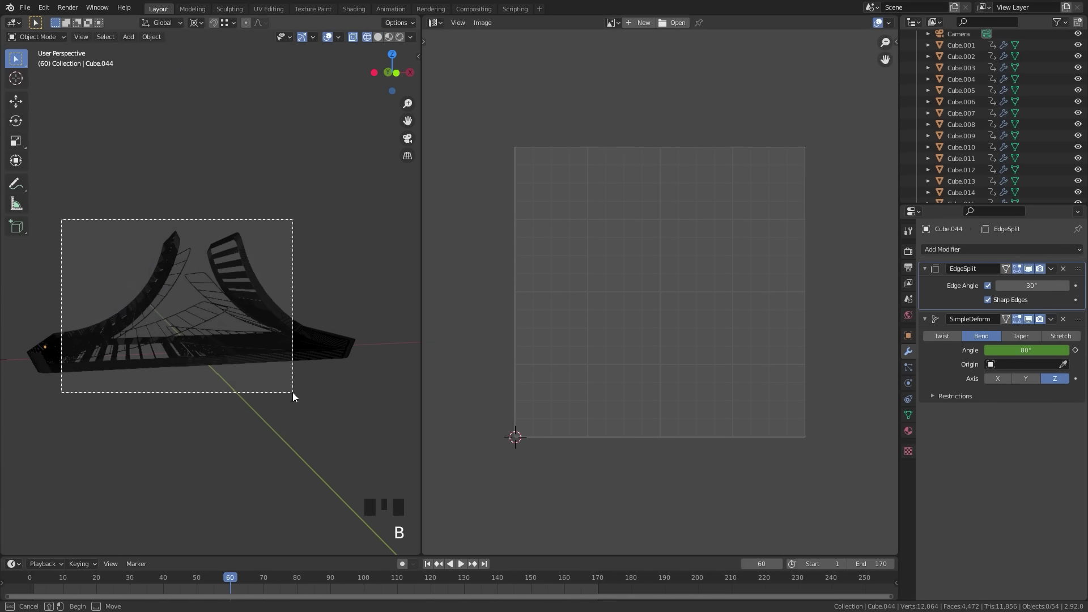
key("Tab")
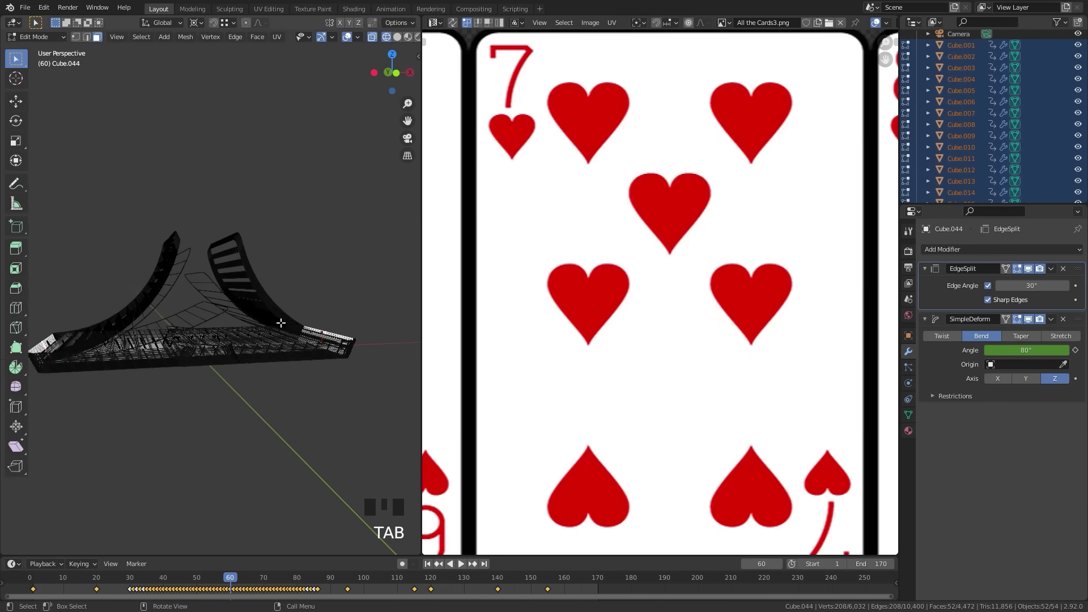
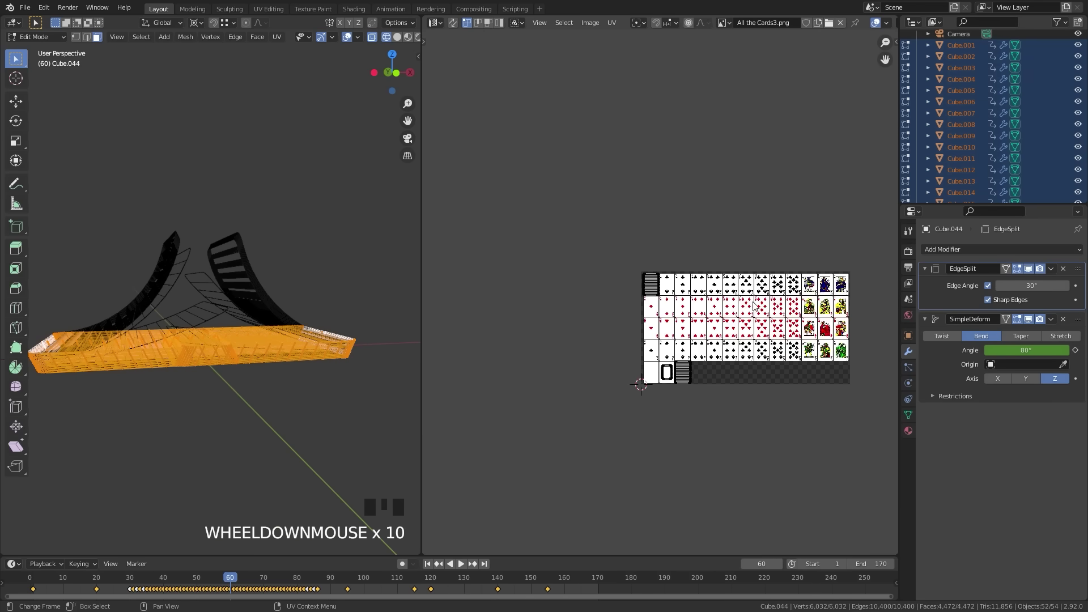
scroll("up", 3)
scroll("down", 3)
scroll("up", 3)
key("l")
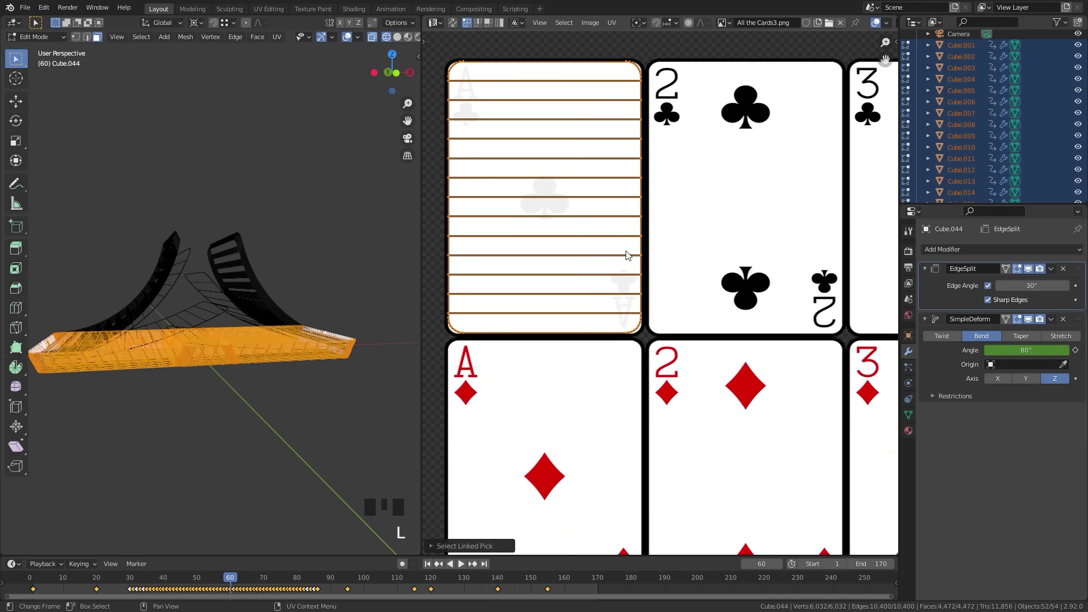
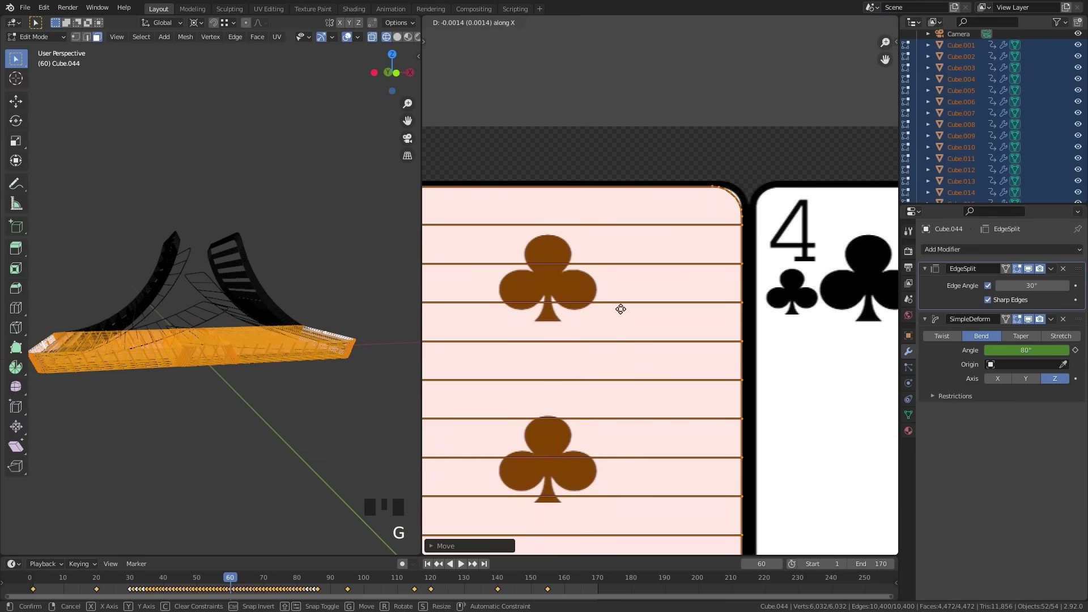
scroll("down", 3)
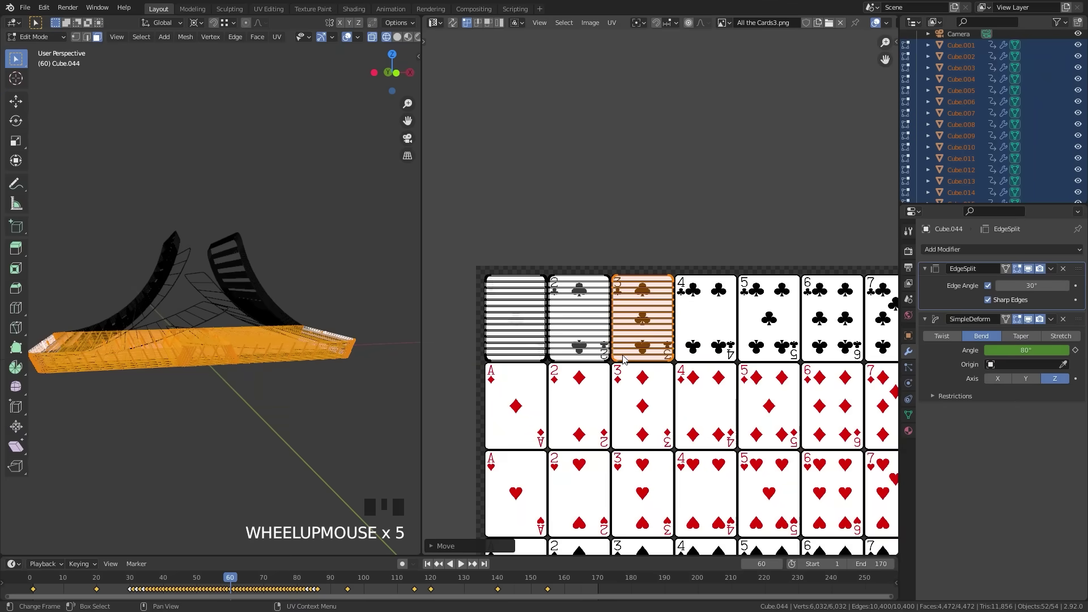
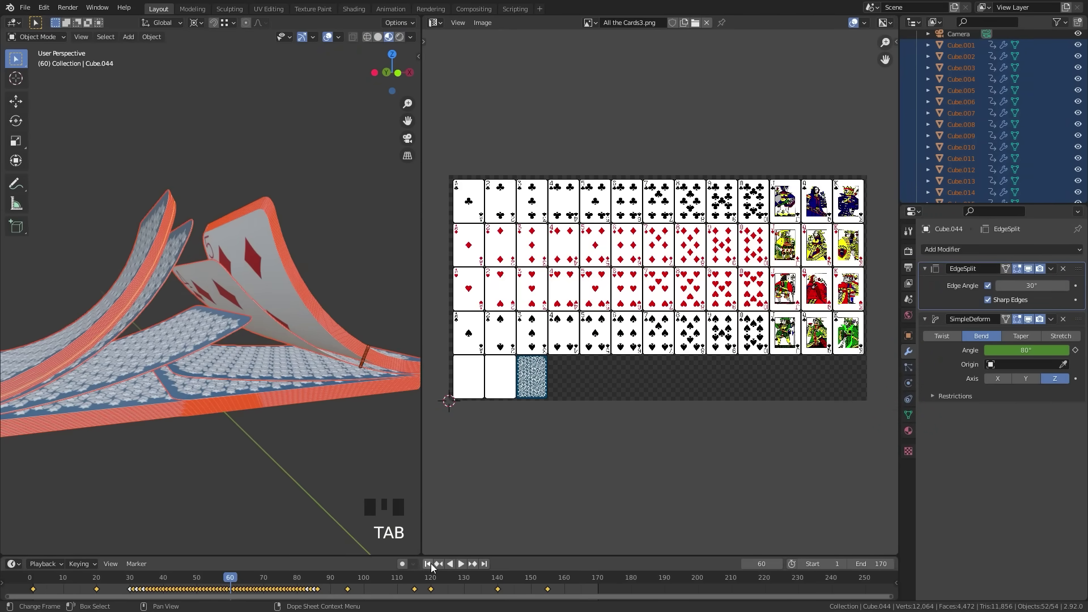
Return to frame 1 so the deck rests flat with its blue patterned back facing up
left_click(405, 546)
left_click_drag(232, 368, 251, 373)
key("space")
scroll("up", 3)
left_click_drag(279, 343, 255, 348)
scroll("down", 3)
scroll("up", 3)
scroll("down", 3)
Orbit around the deck and zoom the Image Editor onto the blue star card-back tile
left_click_drag(488, 567, 323, 336)
left_click_drag(323, 335, 219, 332)
scroll("up", 3)
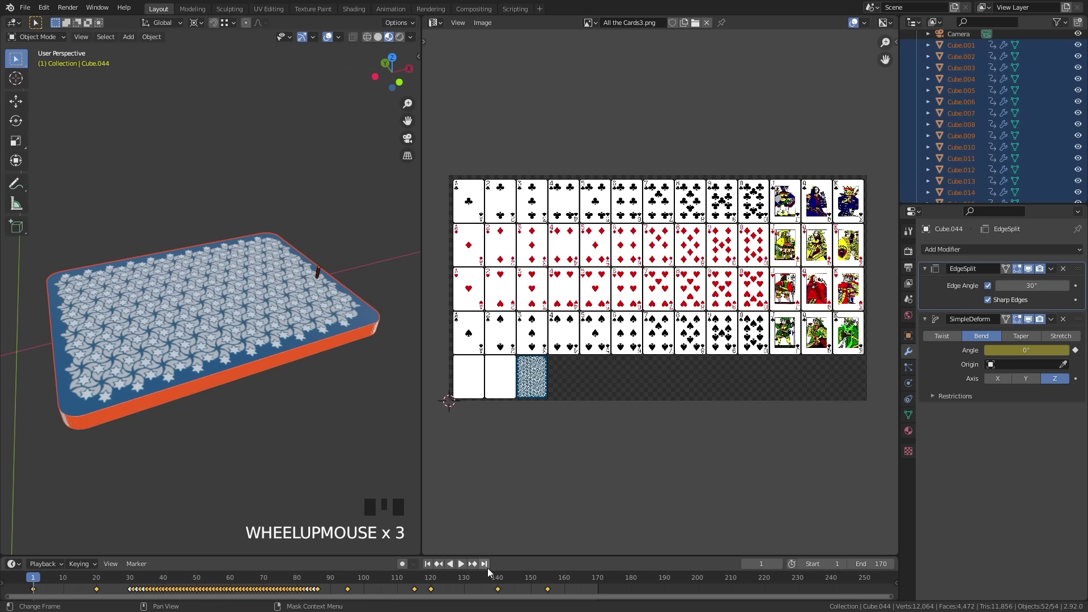
left_click_drag(490, 575, 224, 361)
left_click_drag(242, 351, 249, 319)
scroll("up", 3)
left_click_drag(214, 321, 223, 341)
scroll("up", 3)
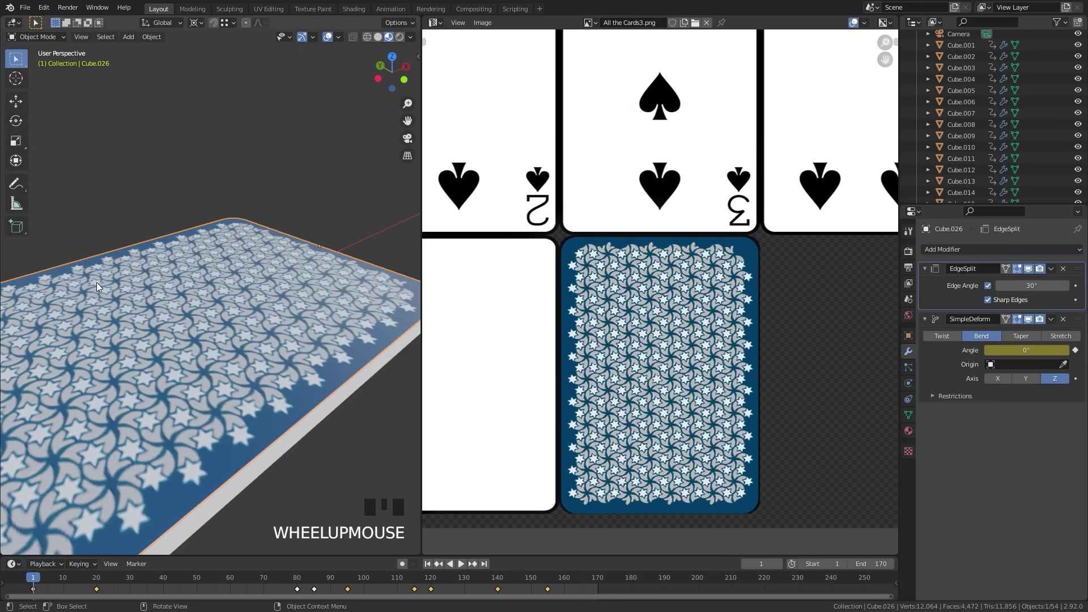
Rotate the top card's linked UVs so its blue back texture turns, then leave Edit Mode
scroll("down", 3)
key("Tab")
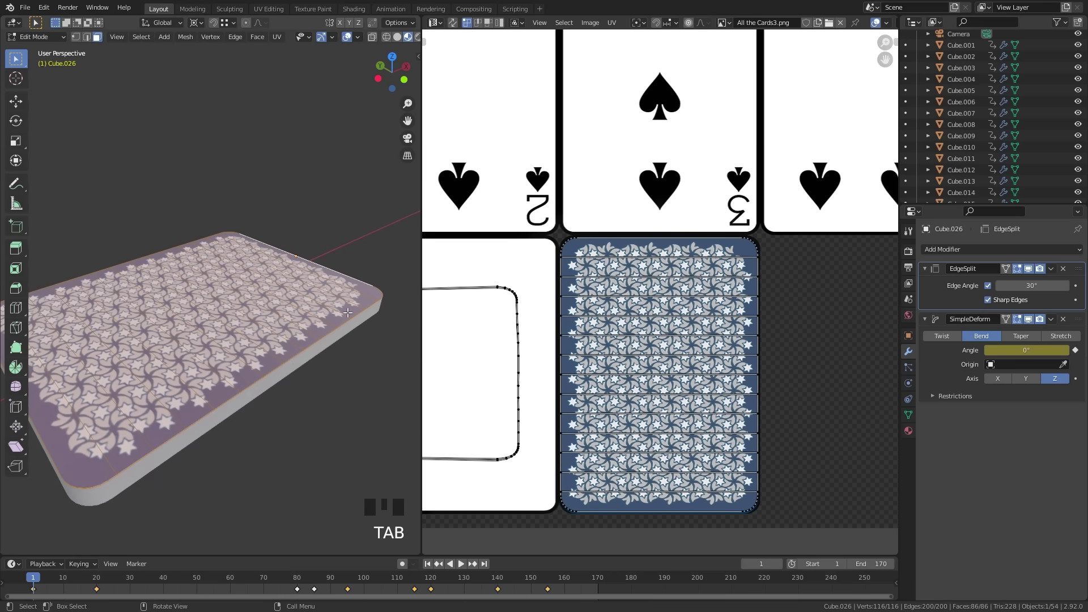
key("l")
key("r")
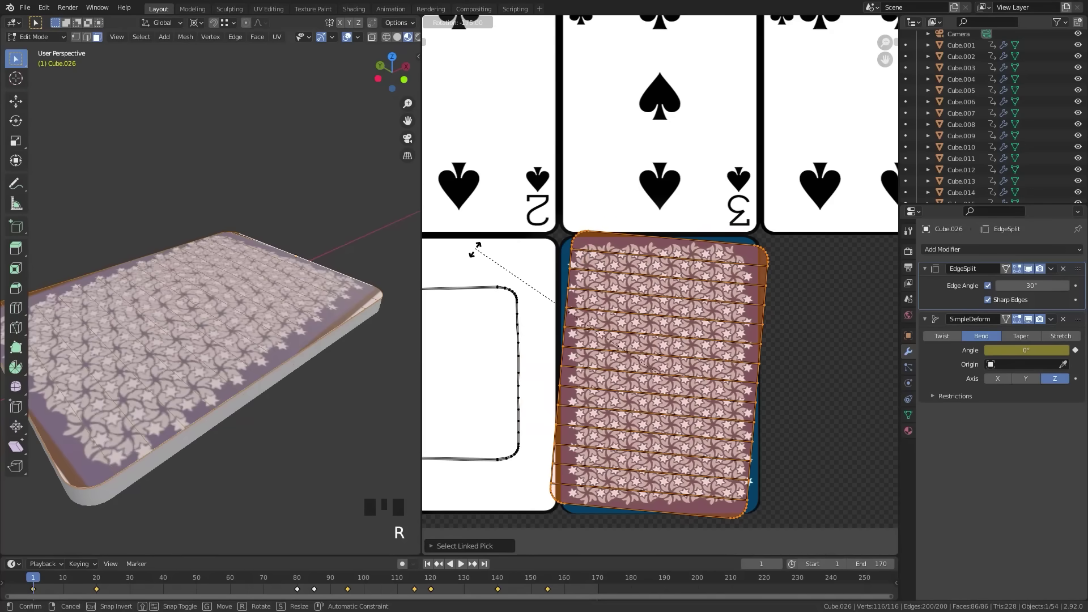
key("Tab")
scroll("down", 3)
left_click_drag(100, 397, 231, 363)
Reset the 3D cursor to the world origin and frame the view on the deck
scroll("down", 3)
left_click_drag(236, 366, 429, 565)
left_click_drag(428, 565, 279, 314)
scroll("up", 3)
middle_click(300, 297)
scroll("up", 3)
left_click(433, 569)
scroll("down", 3)
scroll("up", 3)
key("shift+c")
key("KP_Decimal")
middle_click(428, 343)
Add a pale ground Plane scaled under the deck and an Empty at the world origin
key("shift+a")
key("s")
key("KP_1")
scroll("up", 3)
key("g")
middle_click(583, 331)
key("g")
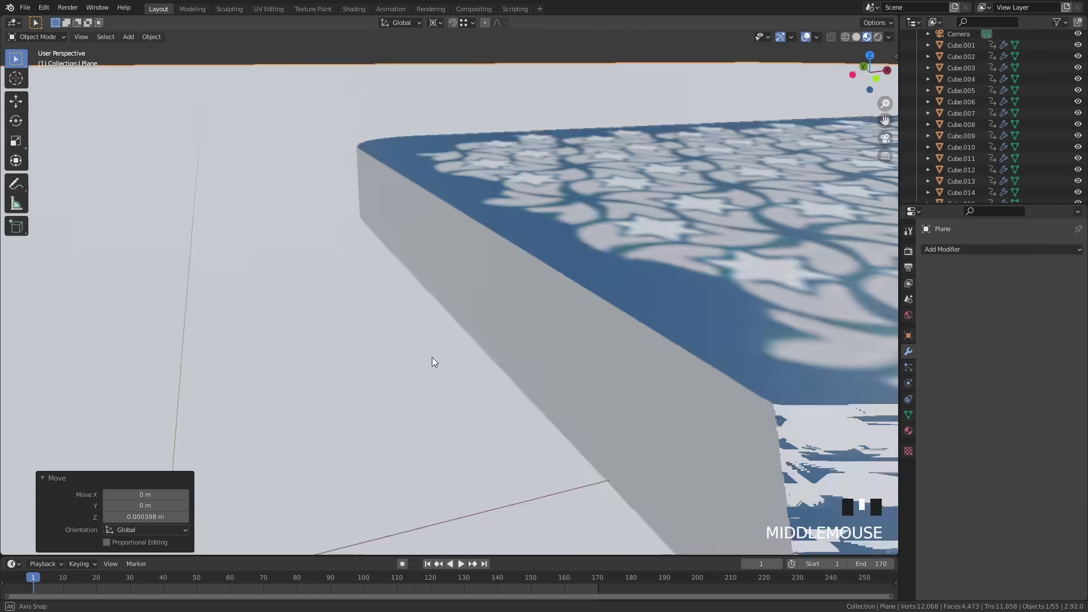